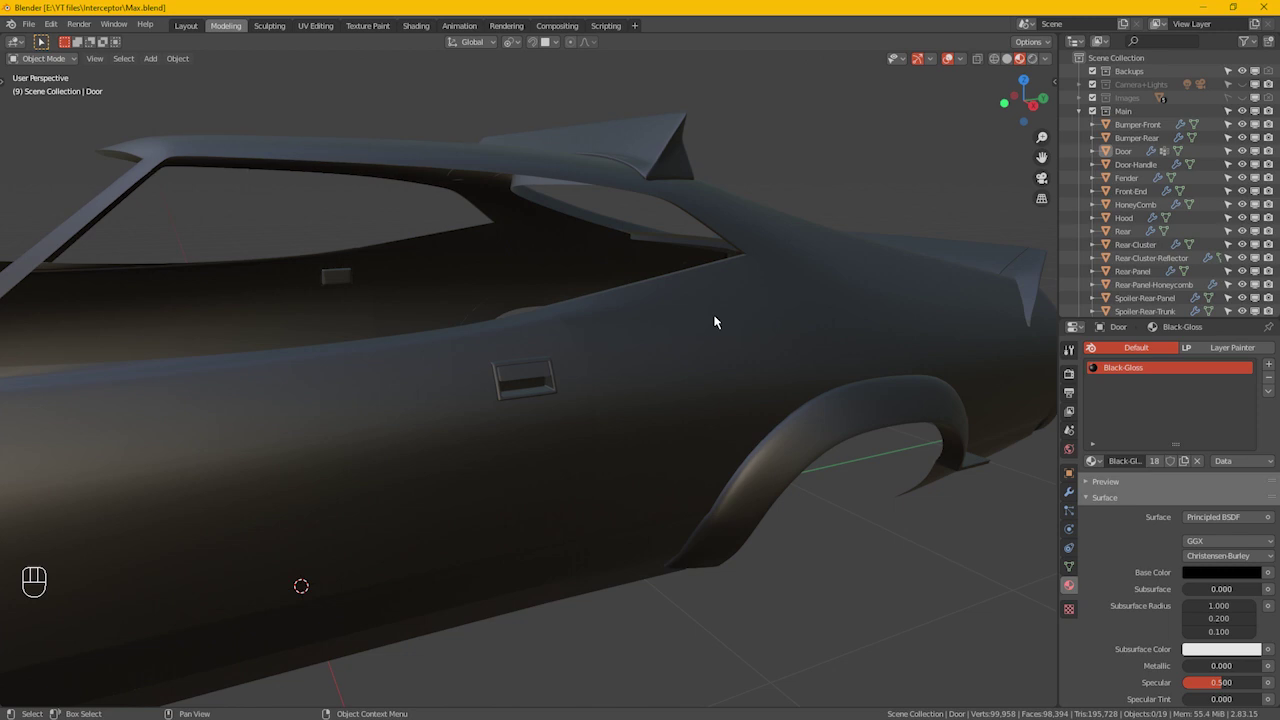
Step: Make the Images collection visible so the blueprint reference shows behind the car
{"action": "middle_click", "coordinate": [668, 432]}
{"action": "left_click", "coordinate": [644, 386]}
{"action": "middle_click", "coordinate": [644, 386]}
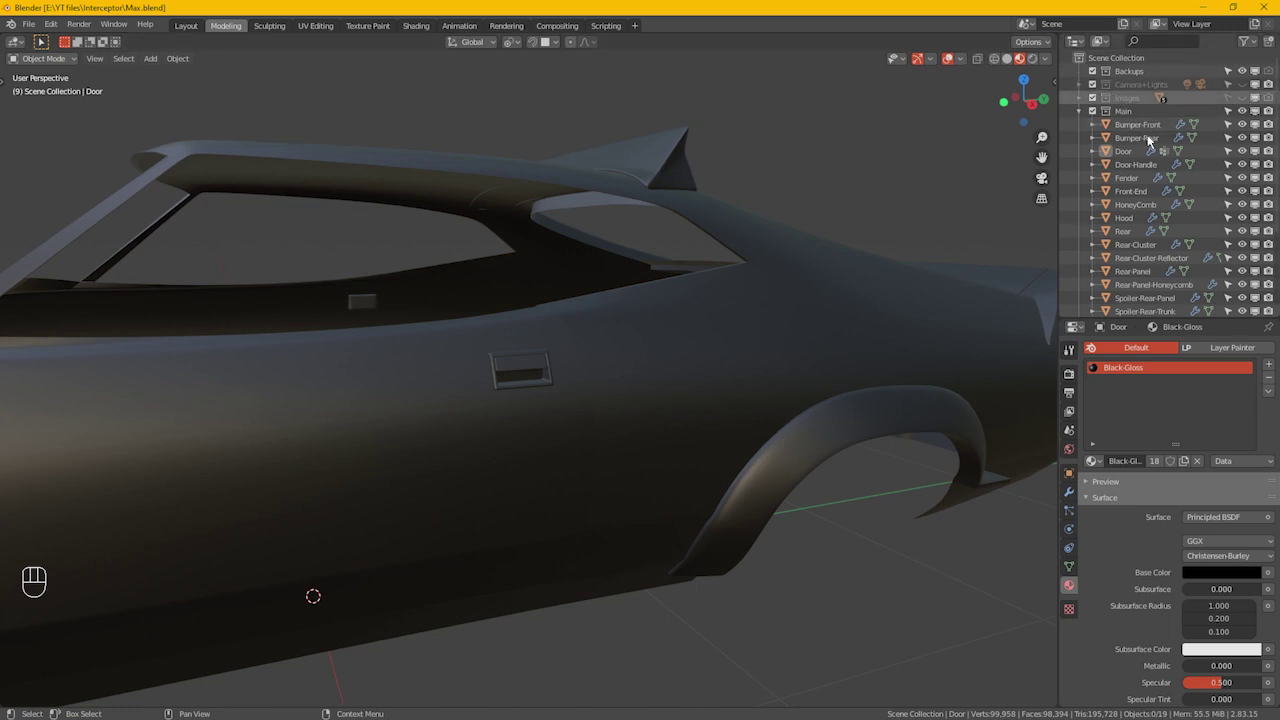
{"action": "left_click", "coordinate": [1244, 107]}
{"action": "left_click", "coordinate": [625, 401]}
{"action": "middle_click", "coordinate": [625, 401]}
{"action": "left_click", "coordinate": [1020, 70]}
{"action": "left_click", "coordinate": [732, 331]}
Step: Switch to Right Orthographic view and zoom in on the door and rear wheel arch
{"action": "key", "text": "KP_3"}
{"action": "left_click_drag", "start_coordinate": [724, 518], "coordinate": [692, 516]}
{"action": "left_click_drag", "start_coordinate": [408, 473], "coordinate": [408, 473]}
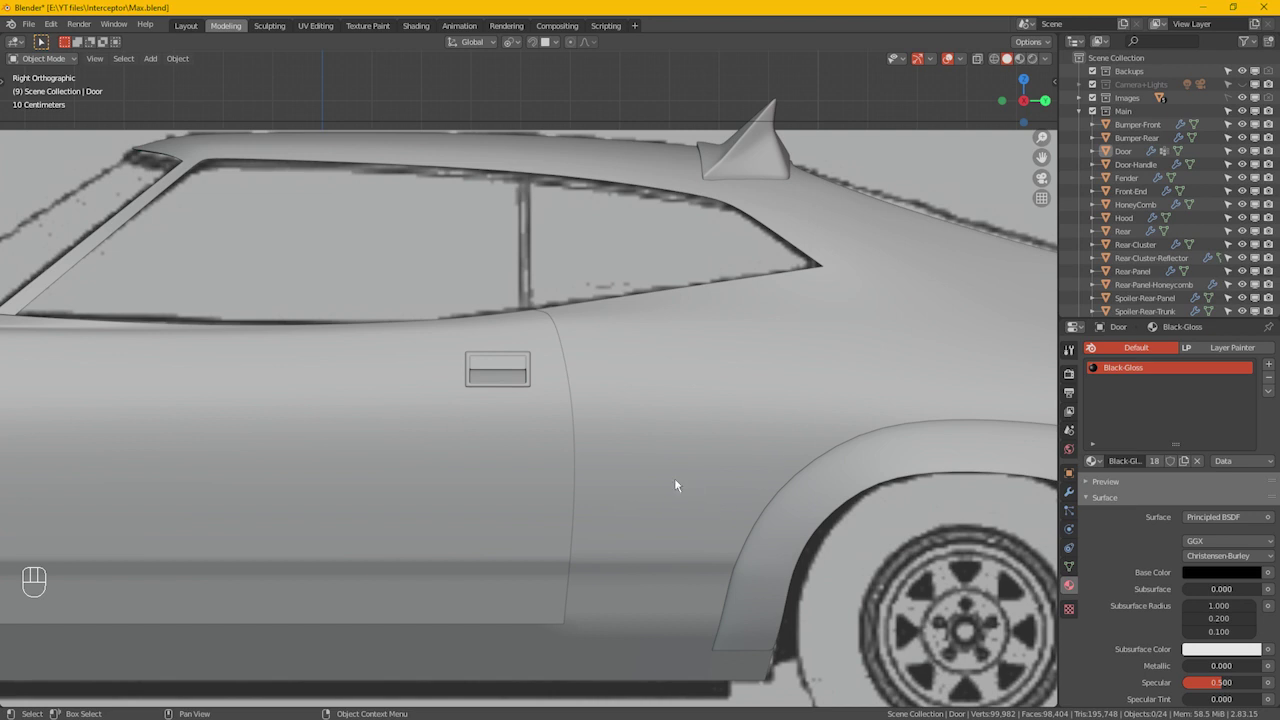
{"action": "left_click_drag", "start_coordinate": [532, 429], "coordinate": [464, 325]}
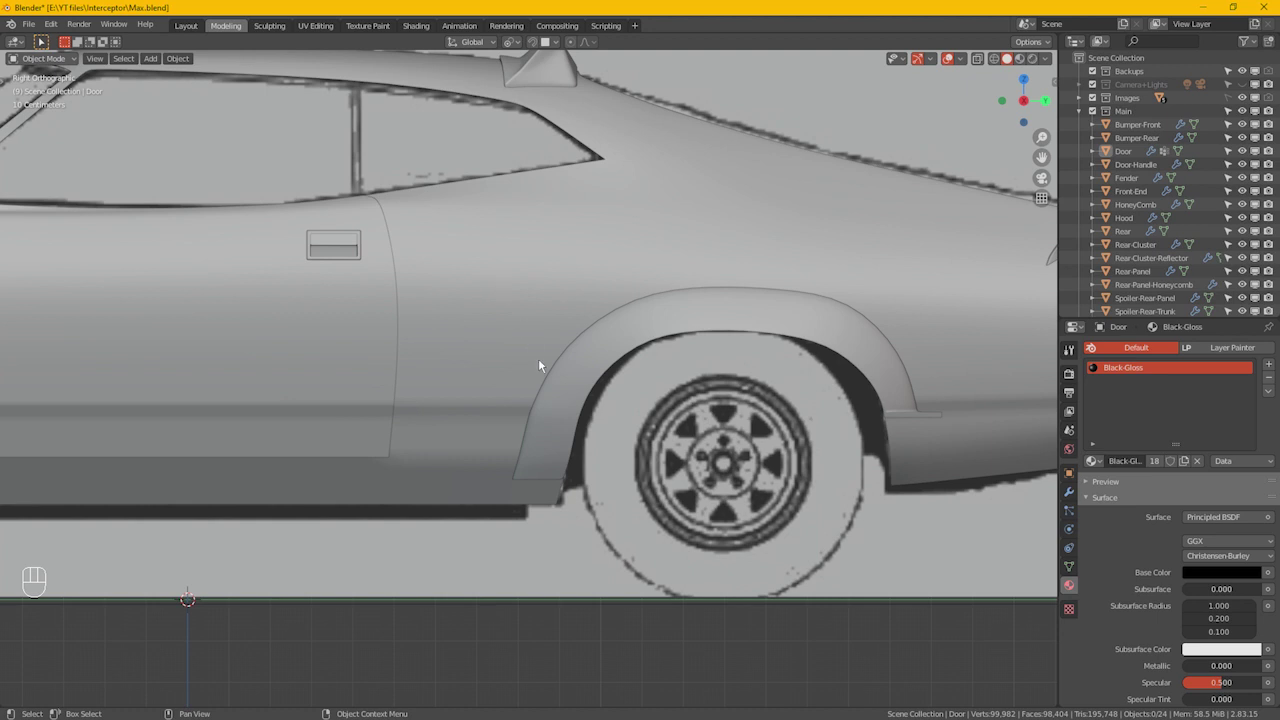
Step: Edit the Rear panel mesh and select the face lying over the vent reference
{"action": "left_click", "coordinate": [514, 291]}
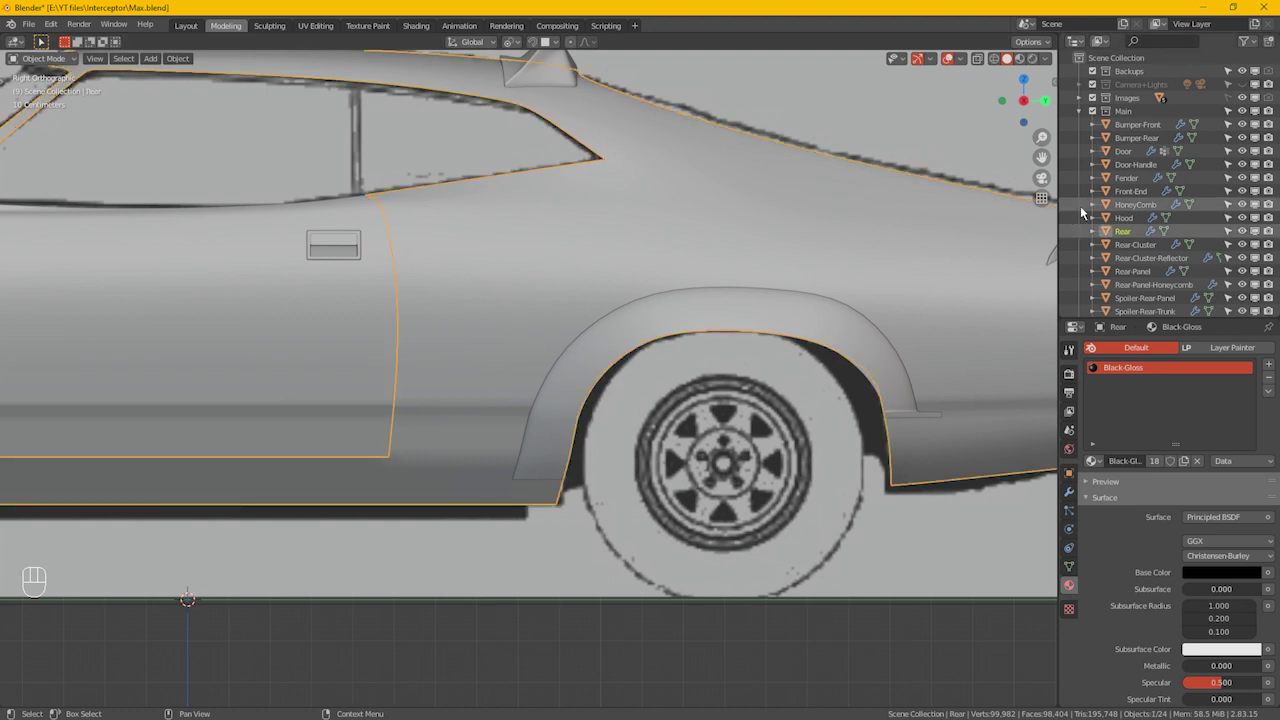
{"action": "key", "text": "Tab"}
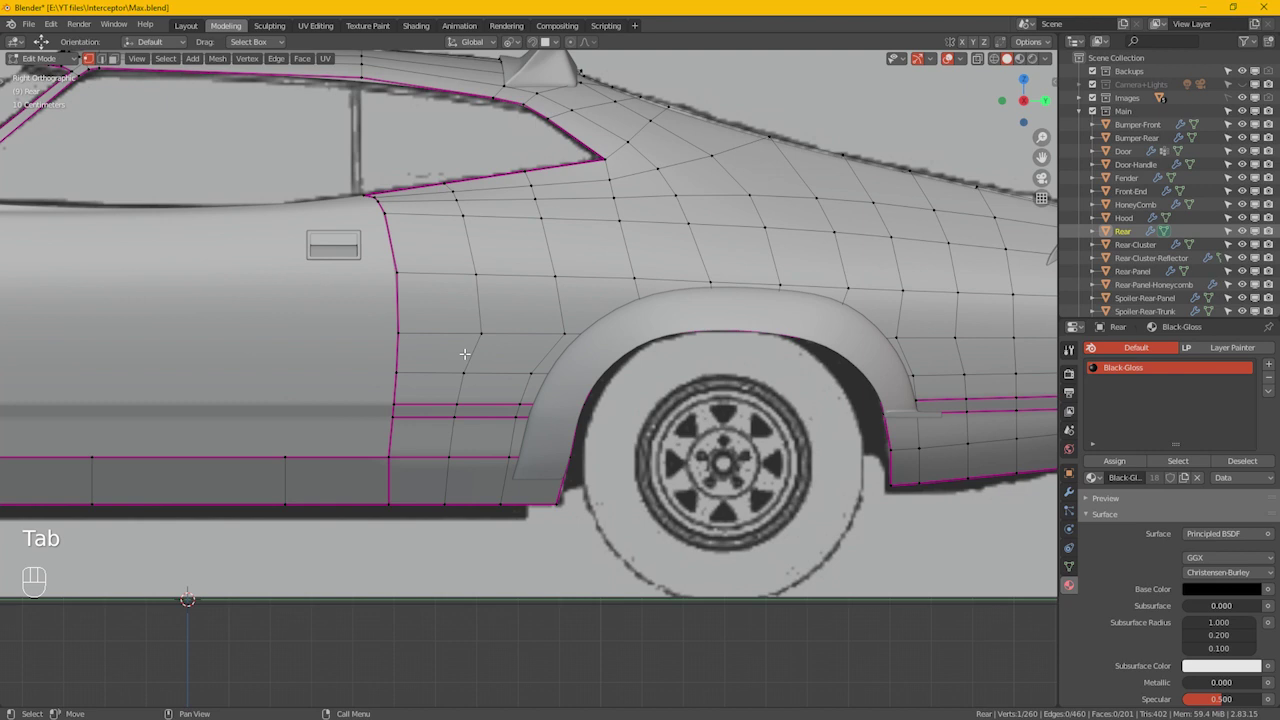
{"action": "key", "text": "alt+z"}
{"action": "left_click_drag", "start_coordinate": [499, 346], "coordinate": [549, 373]}
{"action": "key", "text": "3"}
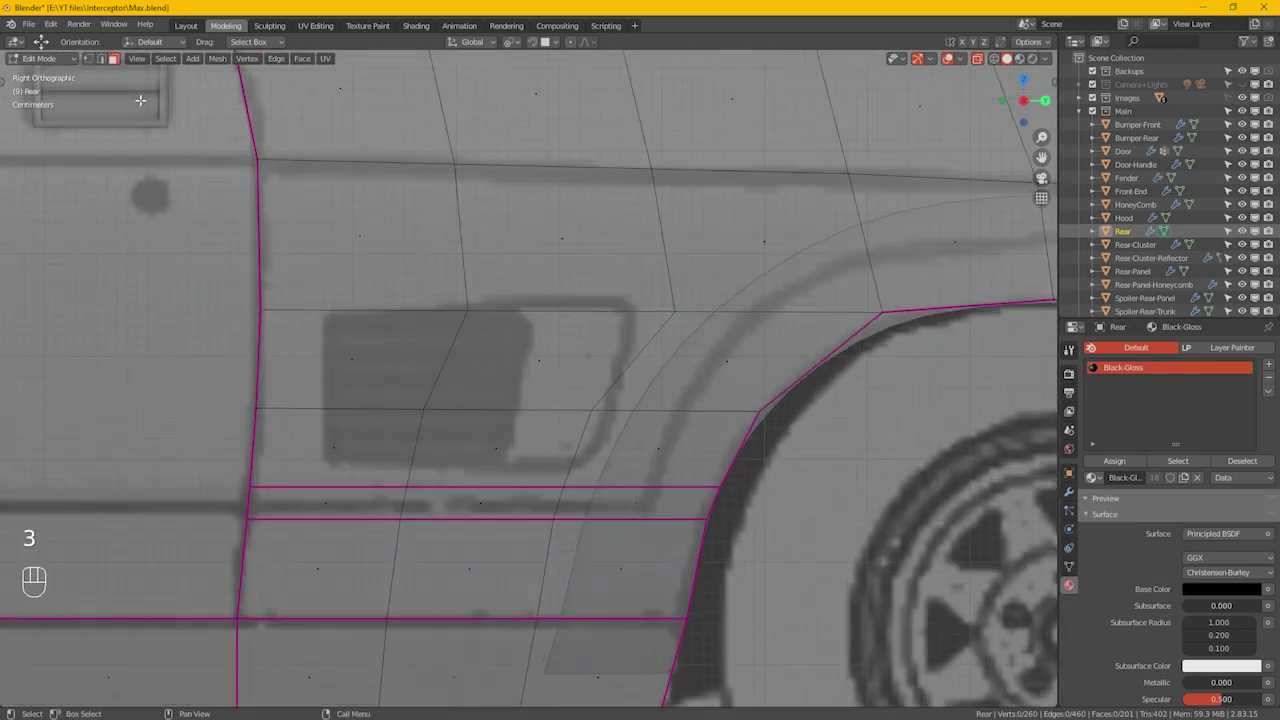
{"action": "left_click", "coordinate": [544, 352]}
Step: Duplicate that face in place and separate it into the new object Rear.001
{"action": "key", "text": "shift+d"}
{"action": "key", "text": "KP_Enter"}
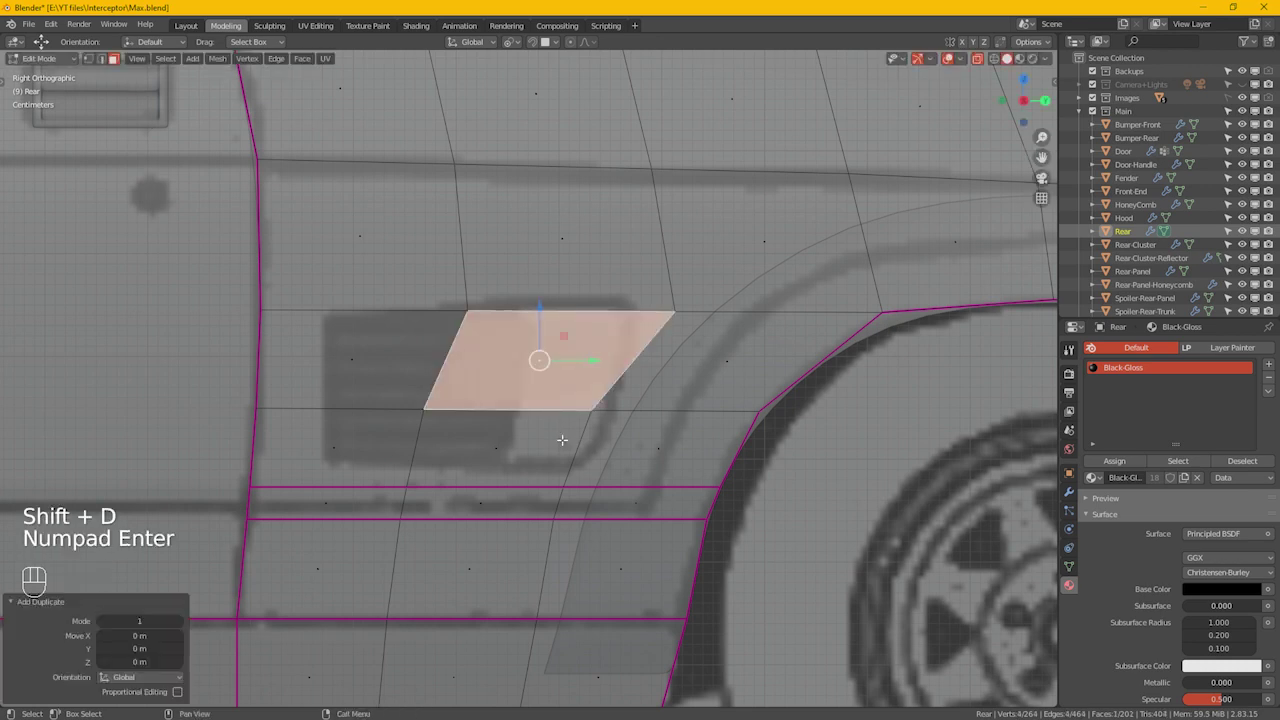
{"action": "key", "text": "p"}
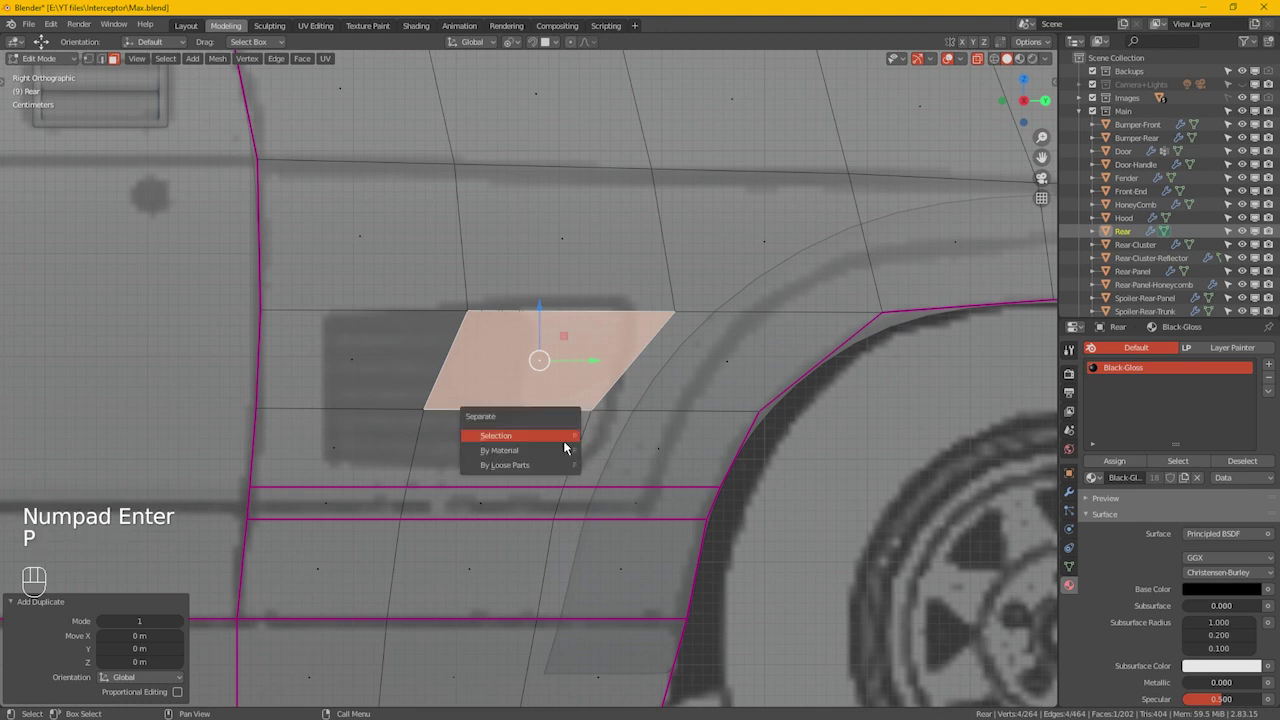
{"action": "key", "text": "Tab"}
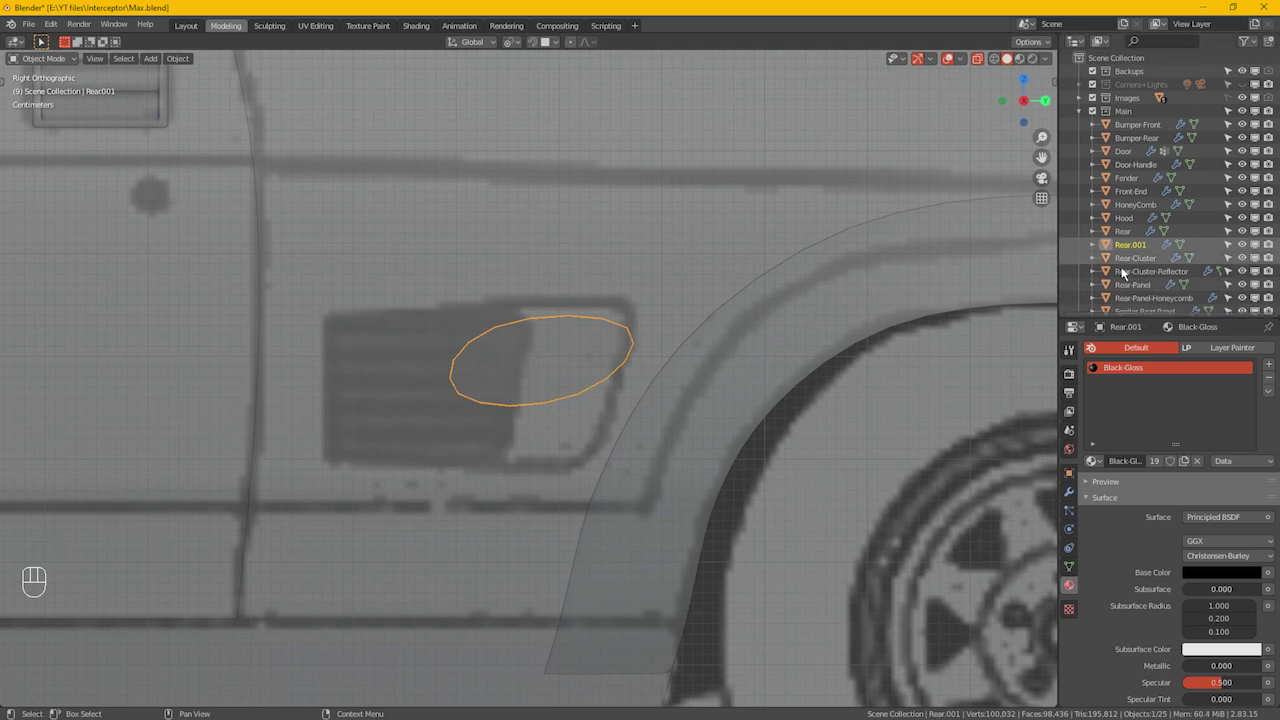
Step: Rename Rear.001 to Rear-Vent and enter Edit Mode on it
{"action": "key", "text": "F2"}
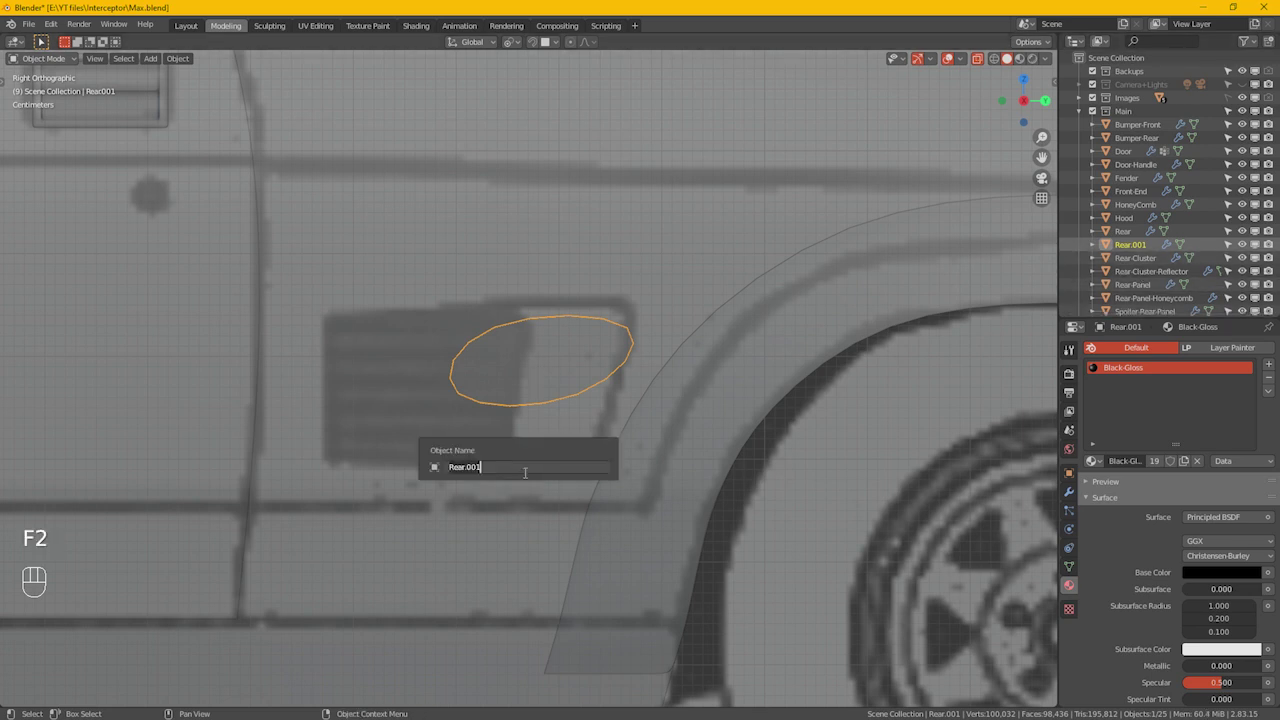
{"action": "key", "text": "BackSpace"}
{"action": "key", "text": "BackSpace"}
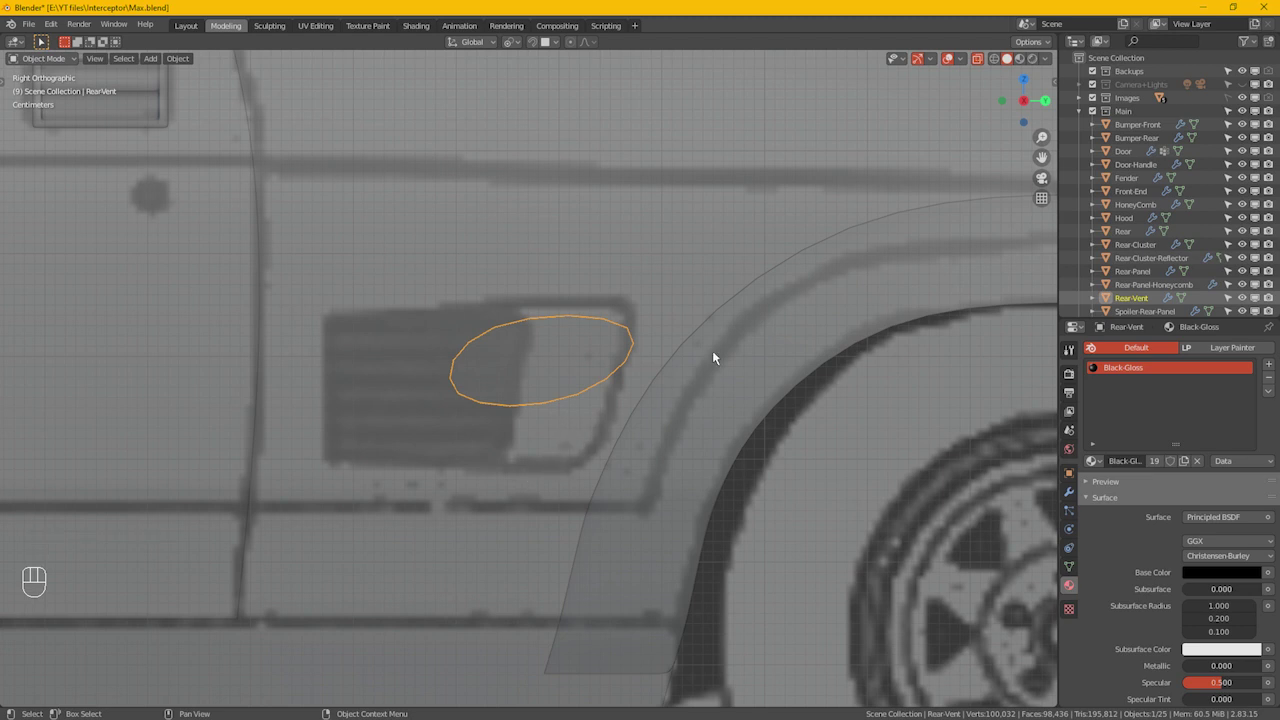
{"action": "key", "text": "Tab"}
Step: Move the face corners onto the vent outline and add the first horizontal loop cuts
{"action": "key", "text": "1"}
{"action": "left_click_drag", "start_coordinate": [479, 387], "coordinate": [509, 442]}
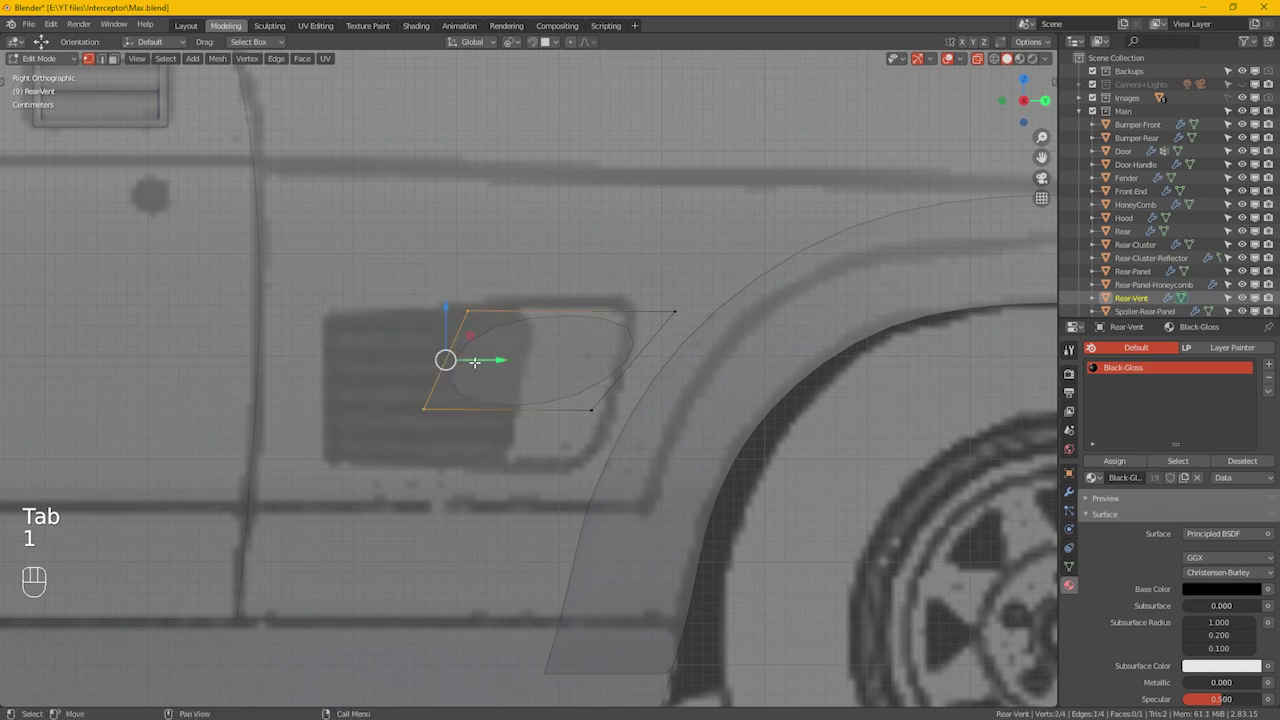
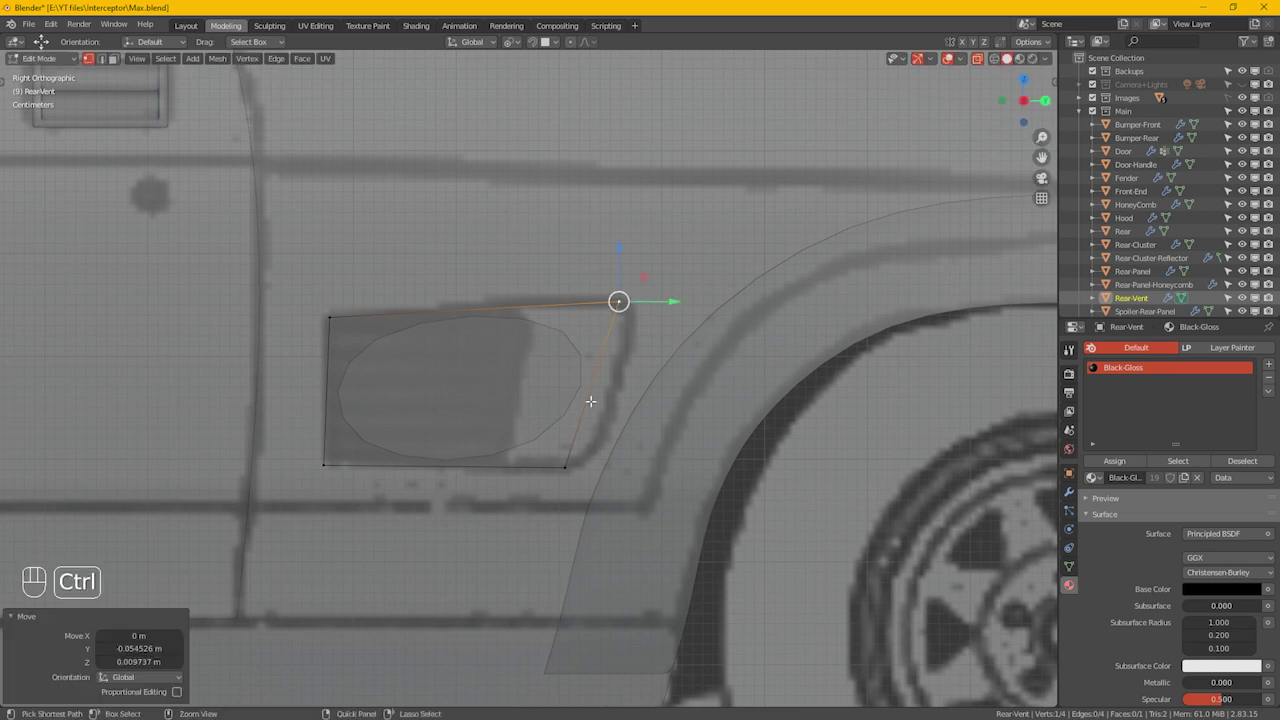
{"action": "key", "text": "ctrl+r"}
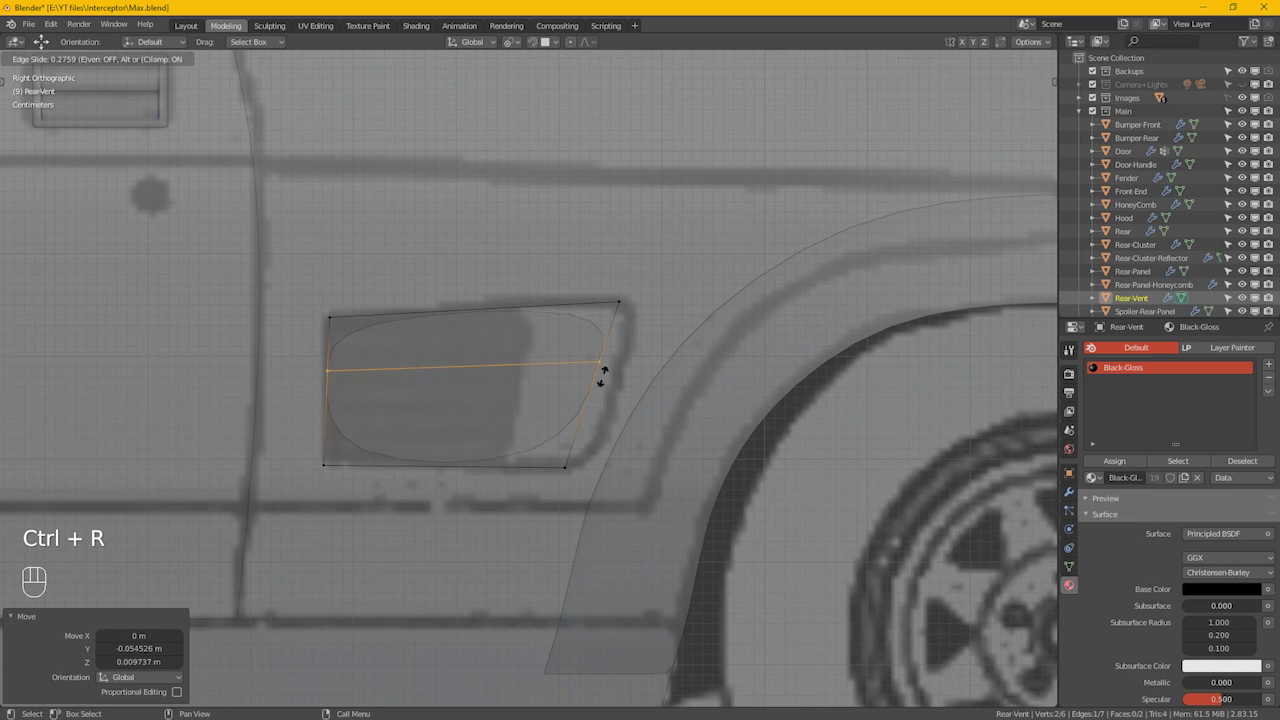
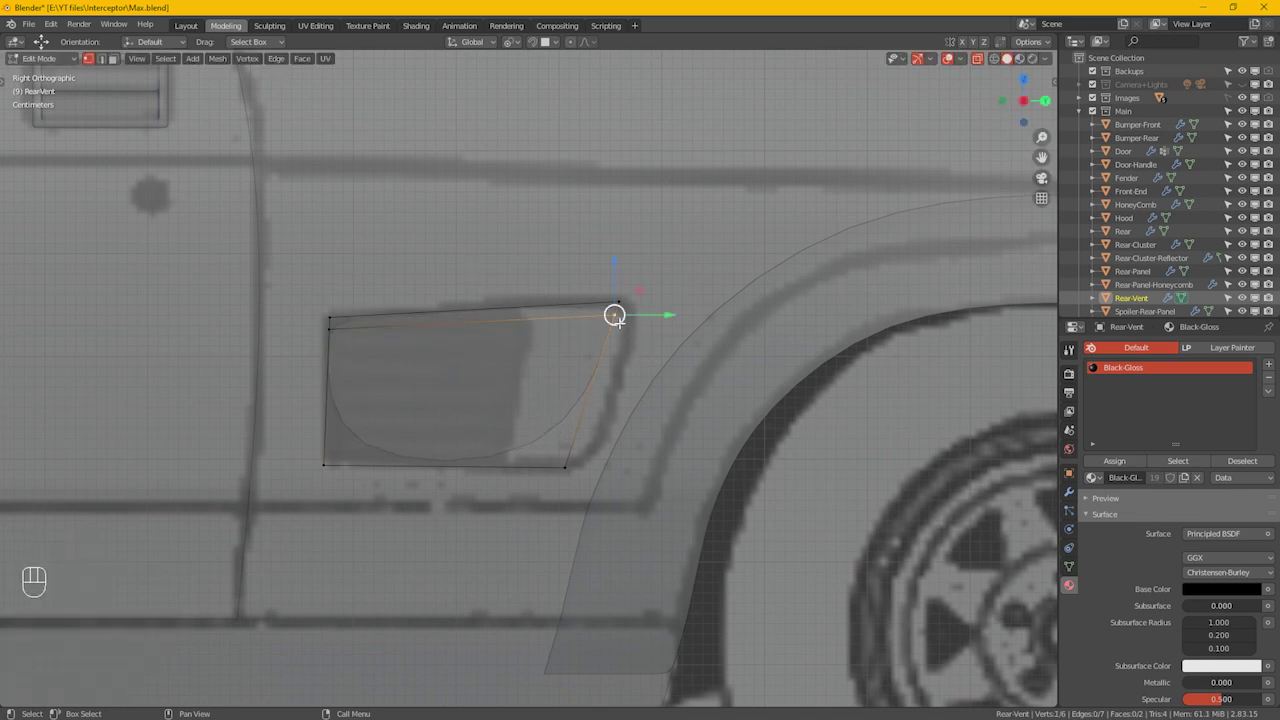
{"action": "left_click_drag", "start_coordinate": [621, 315], "coordinate": [643, 329]}
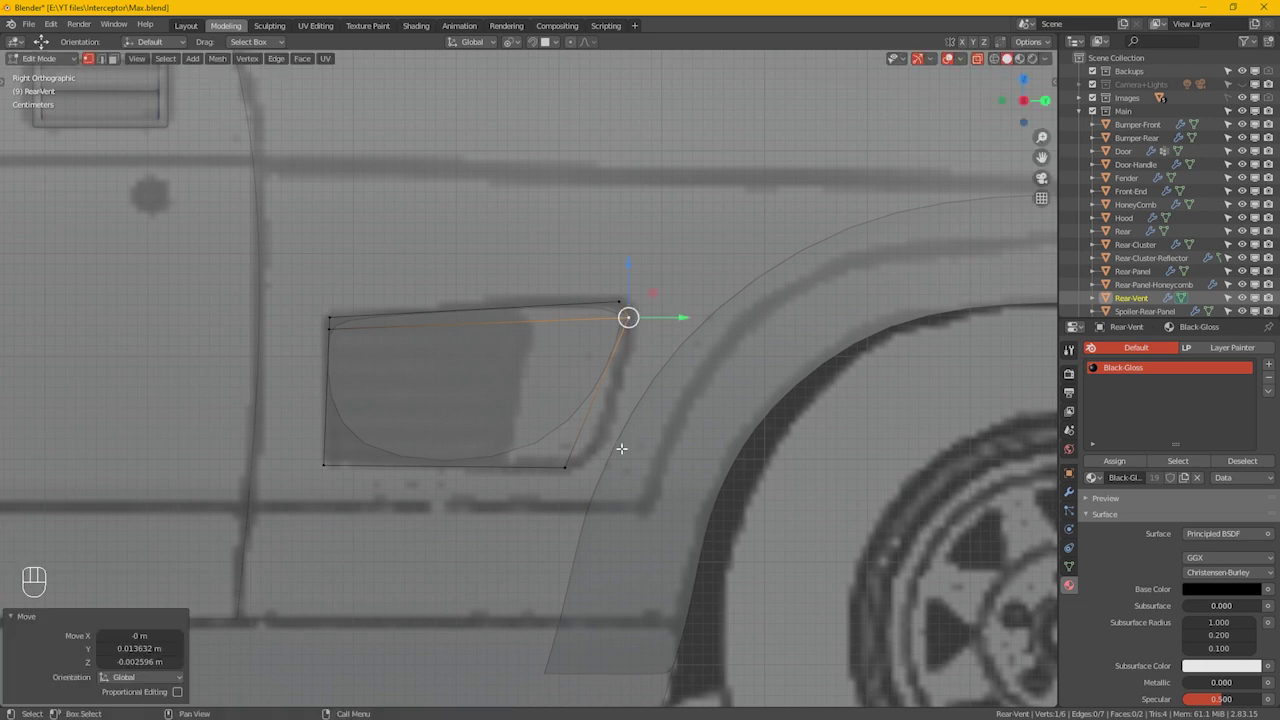
{"action": "key", "text": "ctrl+r"}
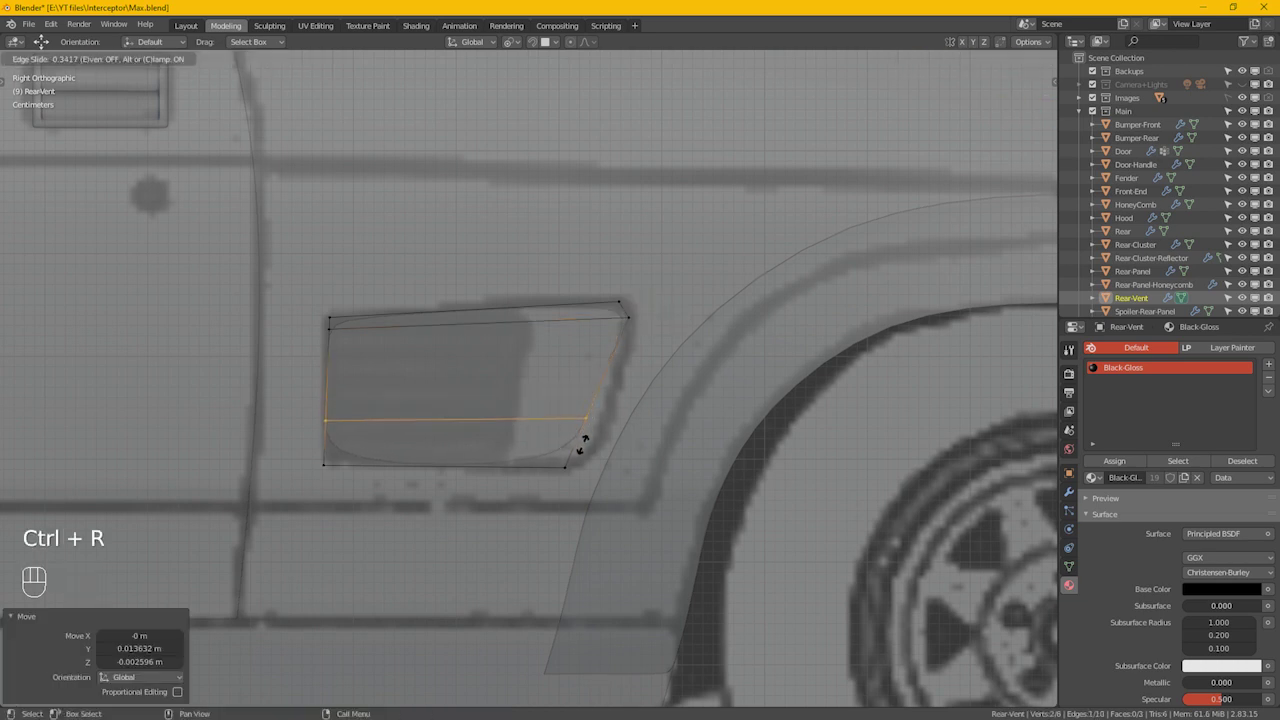
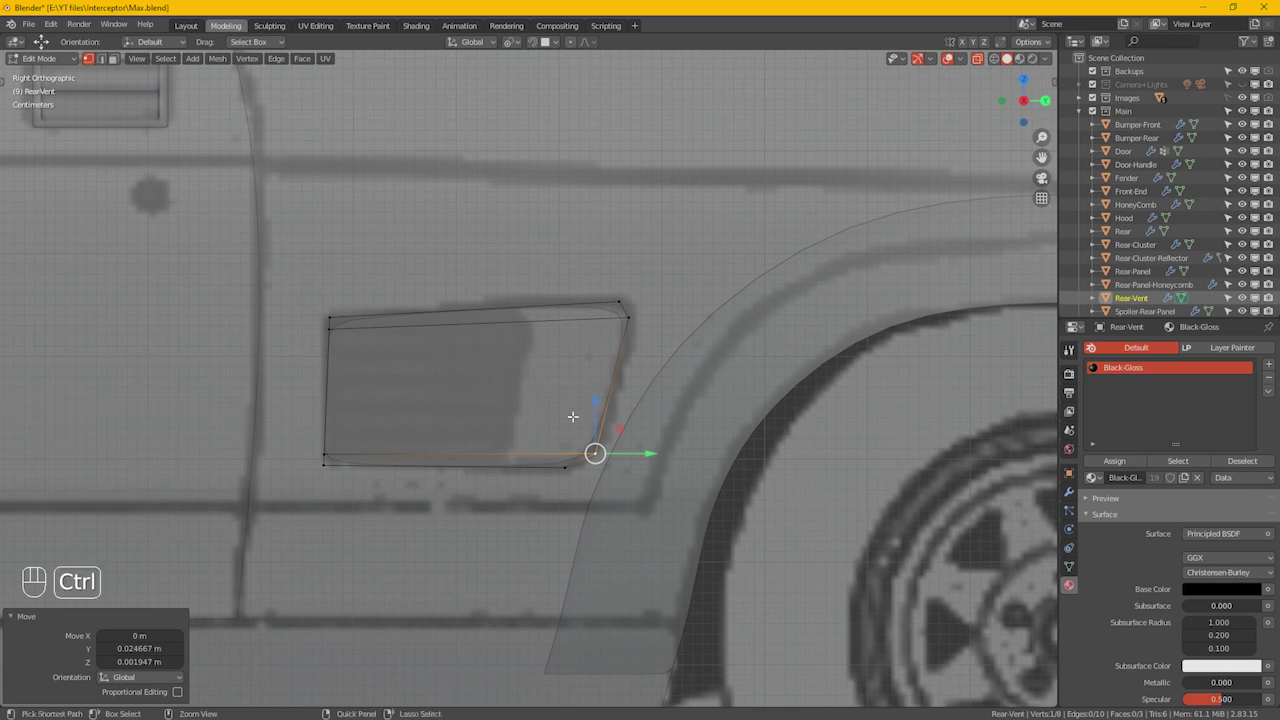
Step: Add a vertical loop and a middle horizontal loop, sliding them onto the reference lines
{"action": "key", "text": "ctrl+r"}
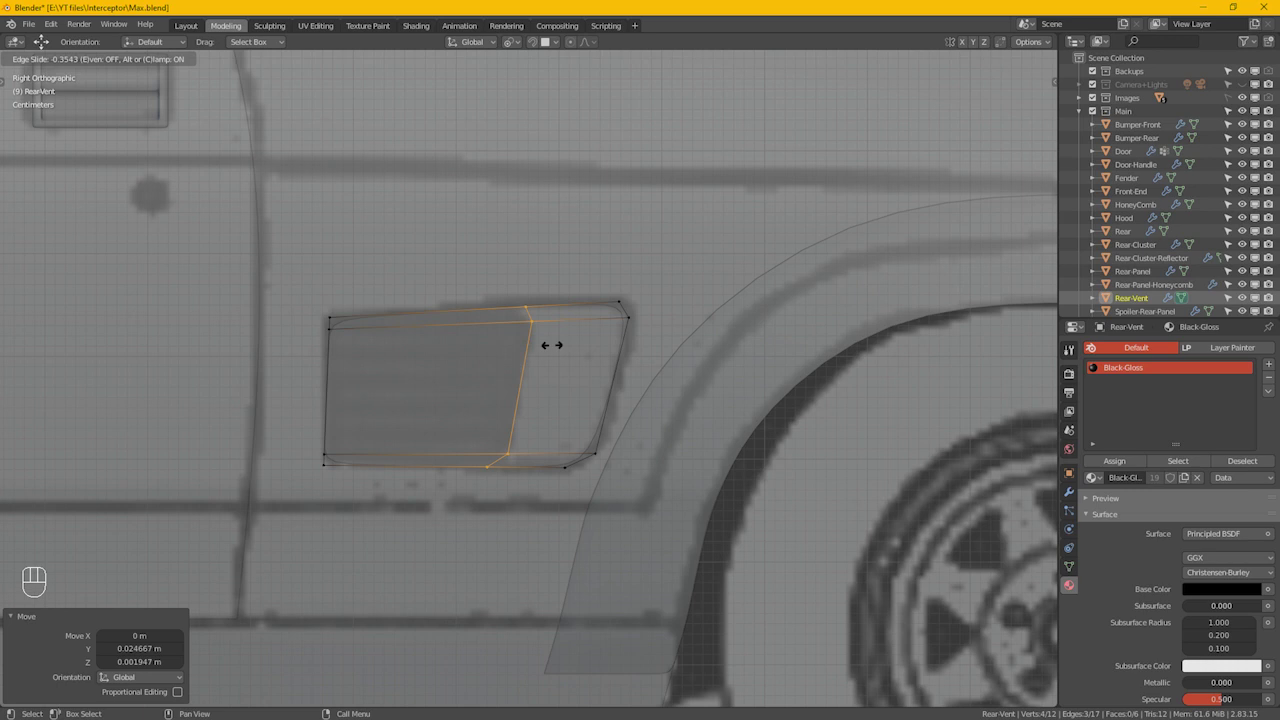
{"action": "left_click", "coordinate": [562, 344]}
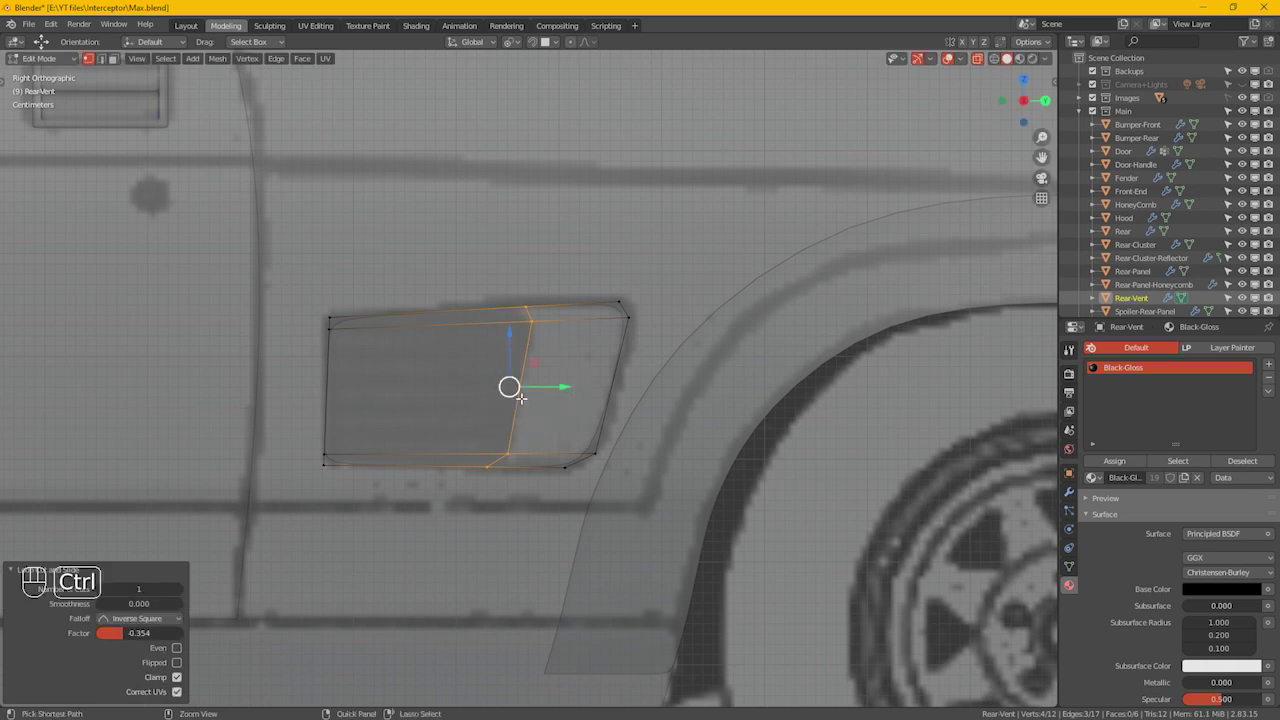
{"action": "key", "text": "ctrl+r"}
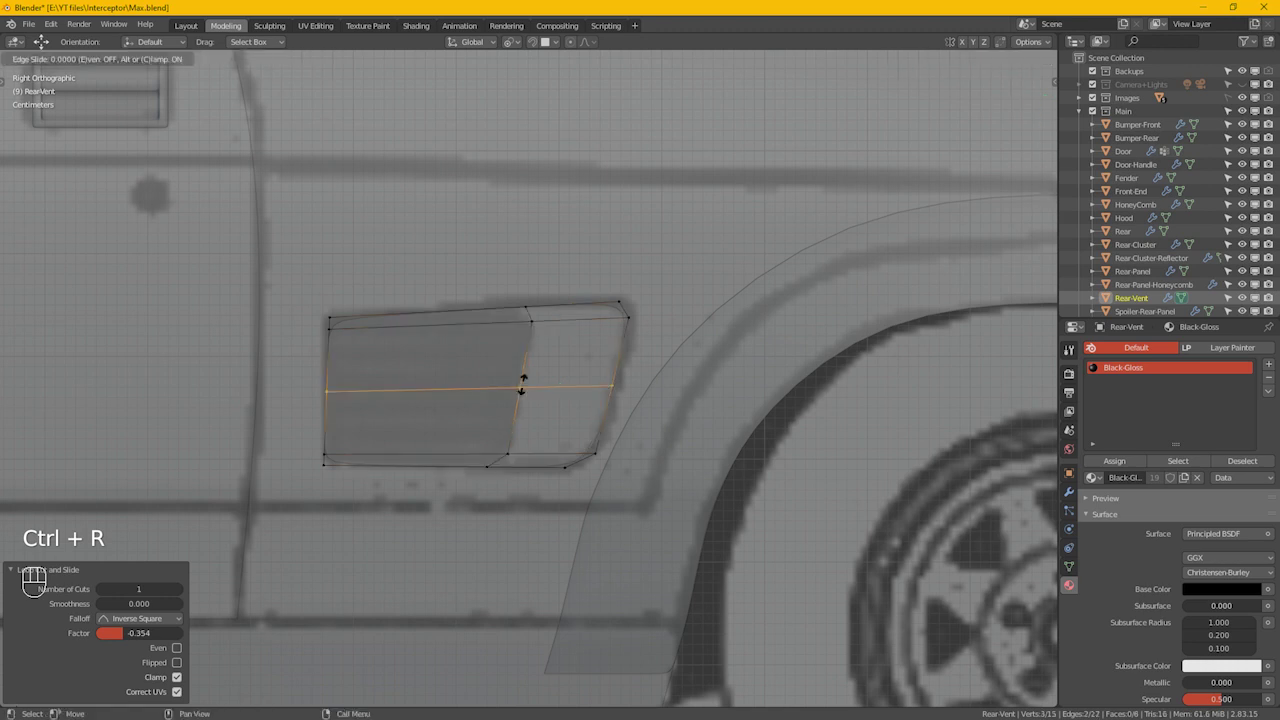
{"action": "left_click", "coordinate": [533, 384]}
{"action": "left_click", "coordinate": [630, 382]}
{"action": "left_click_drag", "start_coordinate": [614, 387], "coordinate": [618, 387]}
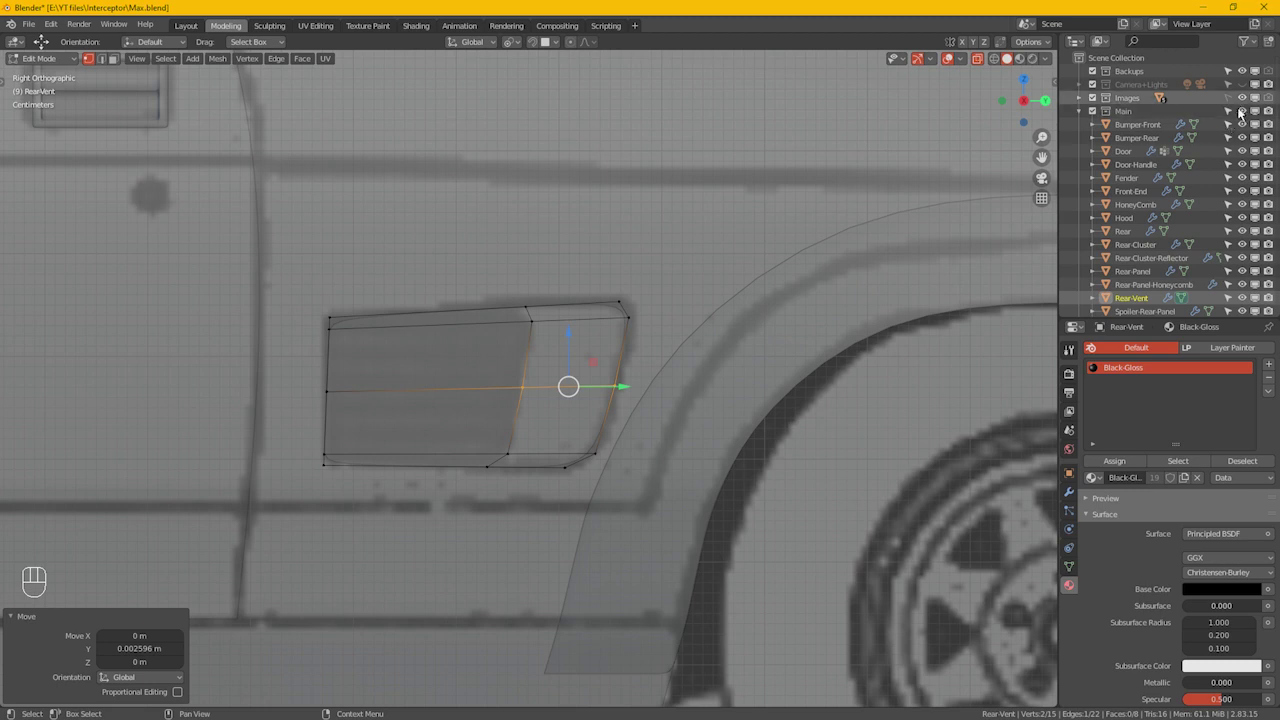
Step: Hide the Images collection, select the whole vent grid and view it in perspective over the see-through body
{"action": "left_click", "coordinate": [1251, 105]}
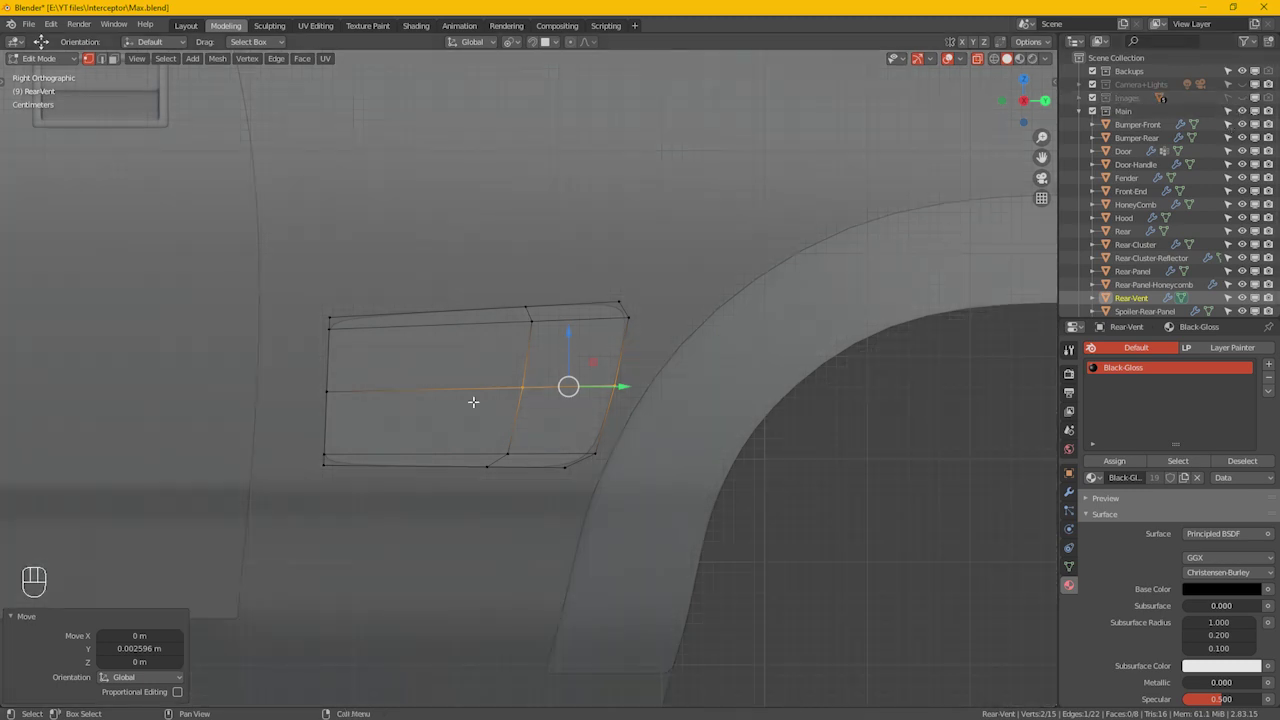
{"action": "key", "text": "a"}
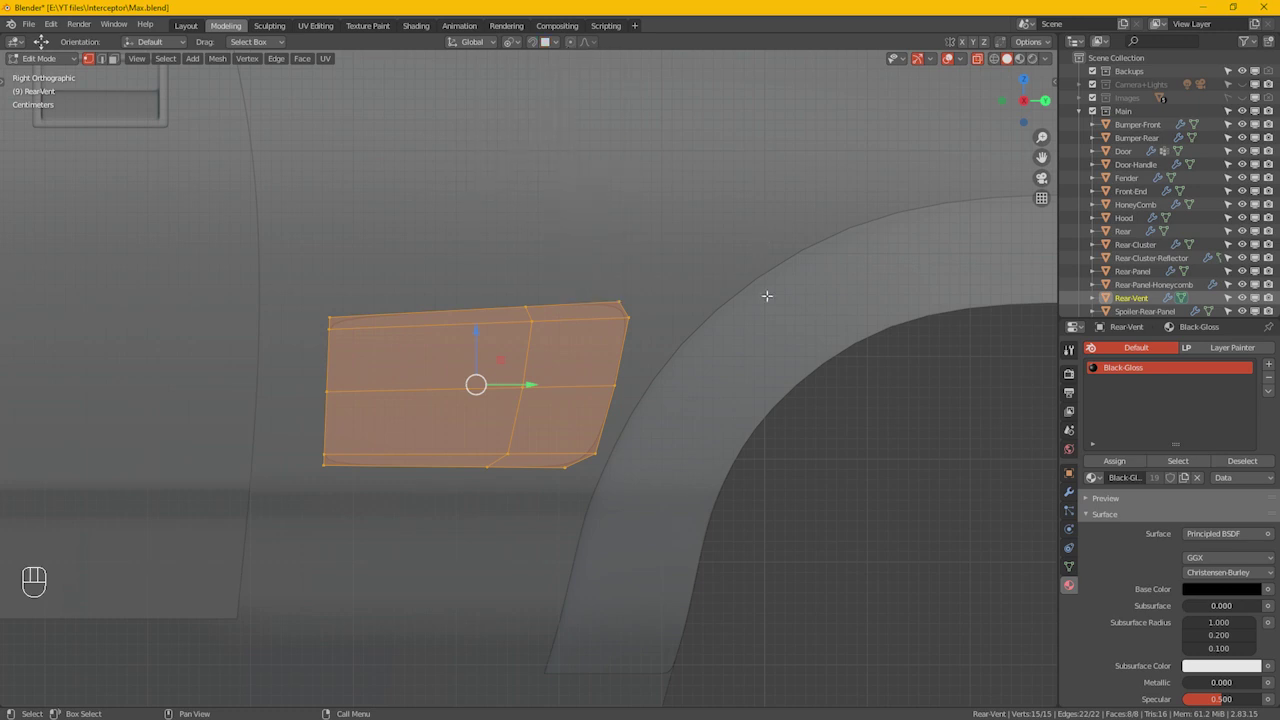
{"action": "key", "text": "g"}
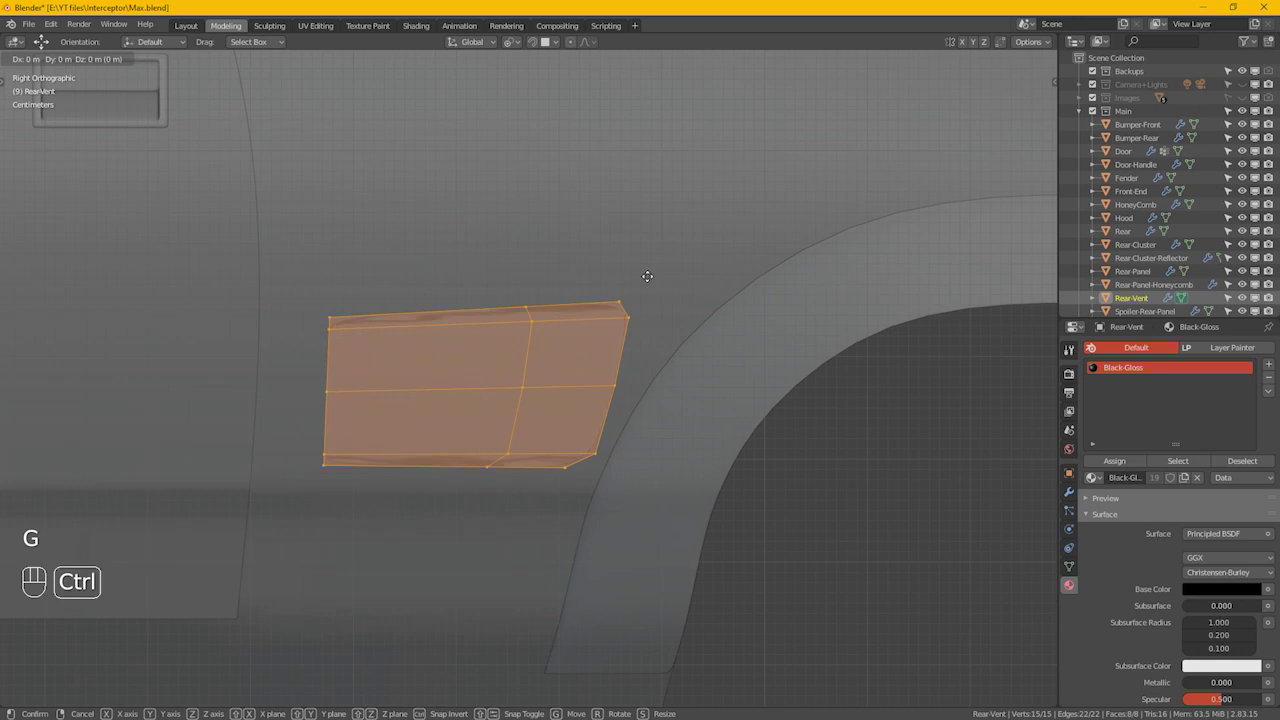
{"action": "key", "text": "ctrl+KP_Enter"}
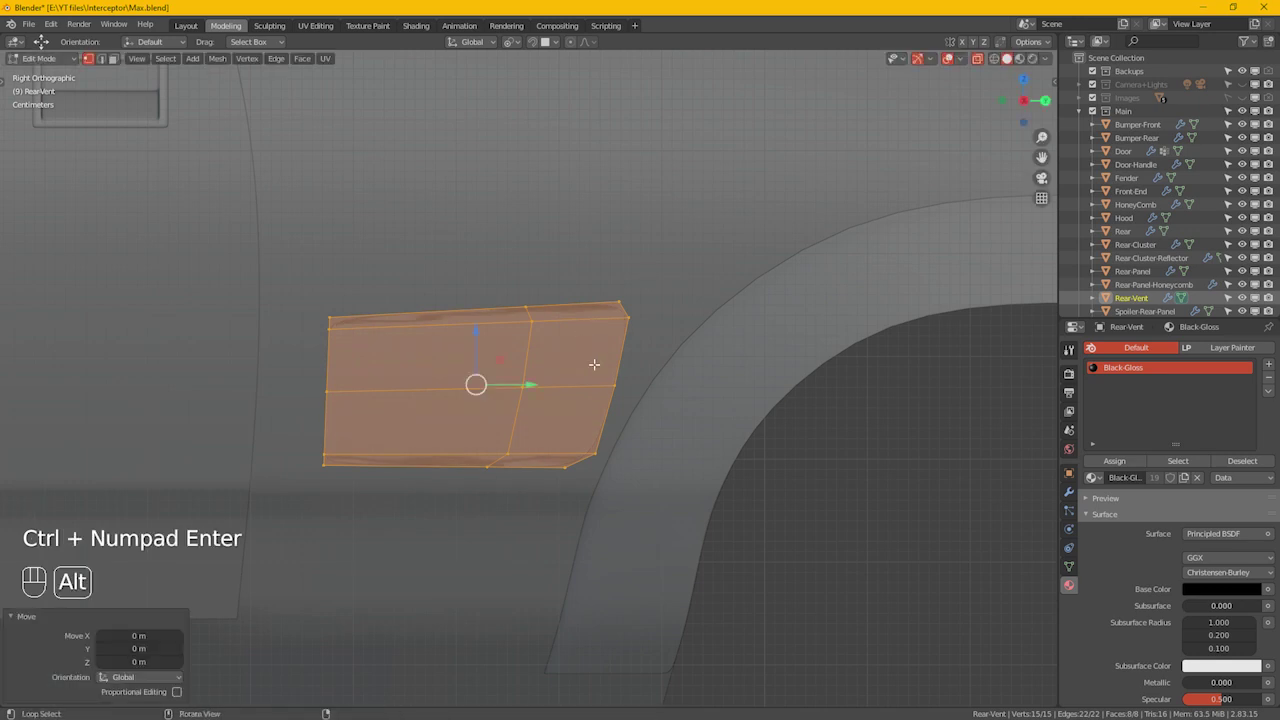
{"action": "left_click_drag", "start_coordinate": [611, 374], "coordinate": [682, 390]}
{"action": "key", "text": "3"}
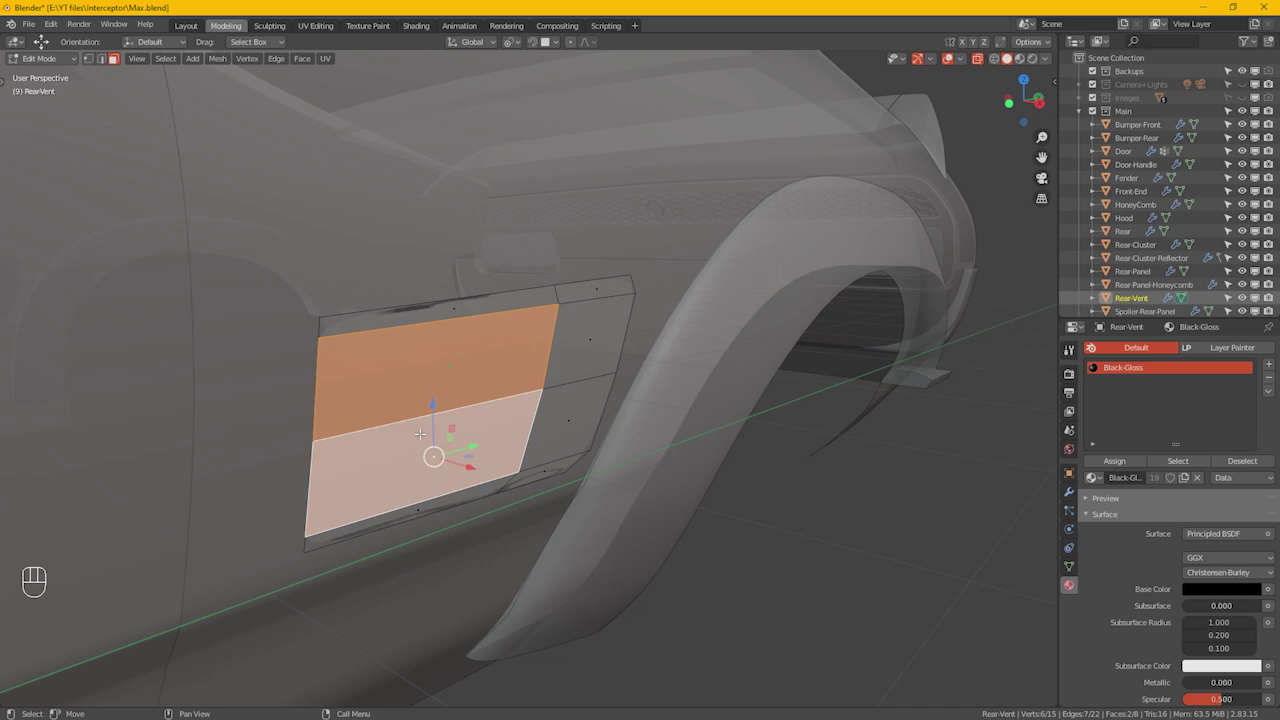
Step: Select the two inner vent faces and remove them, leaving the six-face outer frame strip
{"action": "left_click", "coordinate": [423, 435]}
{"action": "left_click", "coordinate": [419, 419]}
{"action": "left_click", "coordinate": [433, 420]}
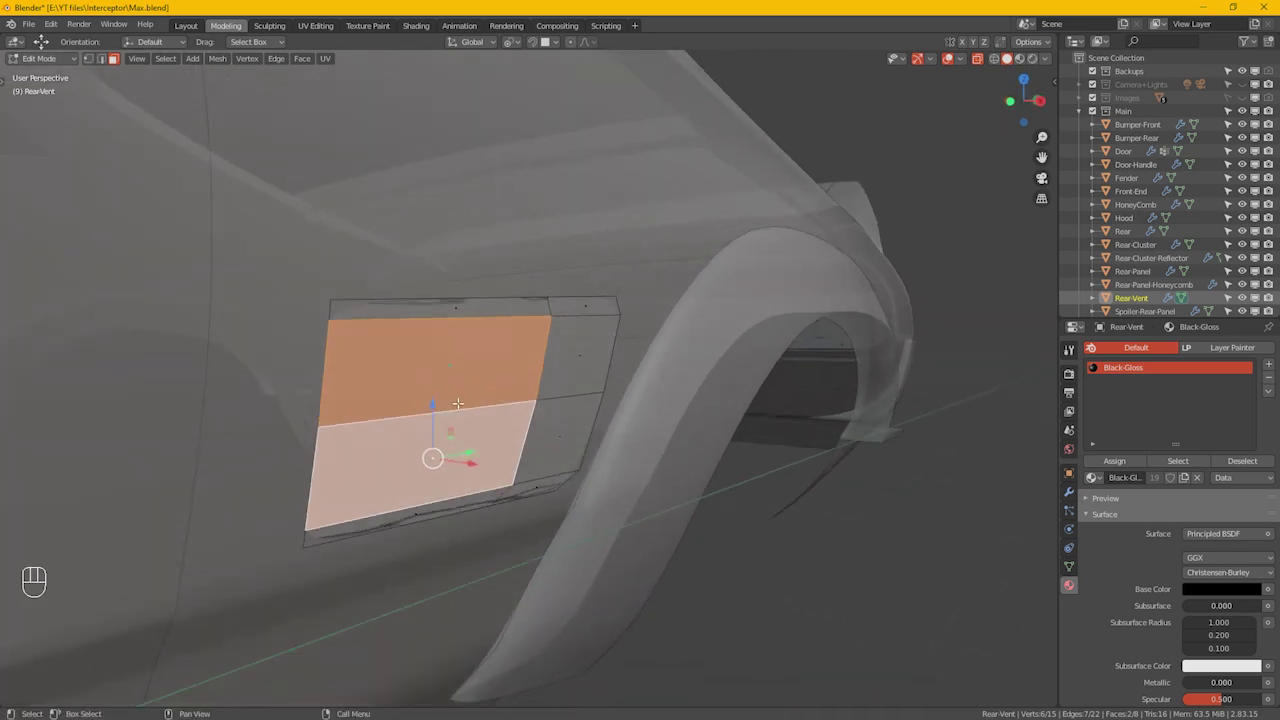
{"action": "left_click_drag", "start_coordinate": [428, 377], "coordinate": [419, 364]}
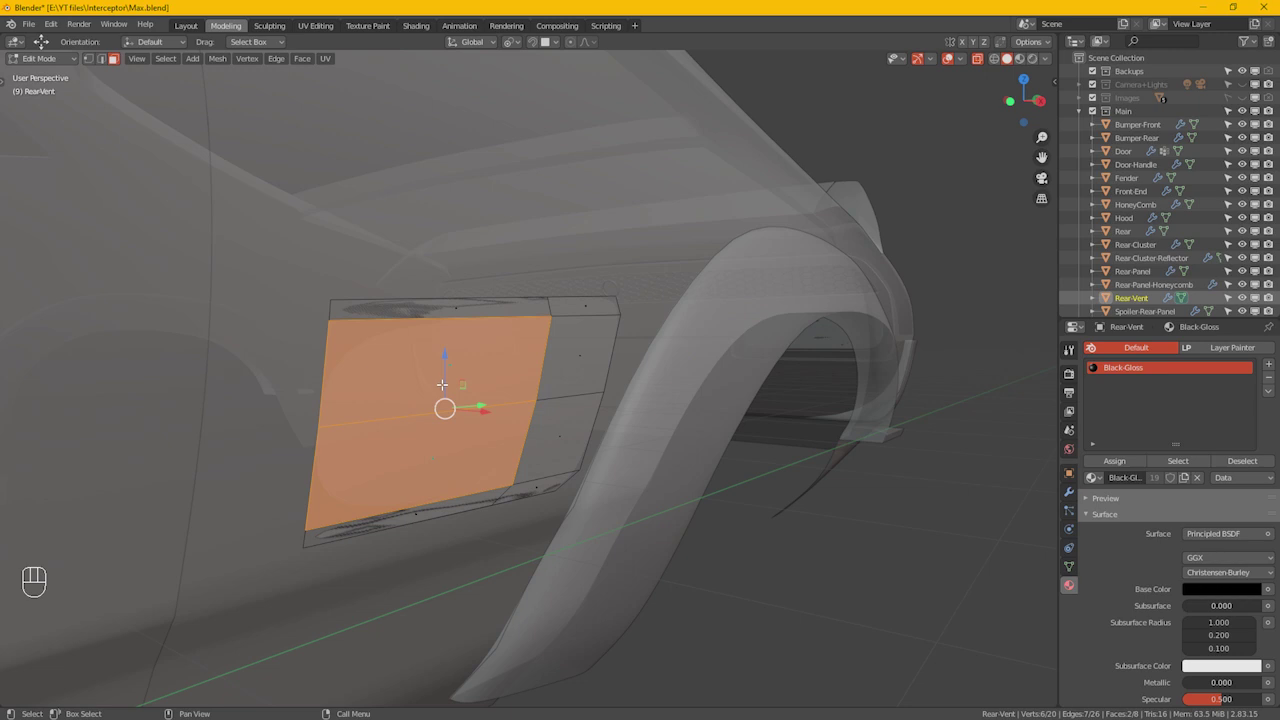
{"action": "key", "text": "h"}
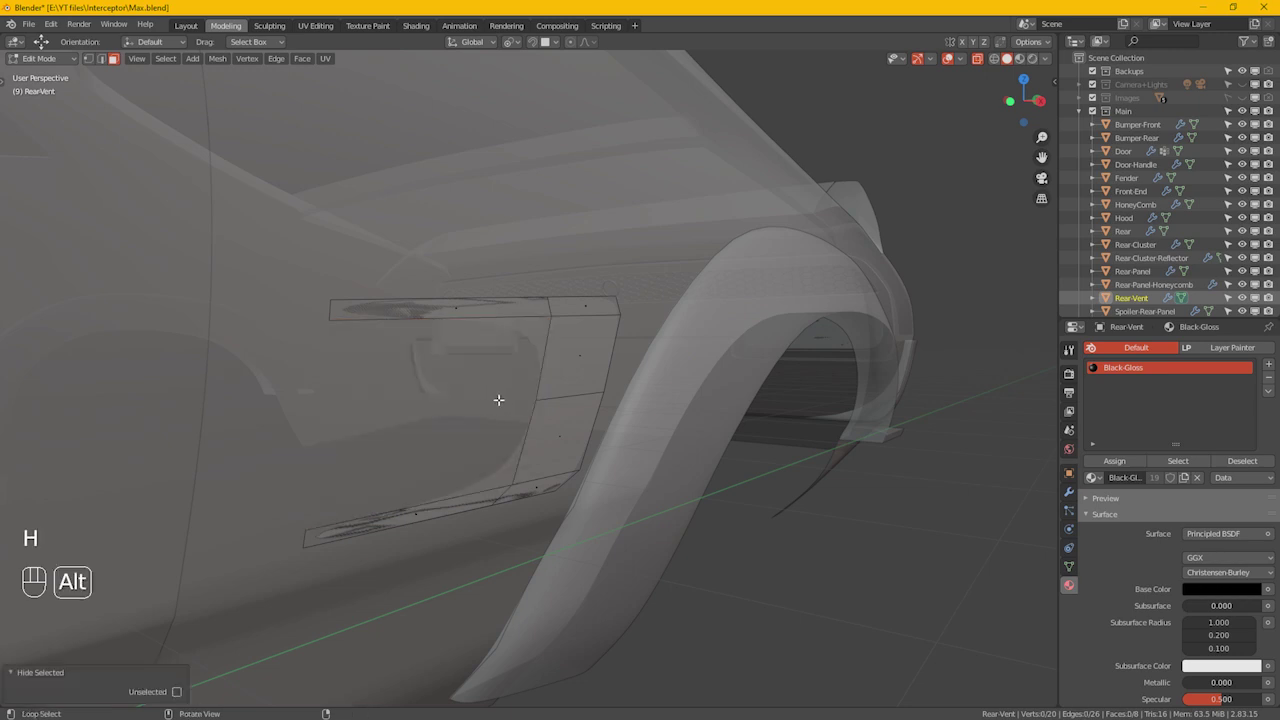
{"action": "left_click_drag", "start_coordinate": [487, 392], "coordinate": [497, 392]}
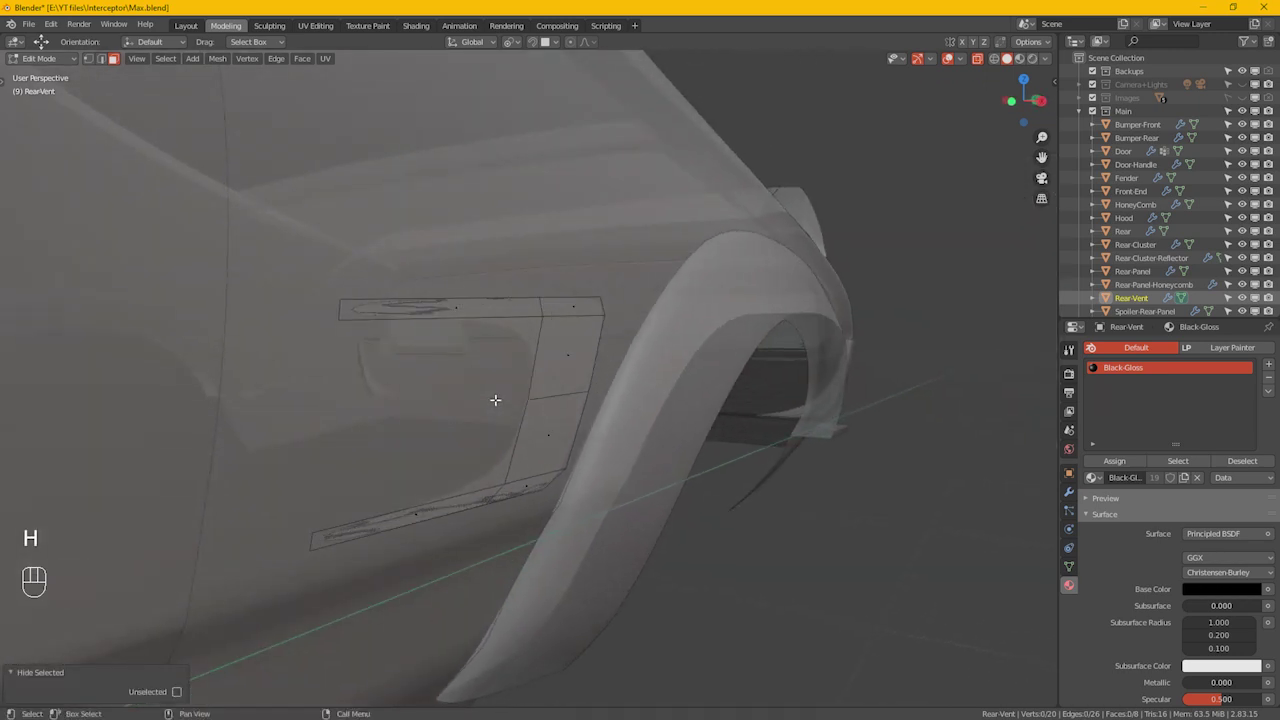
{"action": "key", "text": "1"}
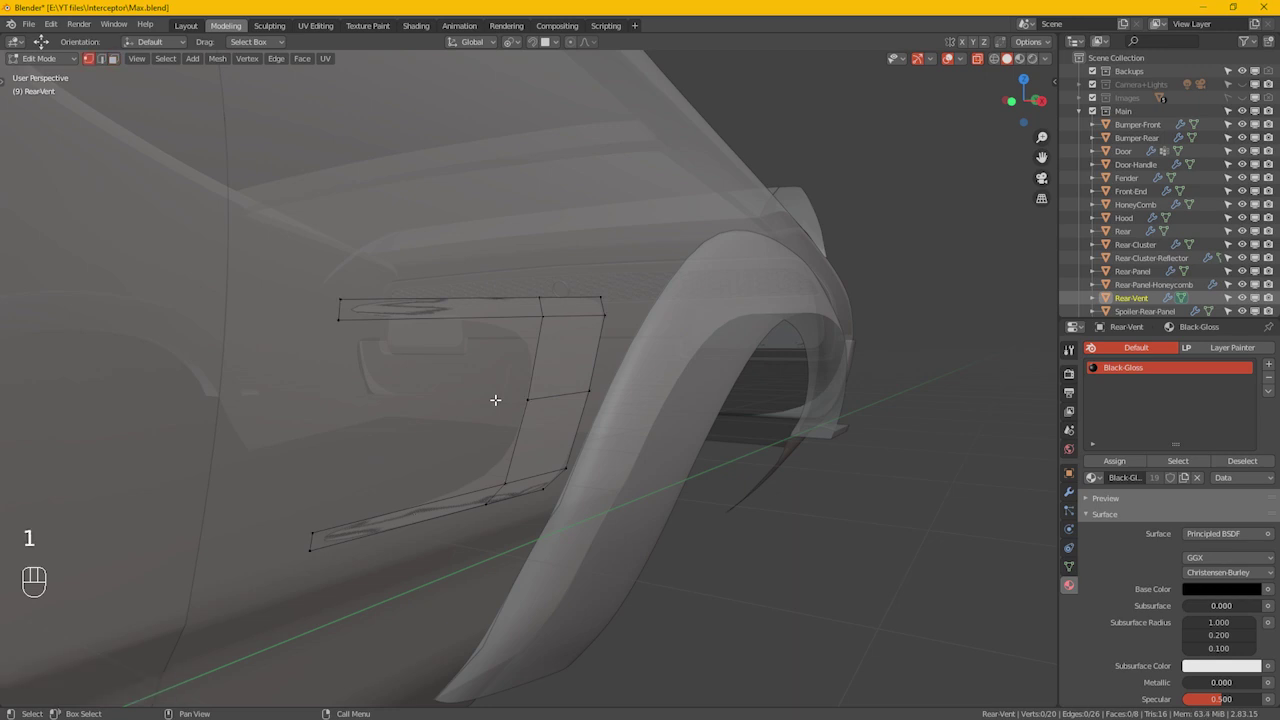
Step: Select the whole frame strip and extrude it outward to give it thickness
{"action": "key", "text": "a"}
{"action": "left_click_drag", "start_coordinate": [509, 381], "coordinate": [550, 391]}
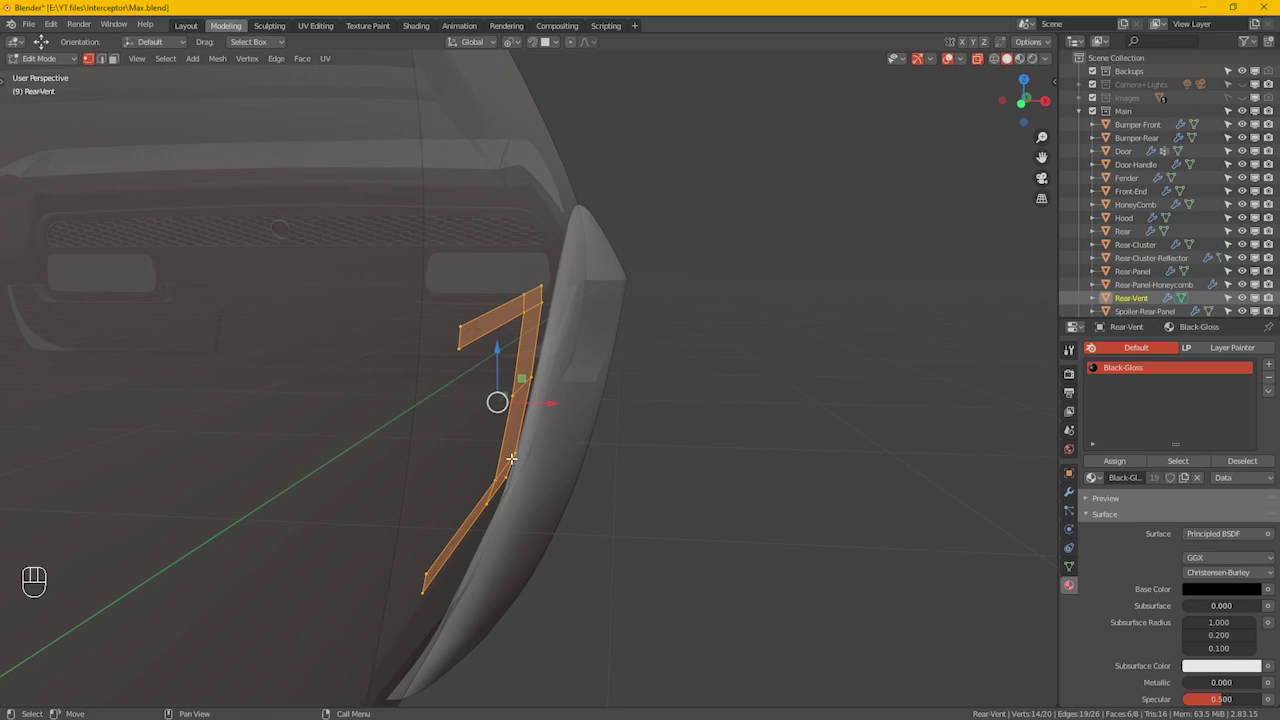
{"action": "key", "text": "e"}
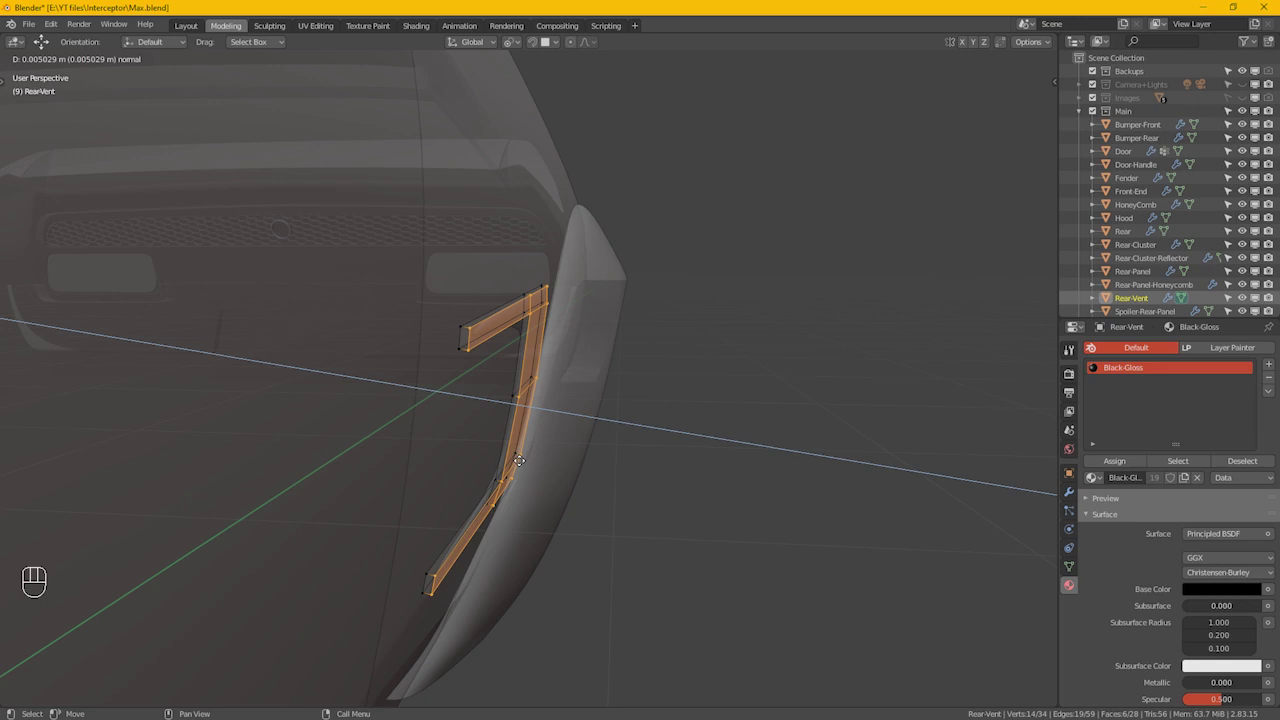
{"action": "left_click", "coordinate": [543, 451]}
{"action": "left_click", "coordinate": [467, 579]}
Step: Add support edge loops near the frame's ends and slide them into narrow lips
{"action": "left_click_drag", "start_coordinate": [500, 325], "coordinate": [512, 362]}
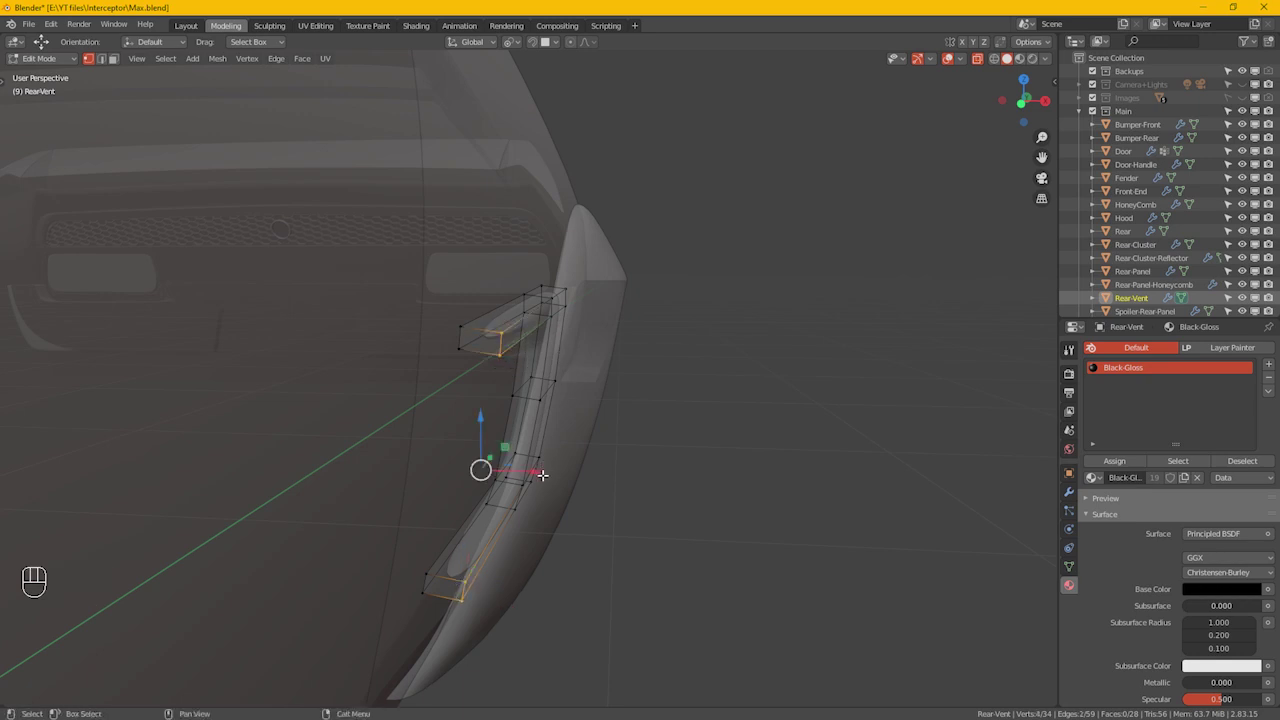
{"action": "key", "text": "g"}
{"action": "key", "text": "g"}
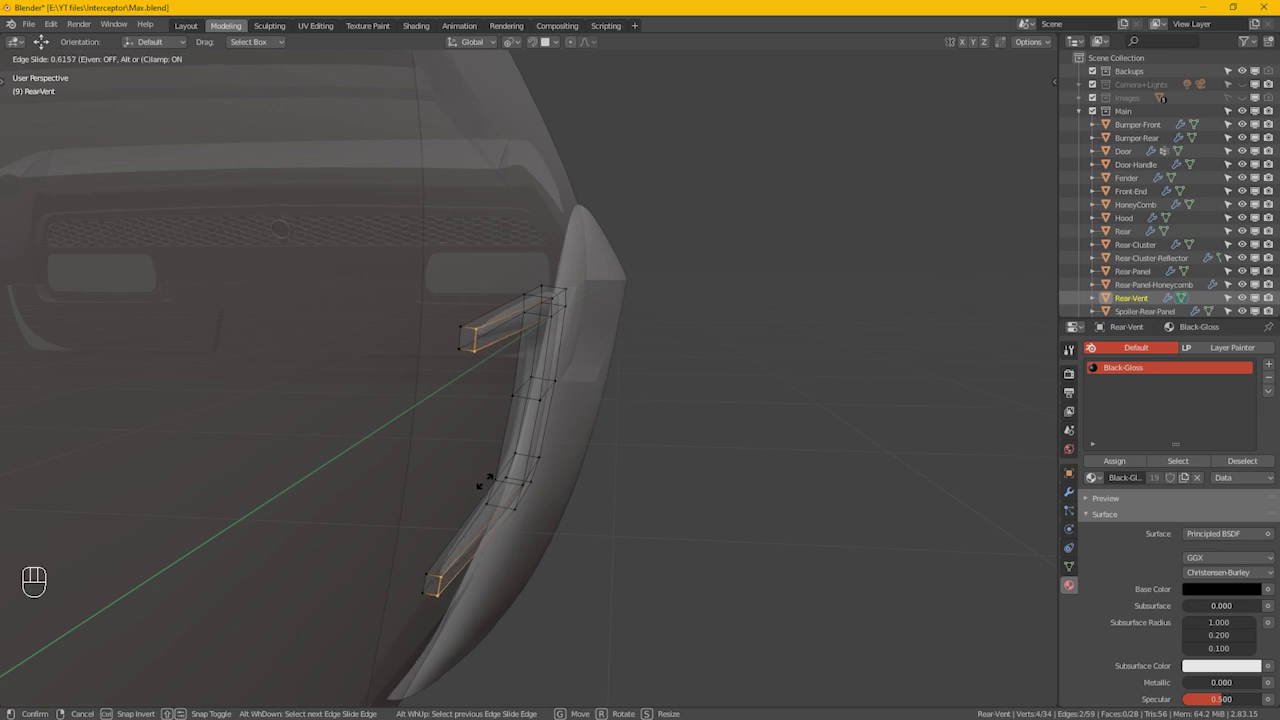
{"action": "left_click", "coordinate": [491, 478]}
{"action": "left_click", "coordinate": [524, 397]}
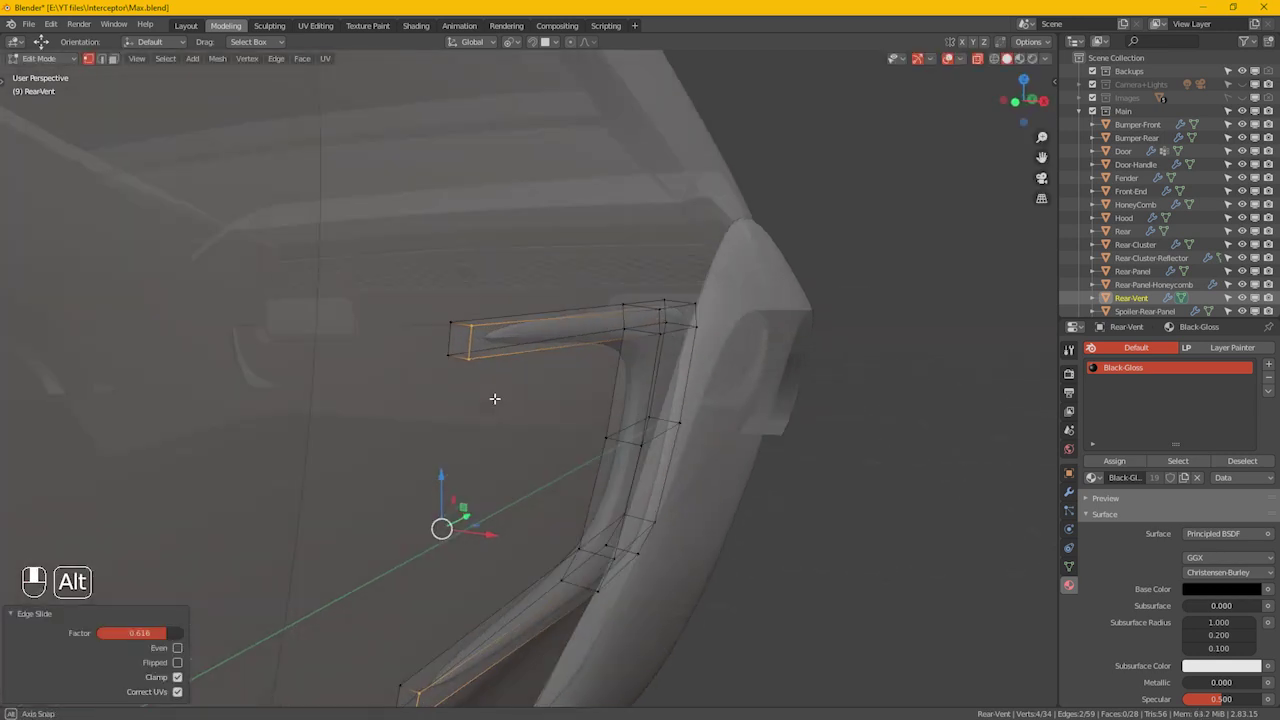
Step: Turn off Auto Smooth in the Rear-Vent mesh's Normals settings
{"action": "left_click", "coordinate": [1078, 573]}
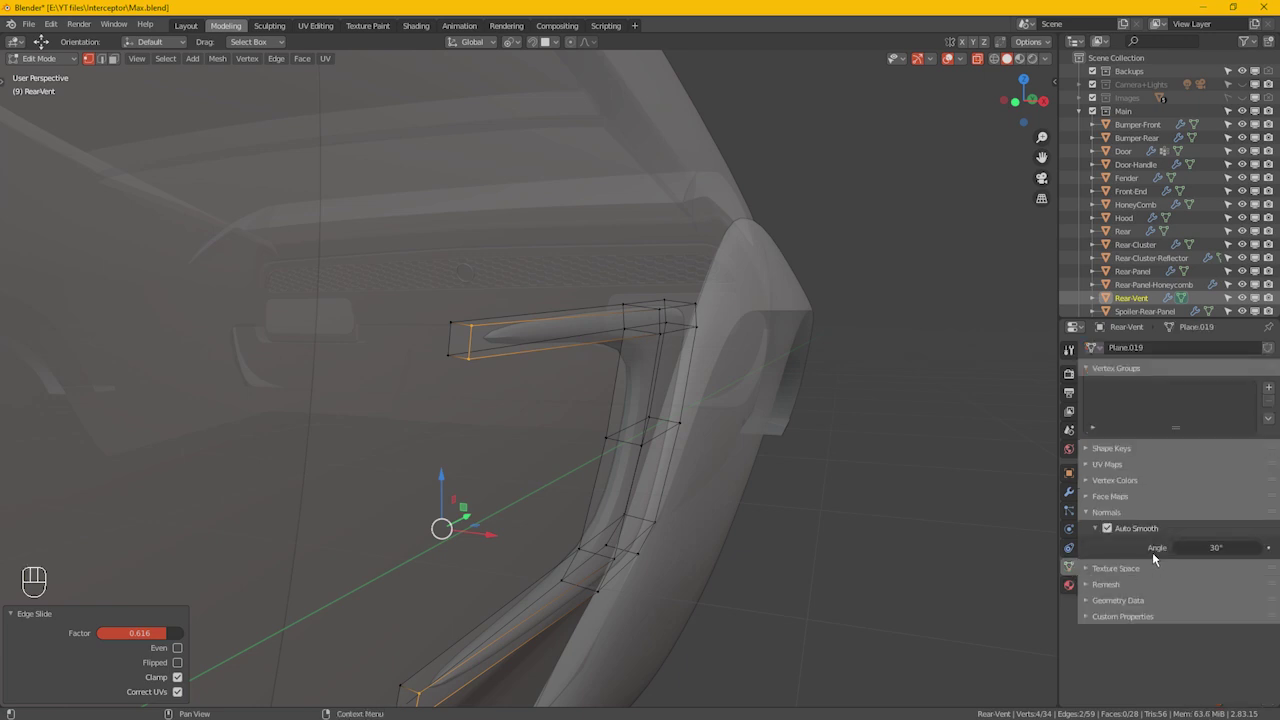
{"action": "left_click_drag", "start_coordinate": [1116, 536], "coordinate": [674, 444]}
Step: In edge mode, select the long outer edge loops running along the frame for creasing
{"action": "key", "text": "2"}
{"action": "left_click", "coordinate": [541, 273]}
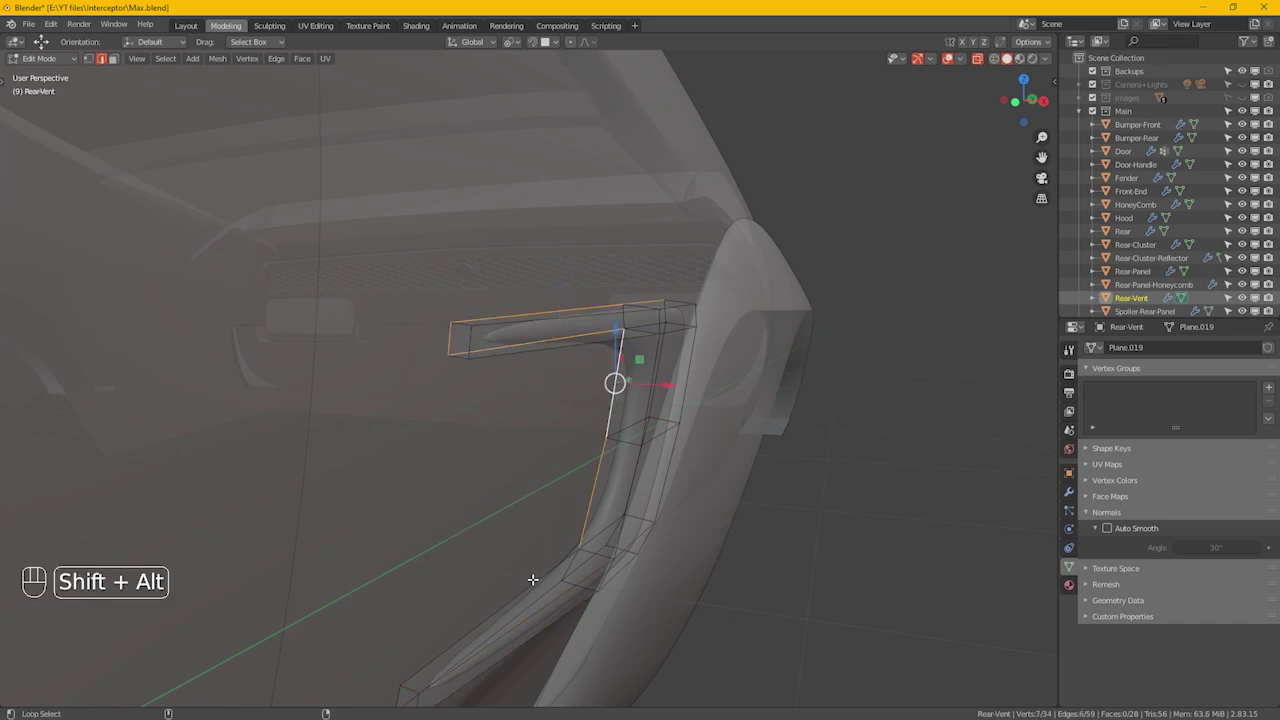
{"action": "left_click_drag", "start_coordinate": [402, 694], "coordinate": [493, 662]}
{"action": "left_click_drag", "start_coordinate": [579, 599], "coordinate": [540, 476]}
{"action": "middle_click", "coordinate": [536, 452]}
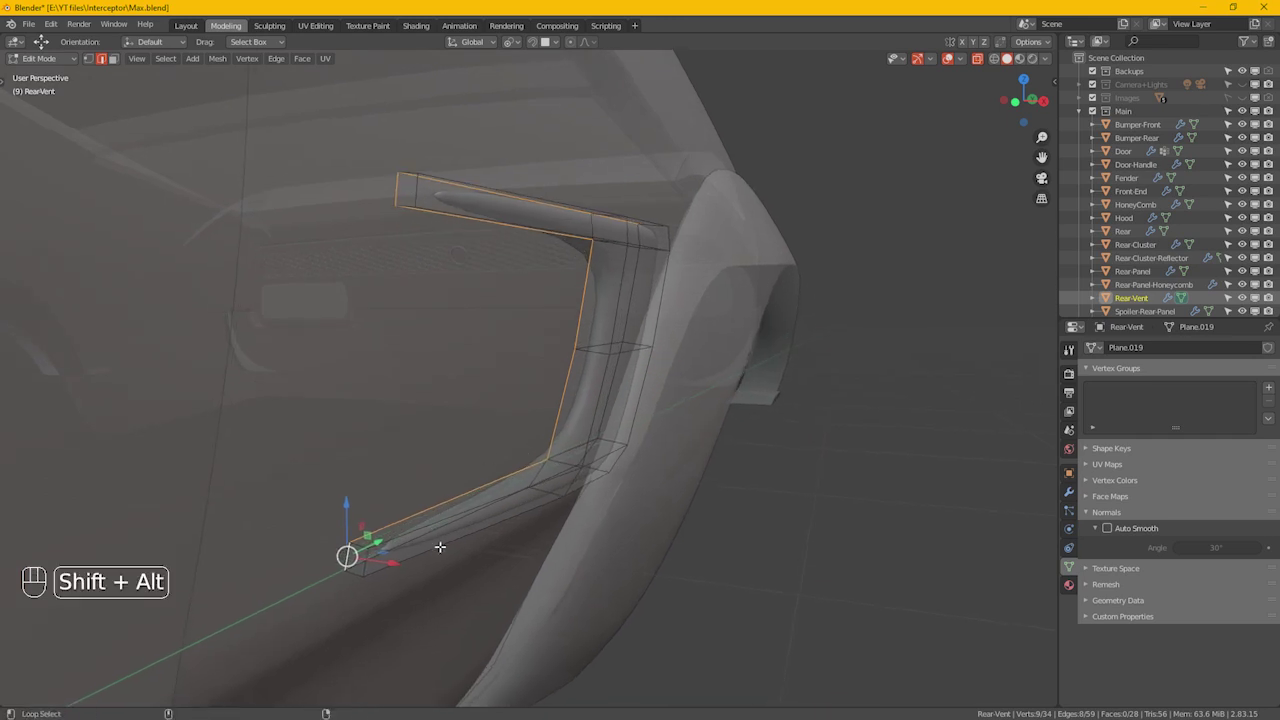
{"action": "left_click_drag", "start_coordinate": [503, 555], "coordinate": [479, 470]}
{"action": "left_click_drag", "start_coordinate": [513, 483], "coordinate": [549, 497]}
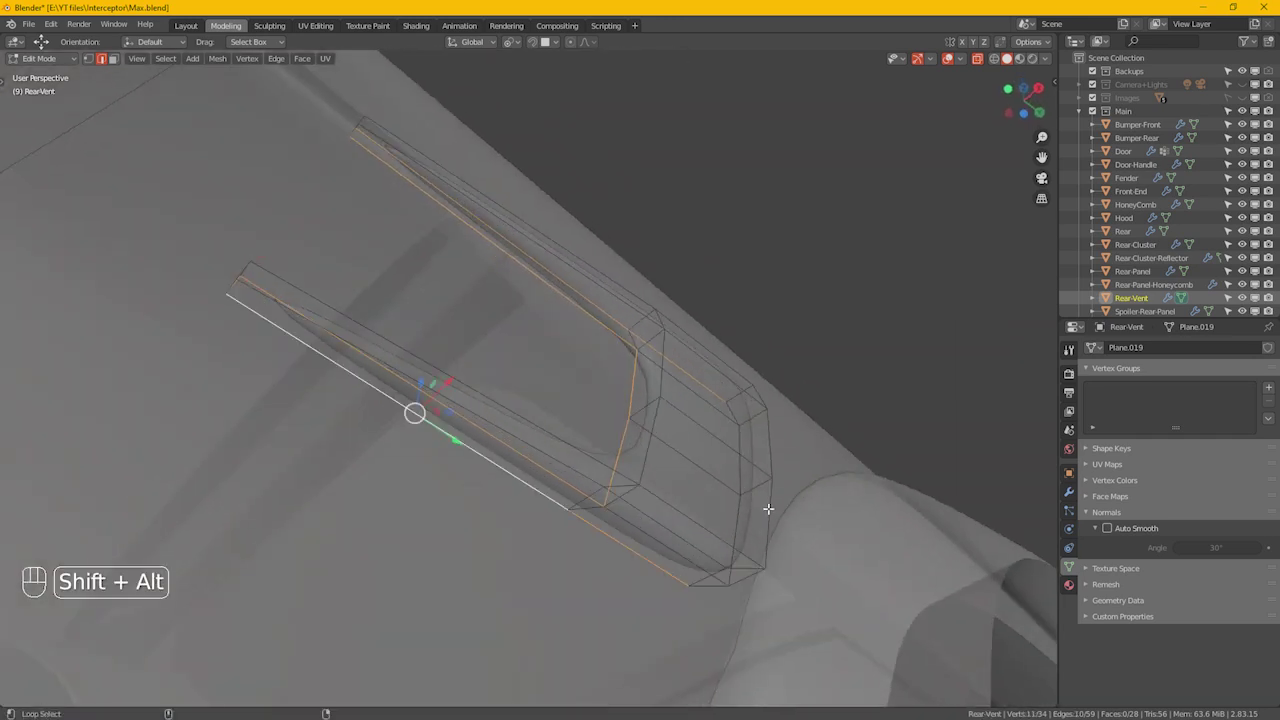
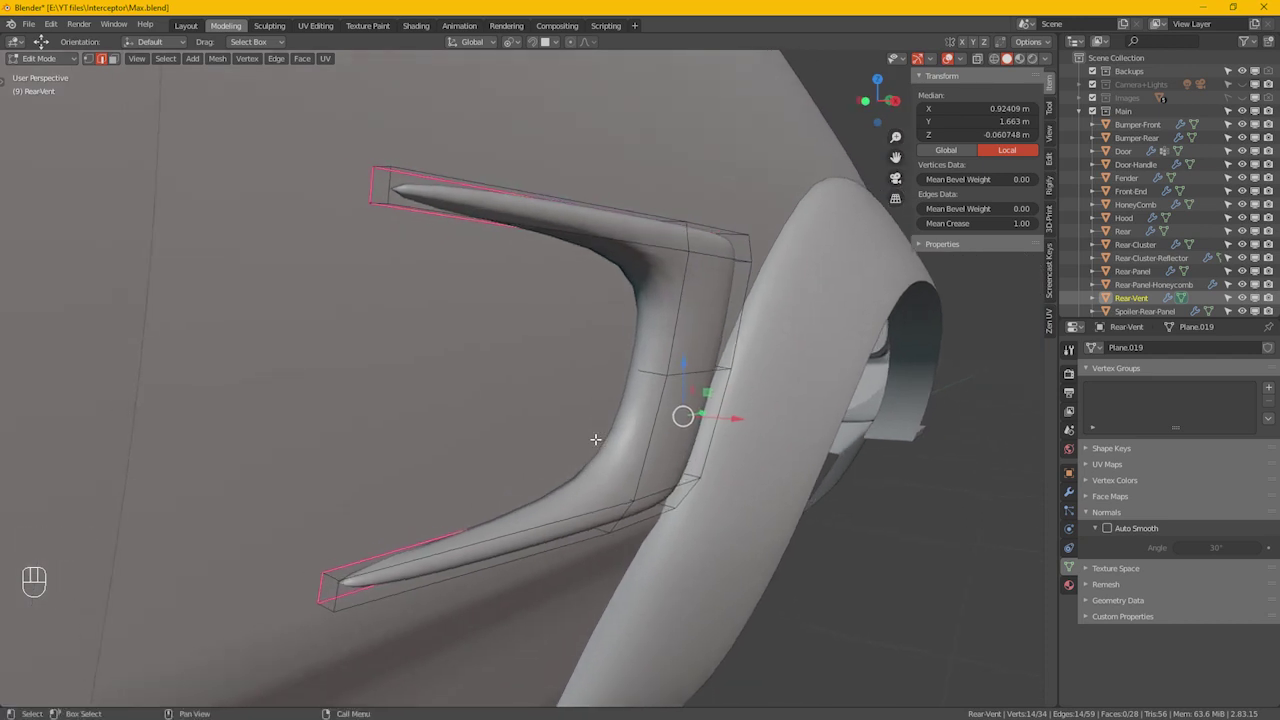
Step: Move the frame's corner and upper-arm vertices so the arm runs straight back along the body
{"action": "left_click_drag", "start_coordinate": [642, 422], "coordinate": [656, 462]}
{"action": "double_click", "coordinate": [657, 462]}
{"action": "key", "text": "1"}
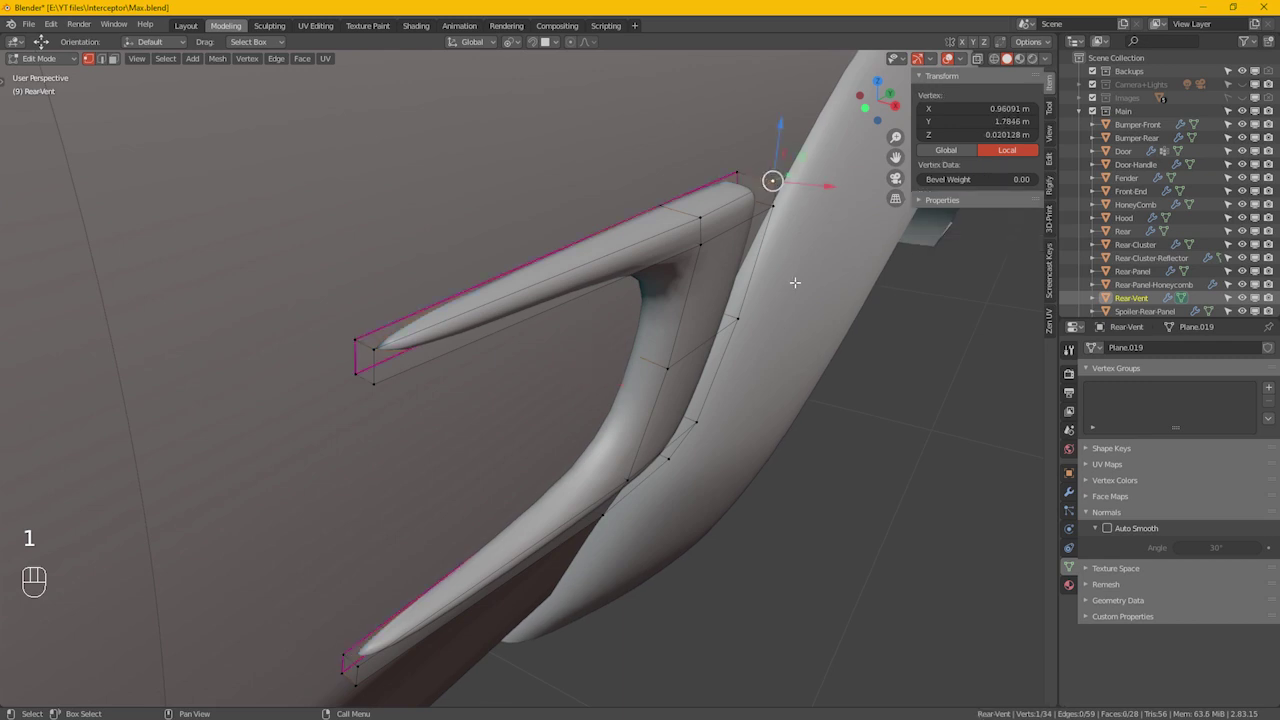
{"action": "left_click", "coordinate": [685, 463]}
{"action": "middle_click", "coordinate": [733, 507]}
{"action": "left_click_drag", "start_coordinate": [704, 388], "coordinate": [490, 524]}
{"action": "middle_click", "coordinate": [491, 508]}
{"action": "key", "text": "g"}
{"action": "key", "text": "g"}
{"action": "left_click", "coordinate": [792, 366]}
{"action": "left_click_drag", "start_coordinate": [790, 370], "coordinate": [978, 351]}
{"action": "left_click_drag", "start_coordinate": [801, 391], "coordinate": [730, 370]}
{"action": "left_click_drag", "start_coordinate": [740, 376], "coordinate": [794, 375]}
Step: Check the subdivided result, then move the lower-arm vertices to complete the C-shaped frame outline
{"action": "key", "text": "Tab"}
{"action": "left_click_drag", "start_coordinate": [728, 391], "coordinate": [740, 391]}
{"action": "left_click_drag", "start_coordinate": [1083, 507], "coordinate": [1184, 409]}
{"action": "middle_click", "coordinate": [706, 366]}
{"action": "left_click_drag", "start_coordinate": [716, 395], "coordinate": [744, 467]}
{"action": "left_click_drag", "start_coordinate": [724, 451], "coordinate": [706, 409]}
{"action": "left_click", "coordinate": [712, 428]}
{"action": "left_click", "coordinate": [724, 462]}
{"action": "left_click", "coordinate": [756, 501]}
{"action": "left_click_drag", "start_coordinate": [664, 390], "coordinate": [625, 405]}
{"action": "key", "text": "Tab"}
{"action": "left_click_drag", "start_coordinate": [686, 363], "coordinate": [656, 360]}
{"action": "left_click", "coordinate": [656, 360]}
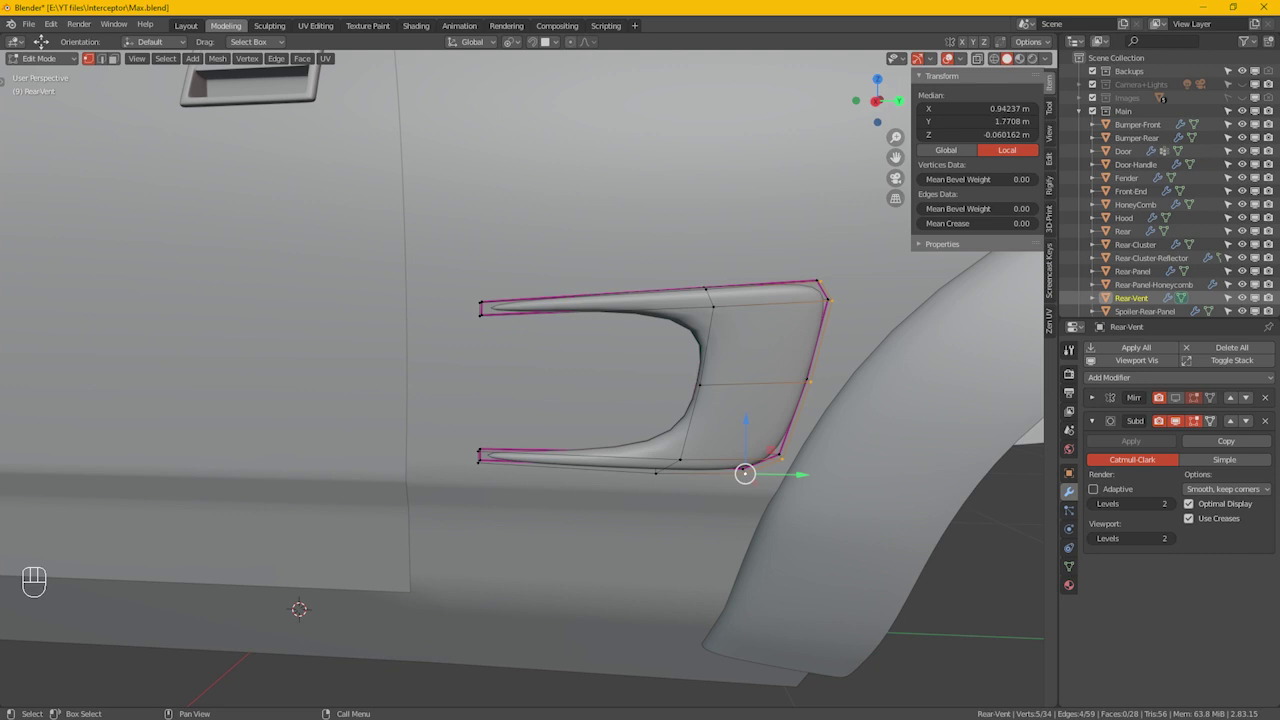
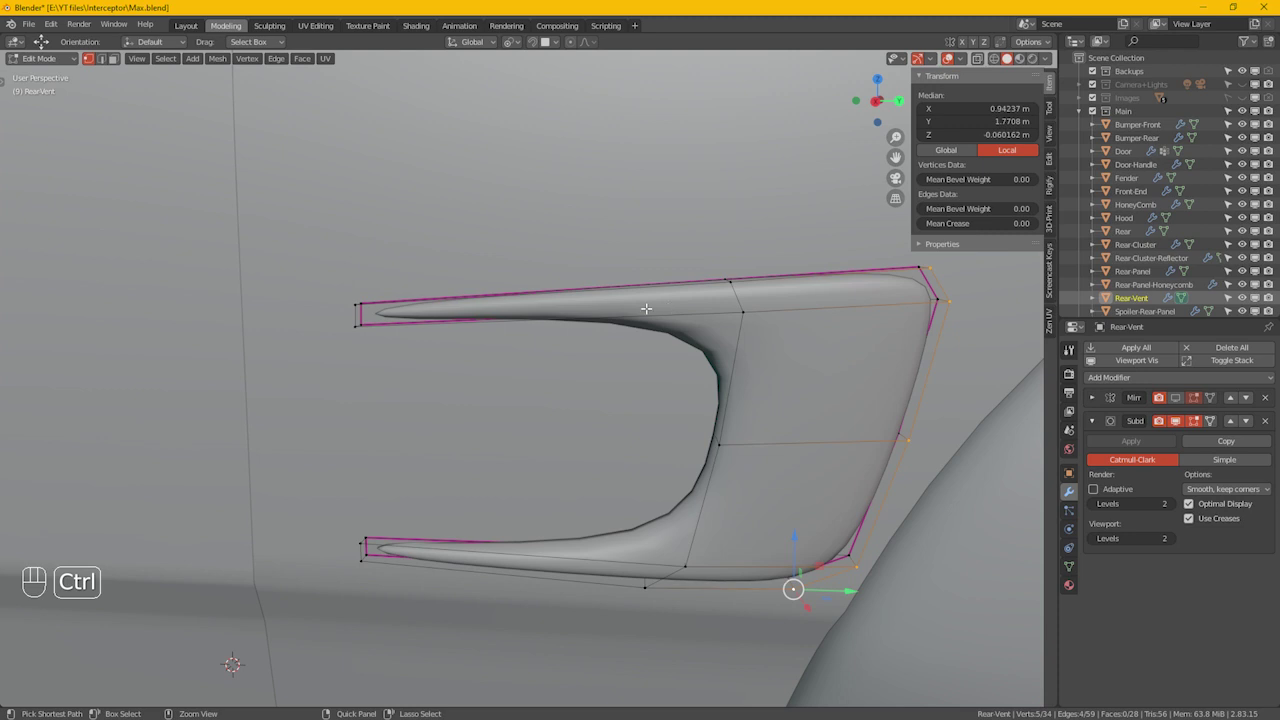
Step: Add an edge loop near the upper inner corner and slide it toward the bend
{"action": "key", "text": "ctrl+r"}
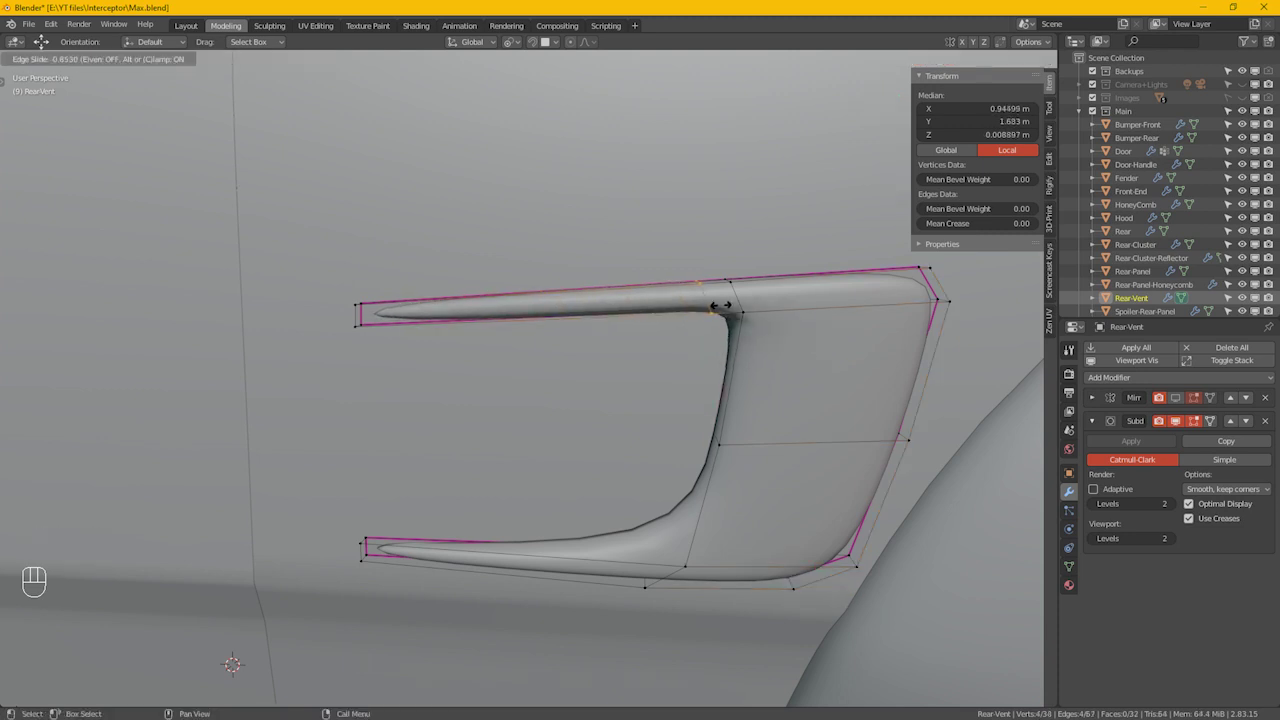
{"action": "left_click", "coordinate": [727, 302]}
{"action": "left_click", "coordinate": [738, 356]}
Step: Add a matching edge loop near the lower inner corner, slid toward that bend
{"action": "key", "text": "KP_3"}
{"action": "key", "text": "ctrl+r"}
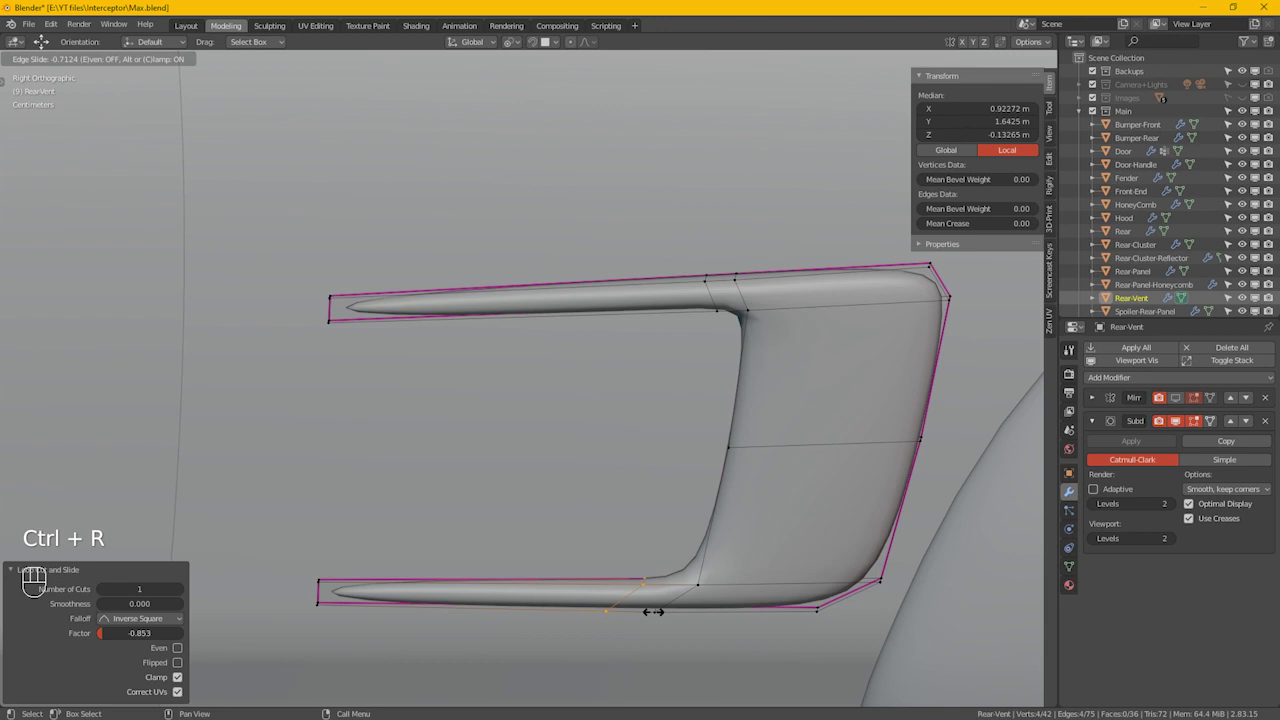
{"action": "left_click", "coordinate": [660, 609]}
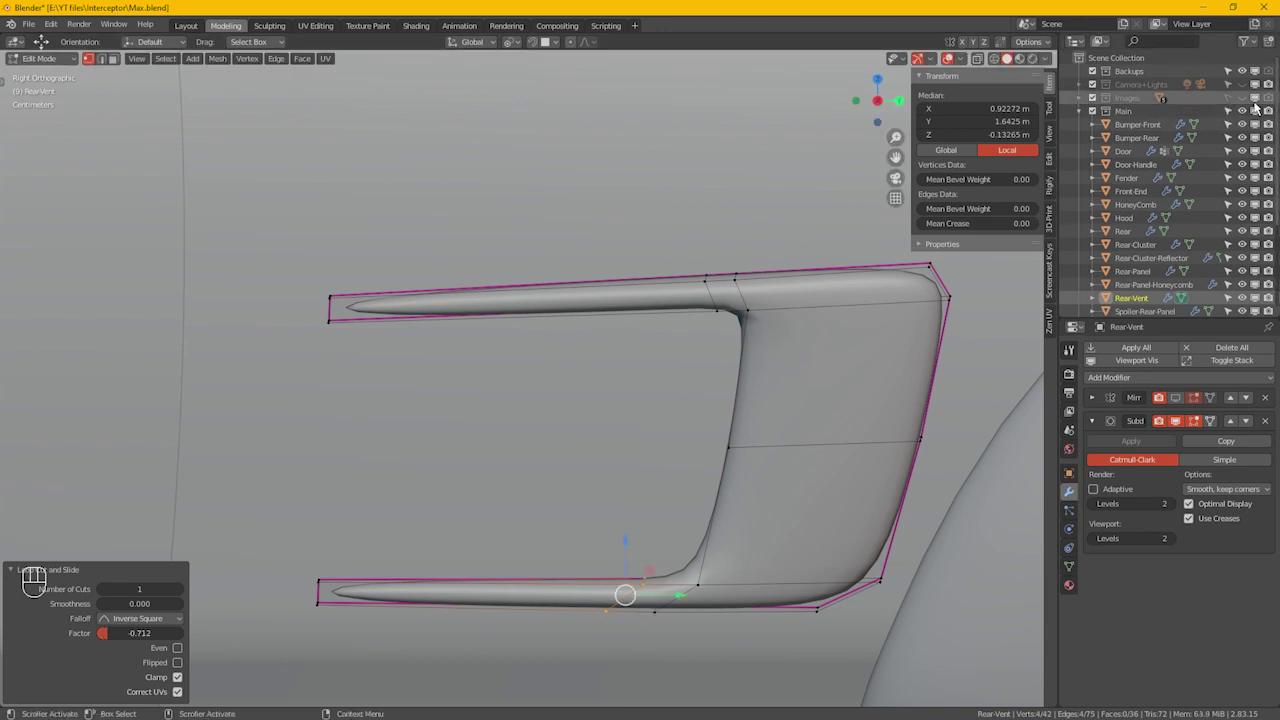
Step: Add a support edge loop on the lower arm and slide it toward the tip
{"action": "key", "text": "alt+z"}
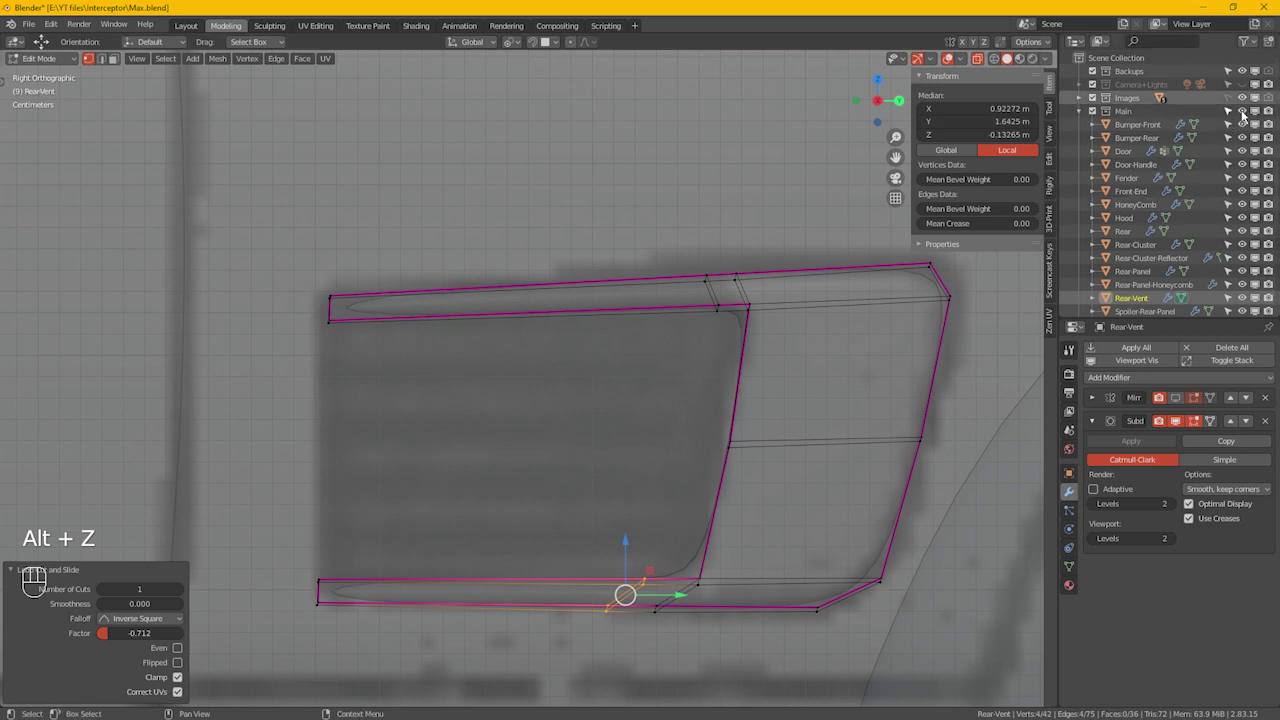
{"action": "middle_click", "coordinate": [1252, 105]}
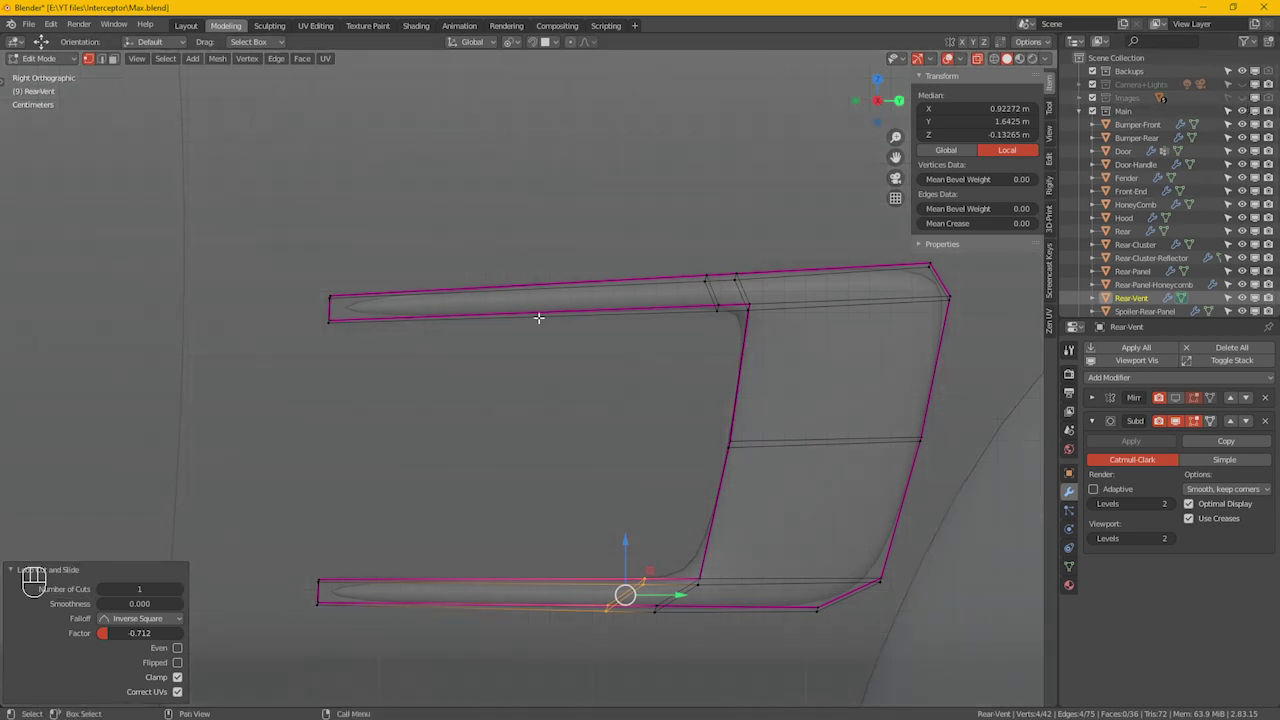
{"action": "key", "text": "ctrl+r"}
{"action": "left_click", "coordinate": [479, 302]}
{"action": "key", "text": "ctrl+r"}
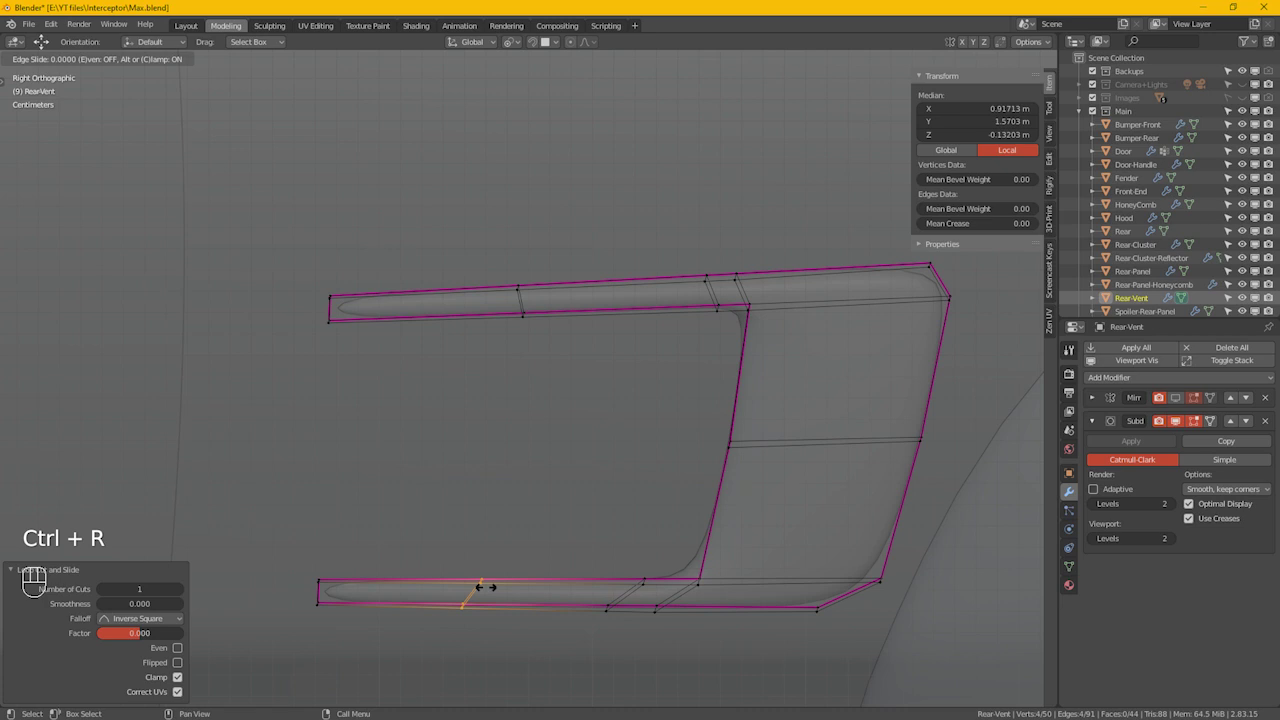
{"action": "left_click", "coordinate": [496, 586]}
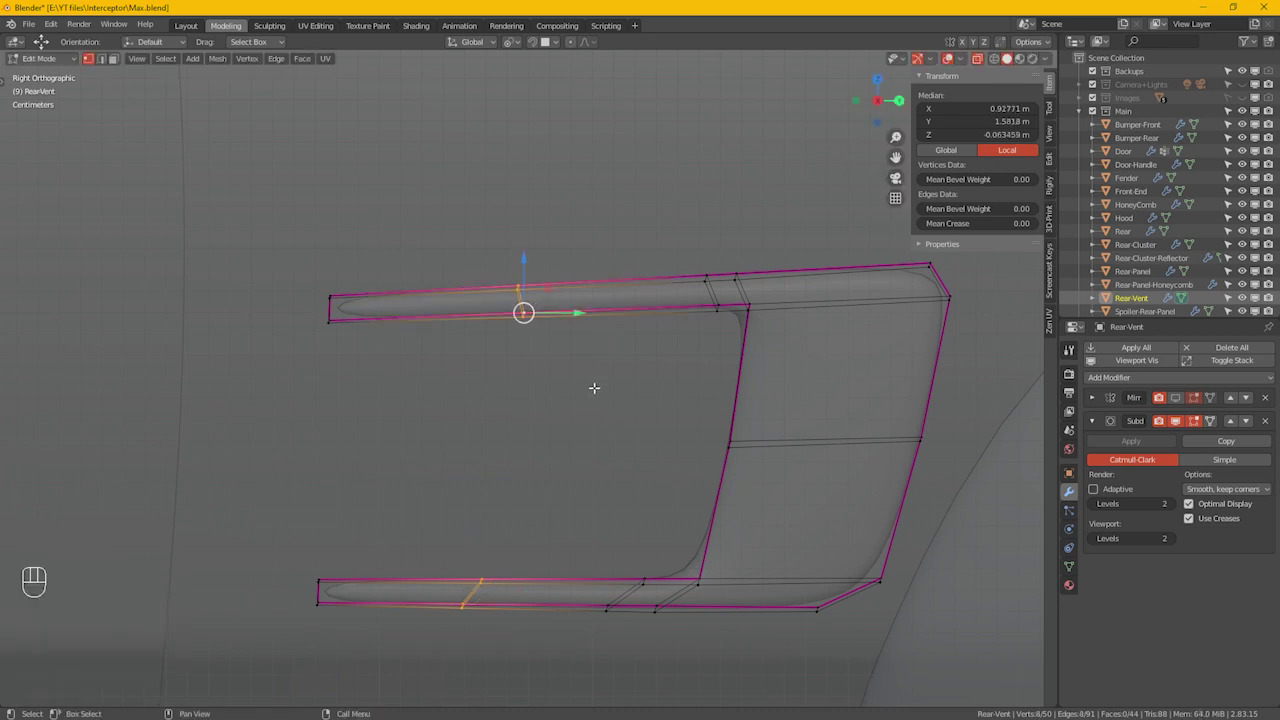
Step: Edge-slide the upper arm's loop evenly toward its front tip and inspect the result
{"action": "key", "text": "g"}
{"action": "key", "text": "g"}
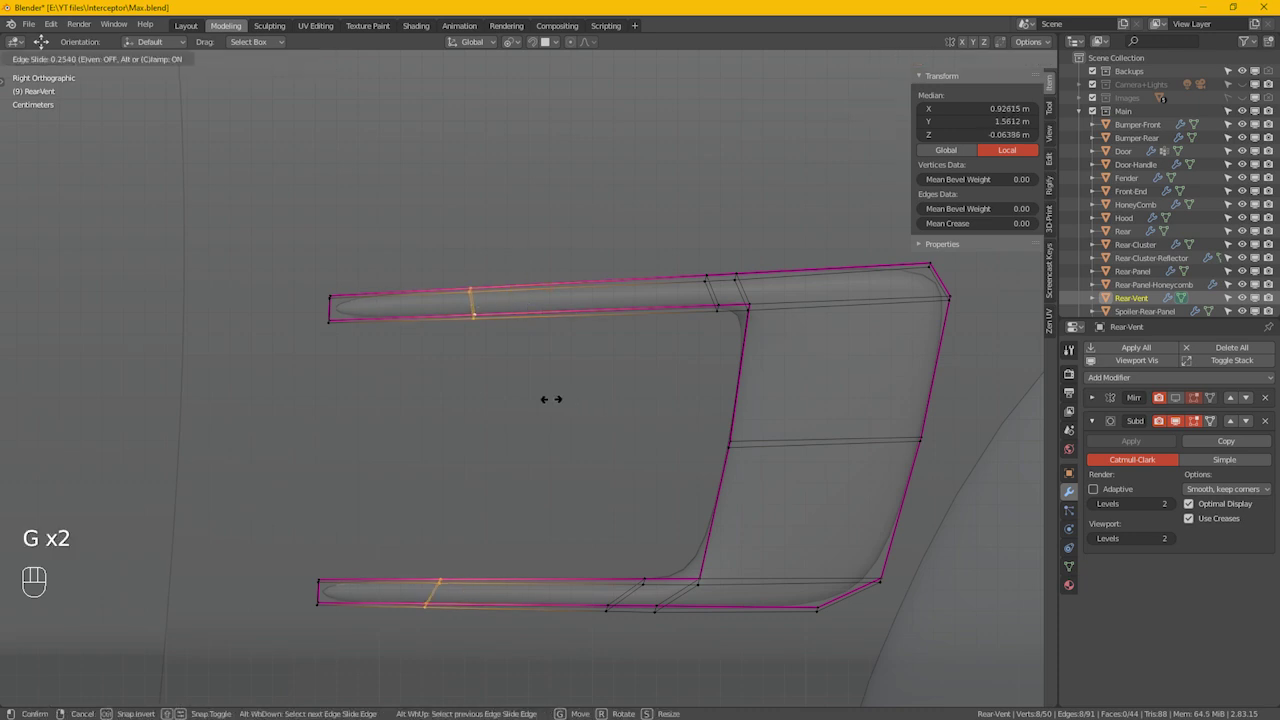
{"action": "key", "text": "e"}
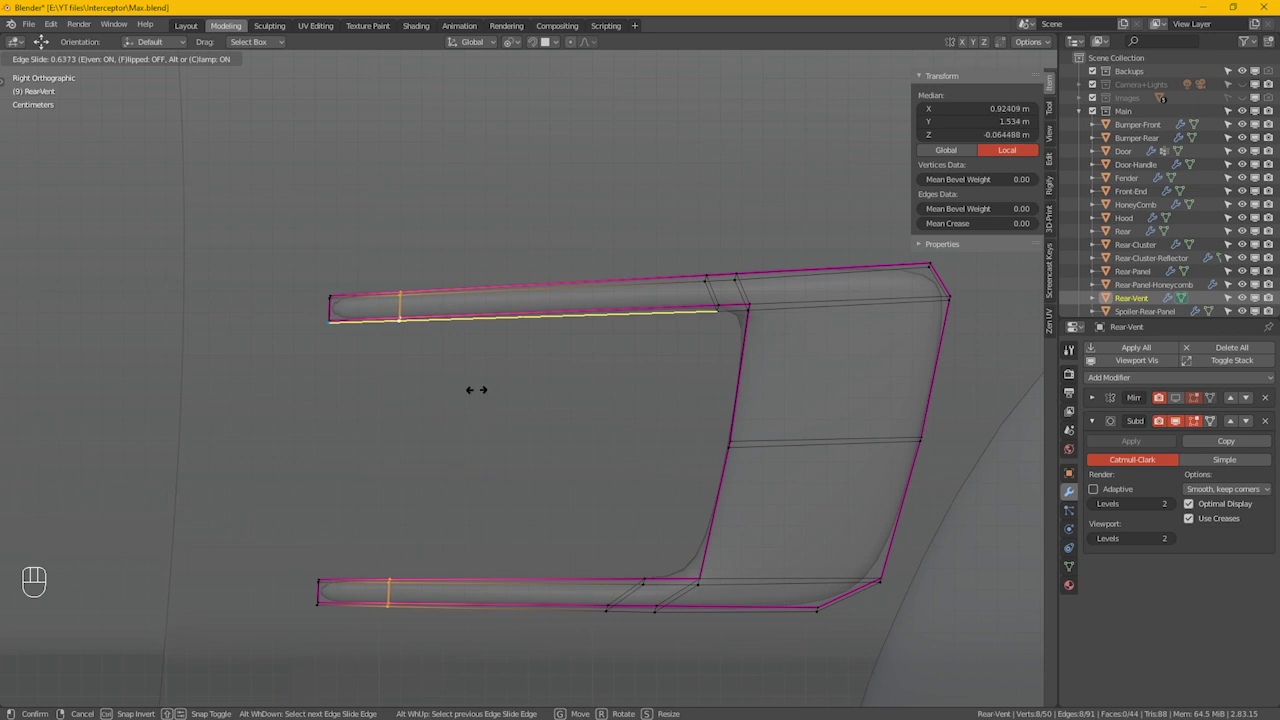
{"action": "left_click", "coordinate": [483, 387]}
{"action": "left_click_drag", "start_coordinate": [460, 356], "coordinate": [501, 368]}
{"action": "left_click", "coordinate": [553, 374]}
{"action": "left_click", "coordinate": [568, 375]}
{"action": "key", "text": "alt+z"}
Step: Select the upper arm's end edges and edge-slide them inward toward the tip
{"action": "left_click", "coordinate": [627, 407]}
{"action": "left_click", "coordinate": [660, 413]}
{"action": "left_click", "coordinate": [673, 414]}
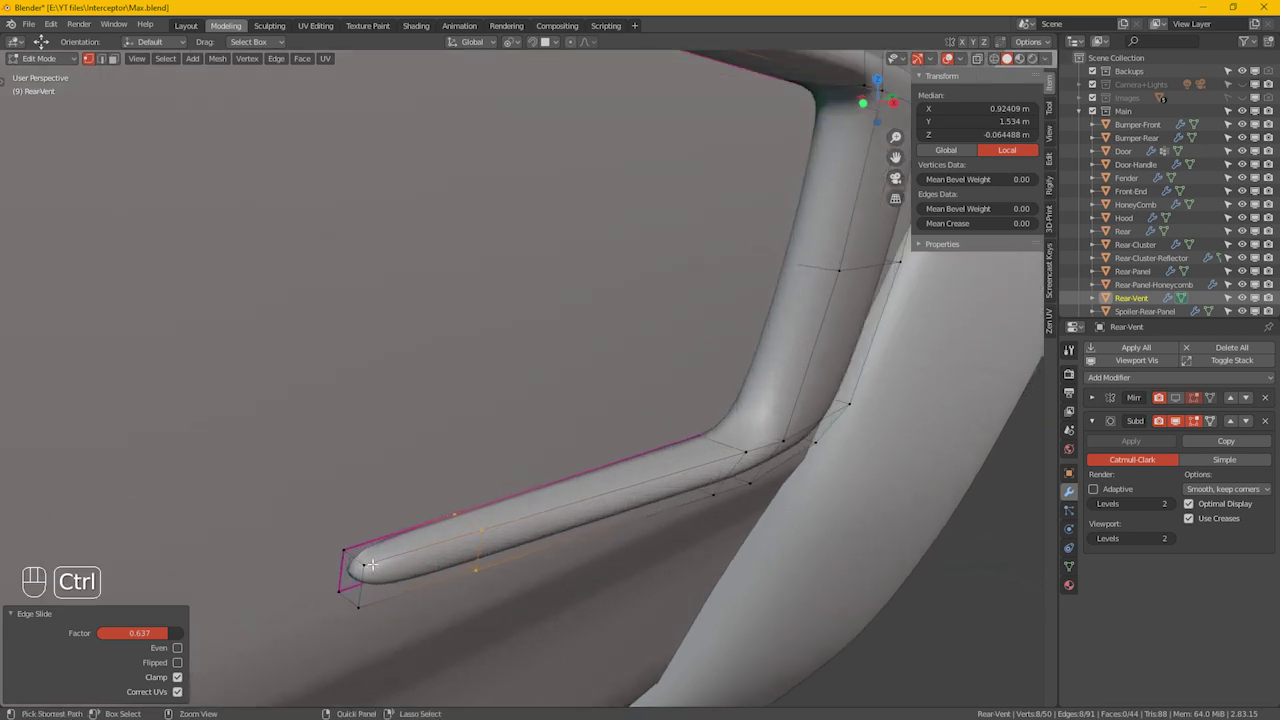
{"action": "key", "text": "ctrl+r"}
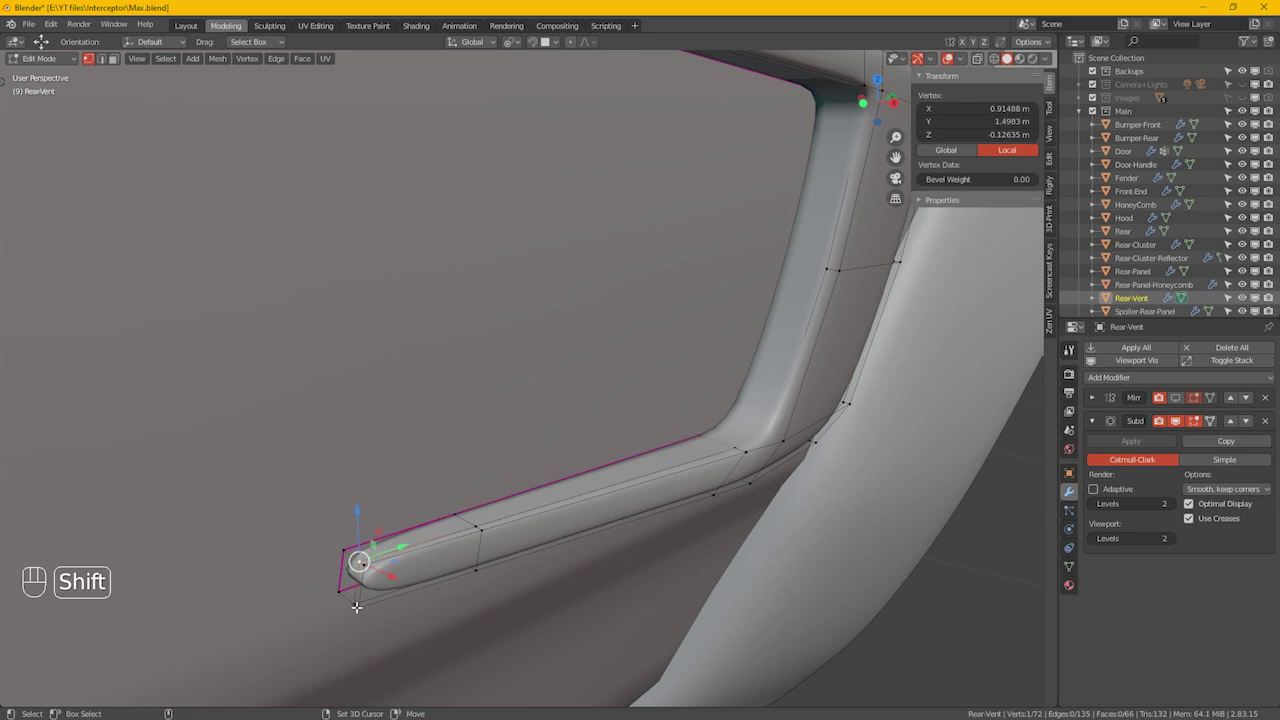
{"action": "left_click_drag", "start_coordinate": [531, 143], "coordinate": [563, 307]}
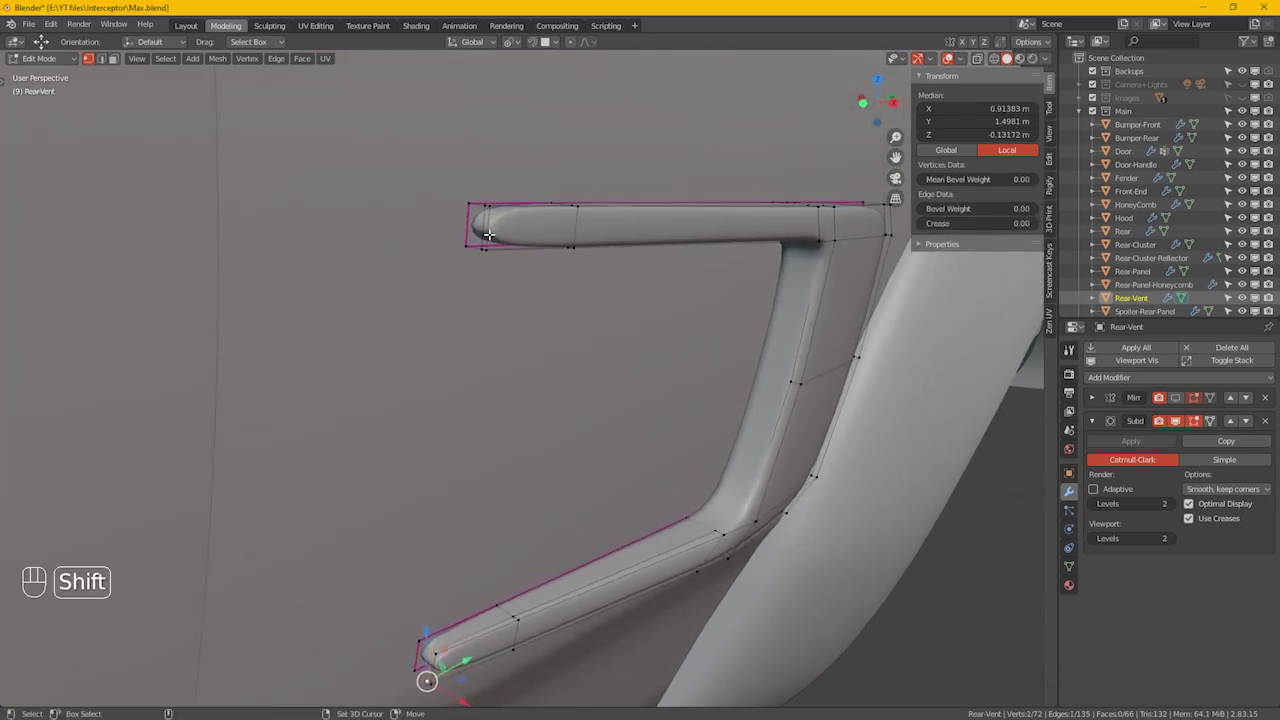
{"action": "left_click_drag", "start_coordinate": [543, 333], "coordinate": [583, 382]}
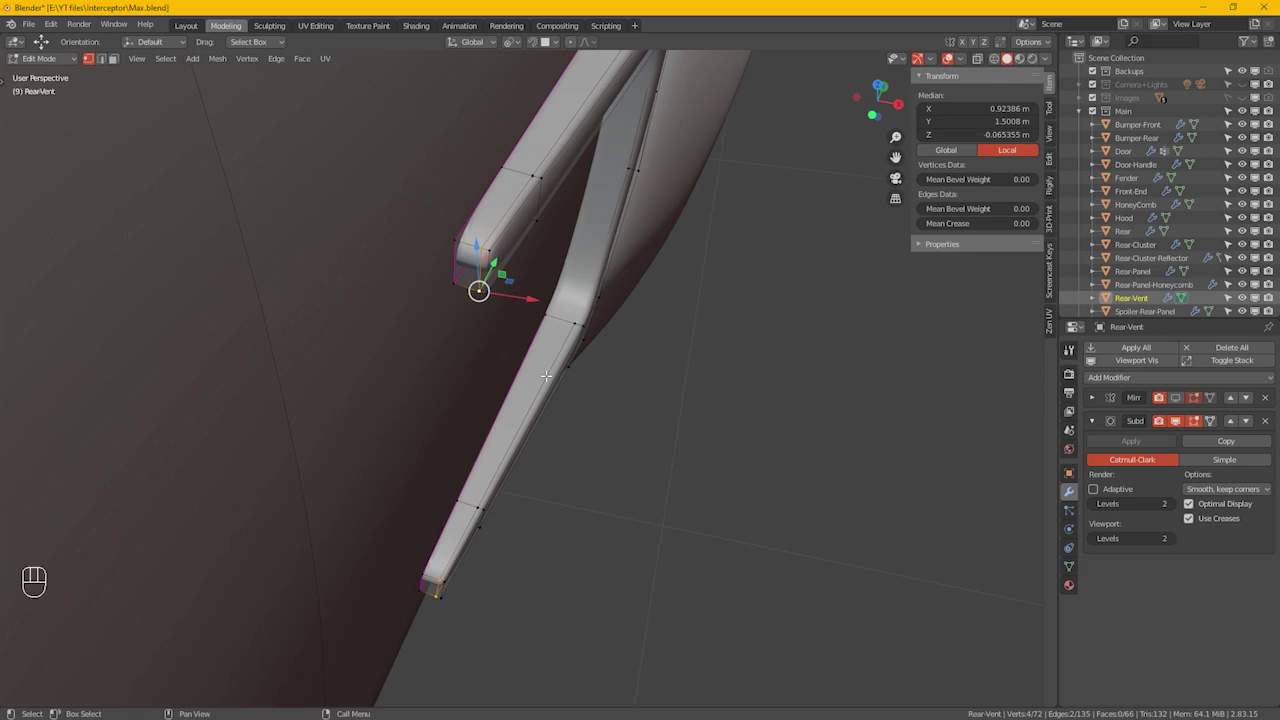
{"action": "key", "text": "g"}
{"action": "key", "text": "g"}
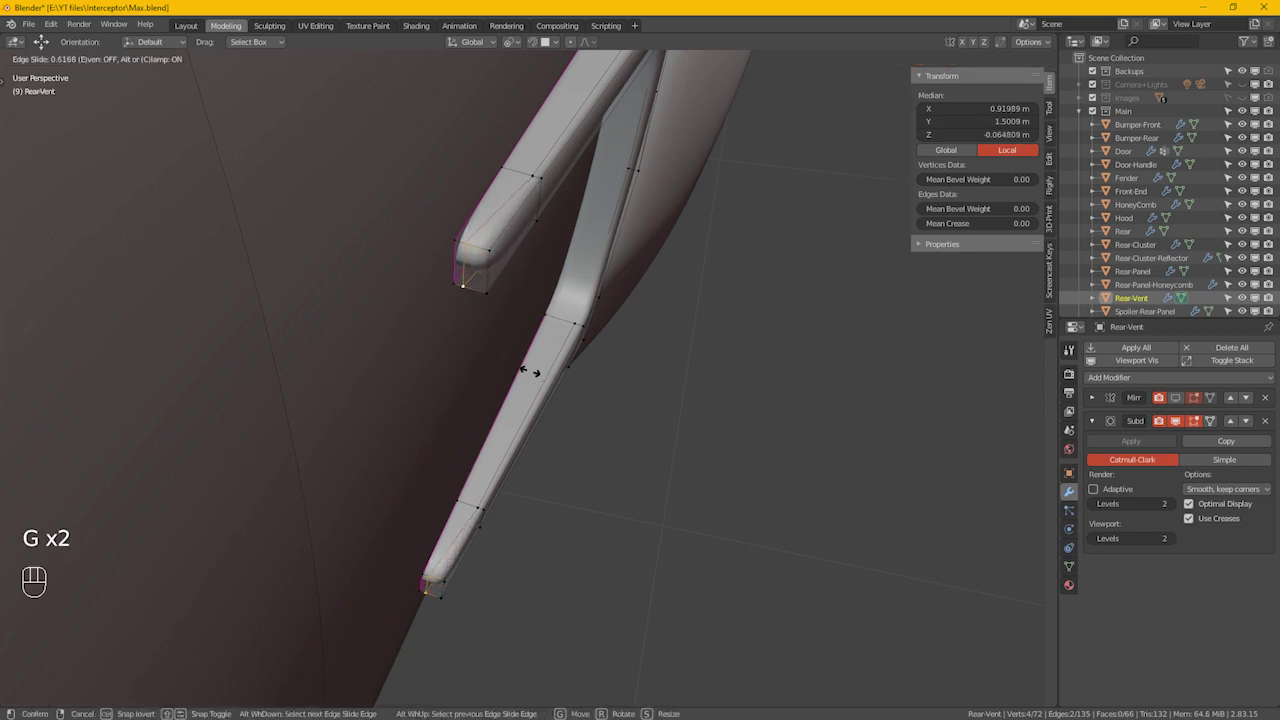
{"action": "left_click", "coordinate": [540, 370]}
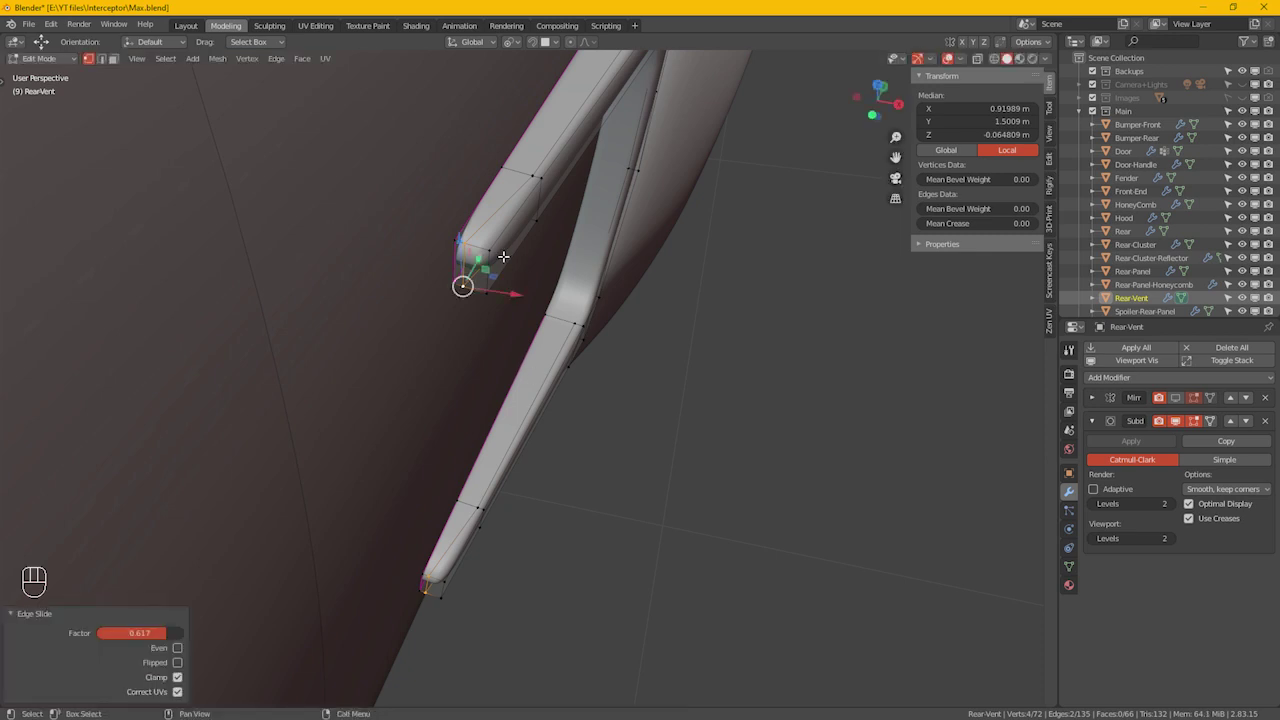
Step: Edge-slide the lower arm's end loop toward its tip, then return to a front view
{"action": "left_click", "coordinate": [501, 249]}
{"action": "left_click", "coordinate": [452, 584]}
{"action": "key", "text": "g"}
{"action": "key", "text": "g"}
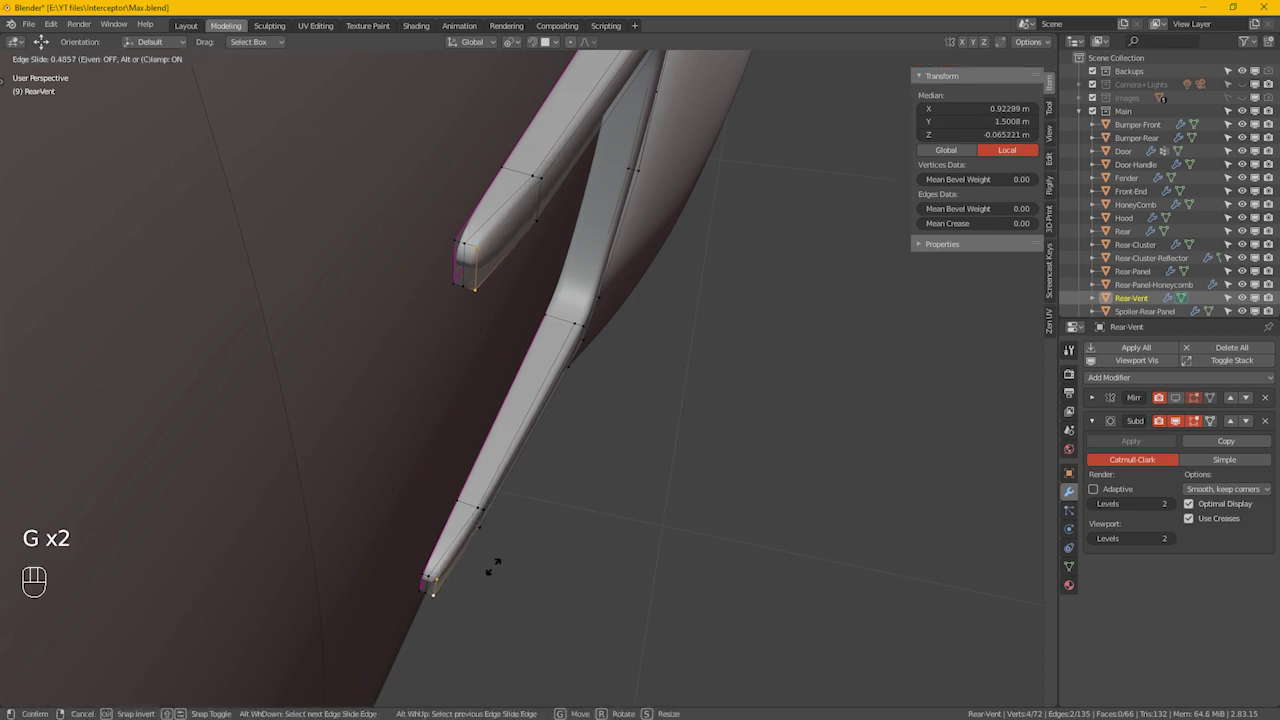
{"action": "left_click", "coordinate": [495, 561]}
{"action": "left_click_drag", "start_coordinate": [594, 523], "coordinate": [524, 467]}
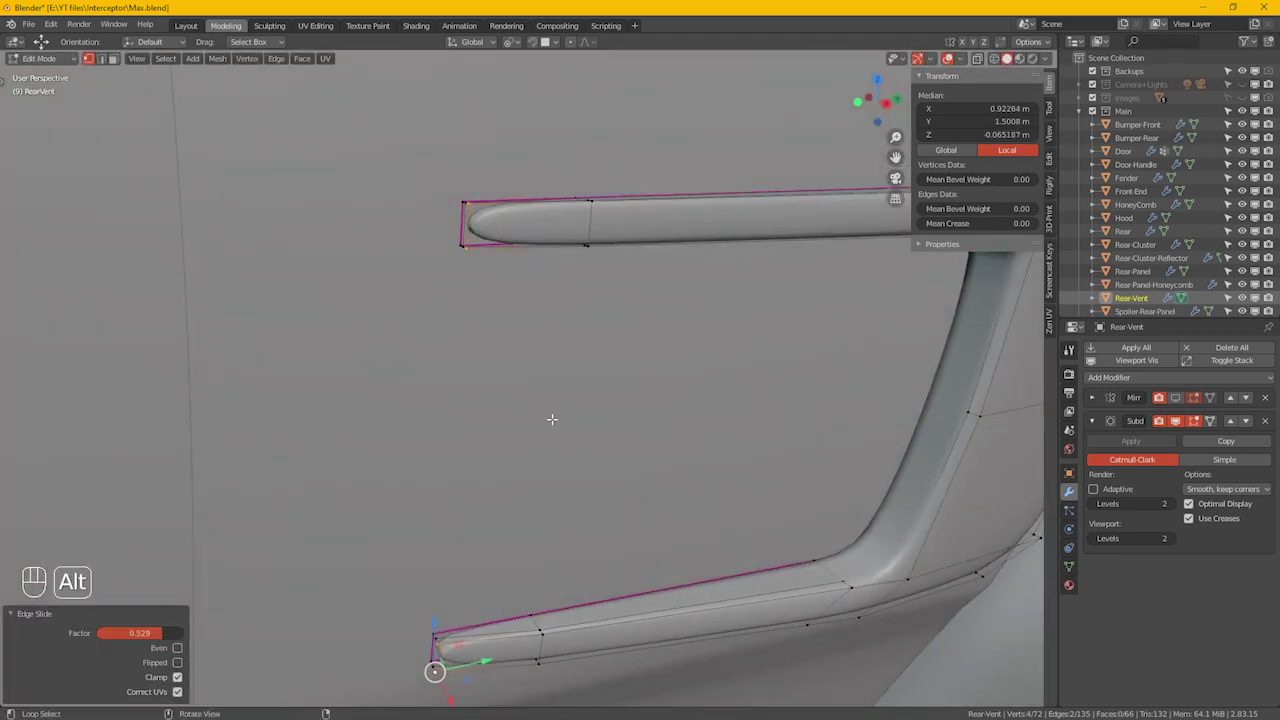
{"action": "left_click_drag", "start_coordinate": [593, 392], "coordinate": [679, 404]}
{"action": "middle_click", "coordinate": [679, 404]}
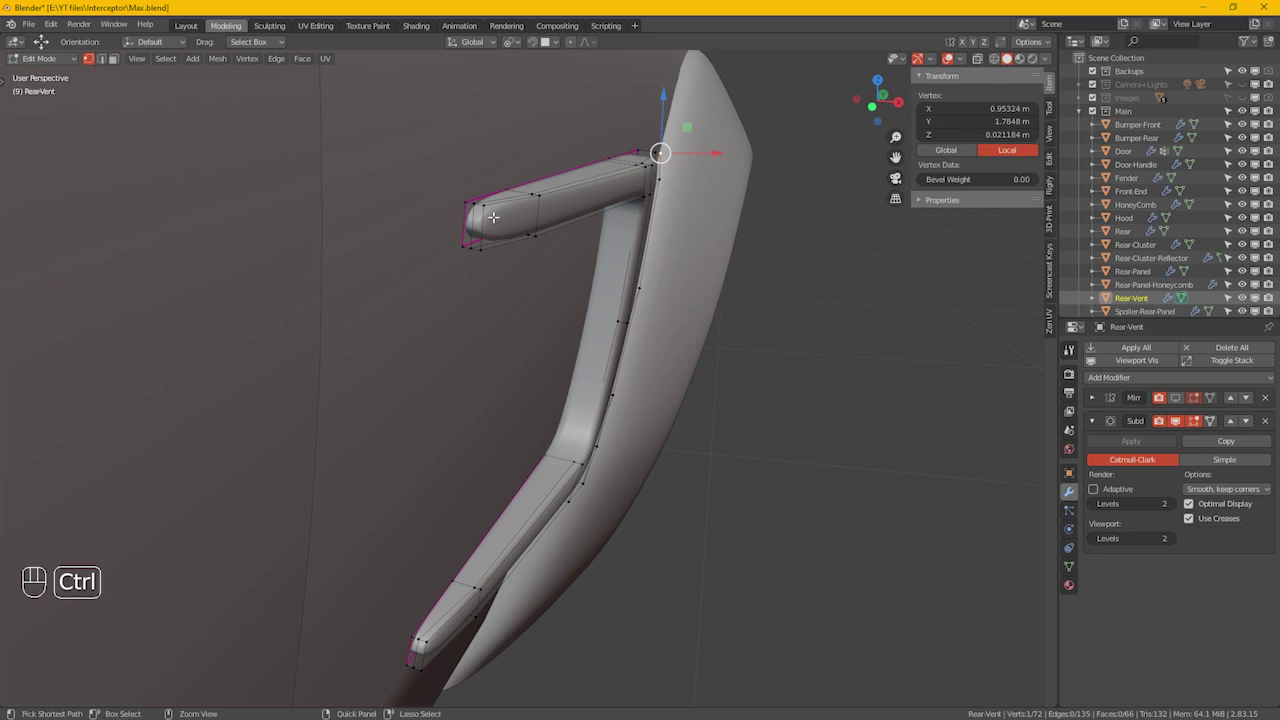
Step: Edge-slide the upper arm's lengthwise loop toward its outer border
{"action": "key", "text": "g"}
{"action": "key", "text": "g"}
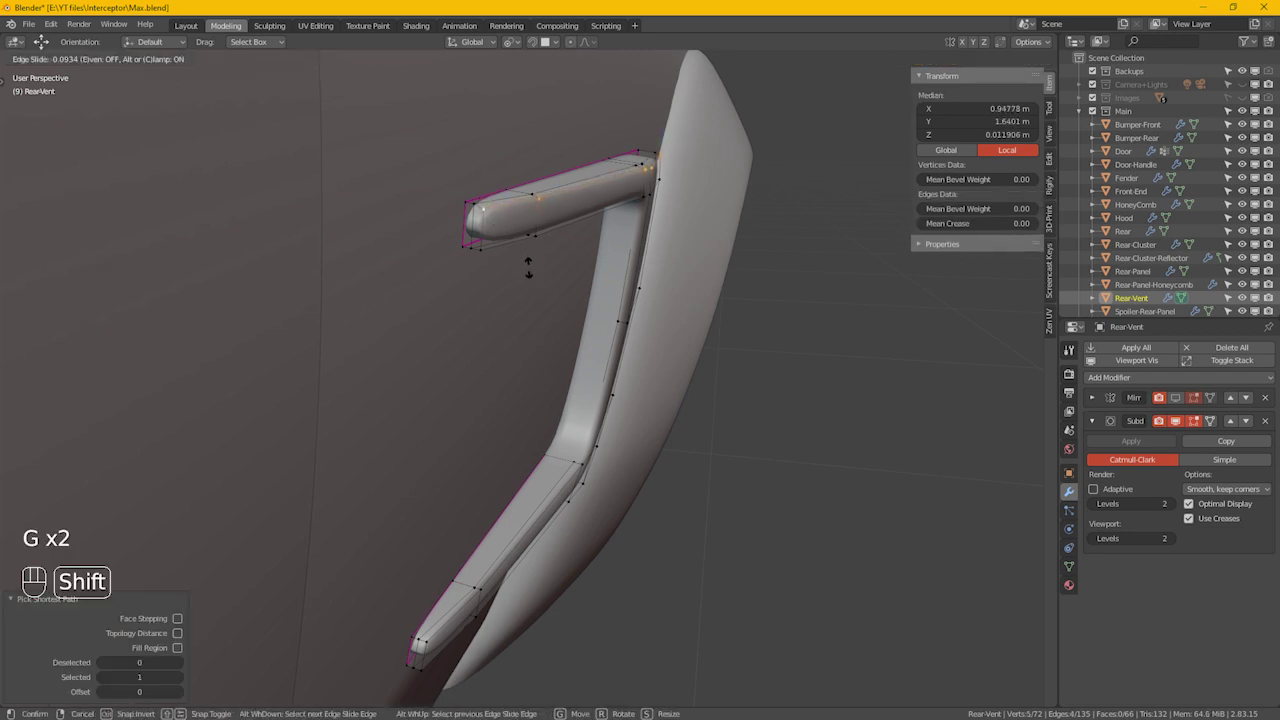
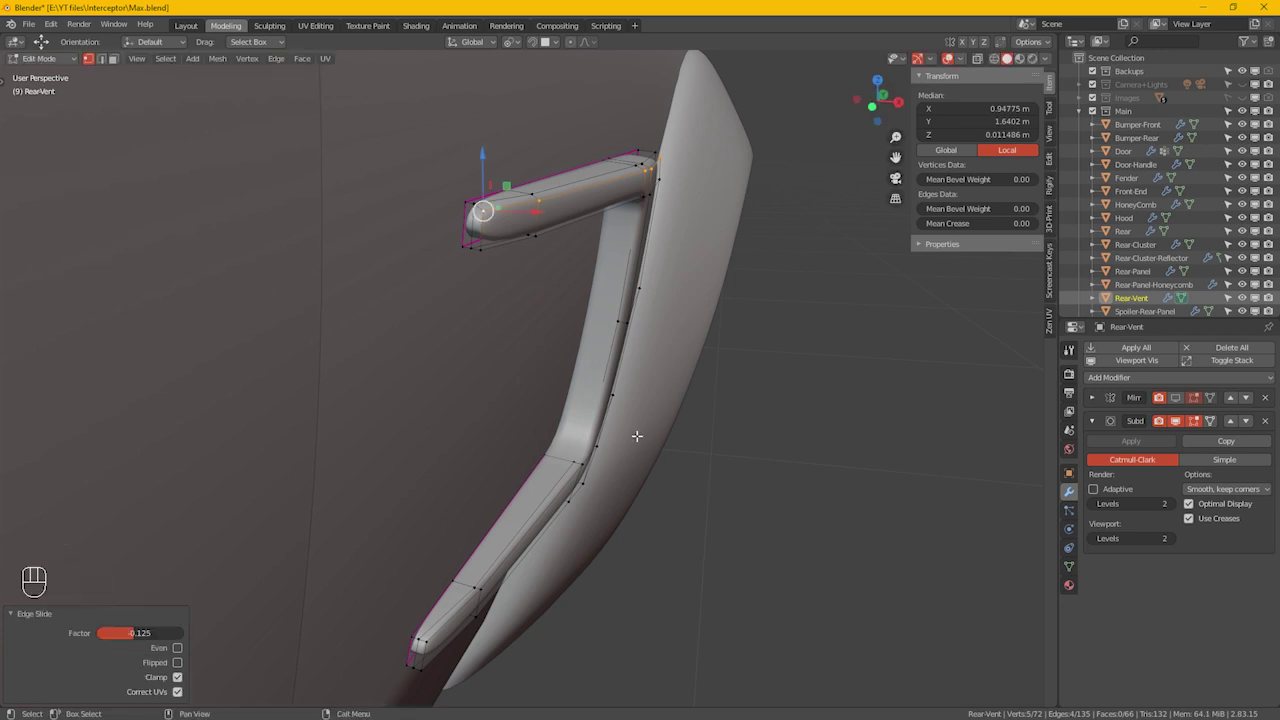
{"action": "left_click", "coordinate": [652, 453]}
{"action": "left_click_drag", "start_coordinate": [644, 470], "coordinate": [613, 264]}
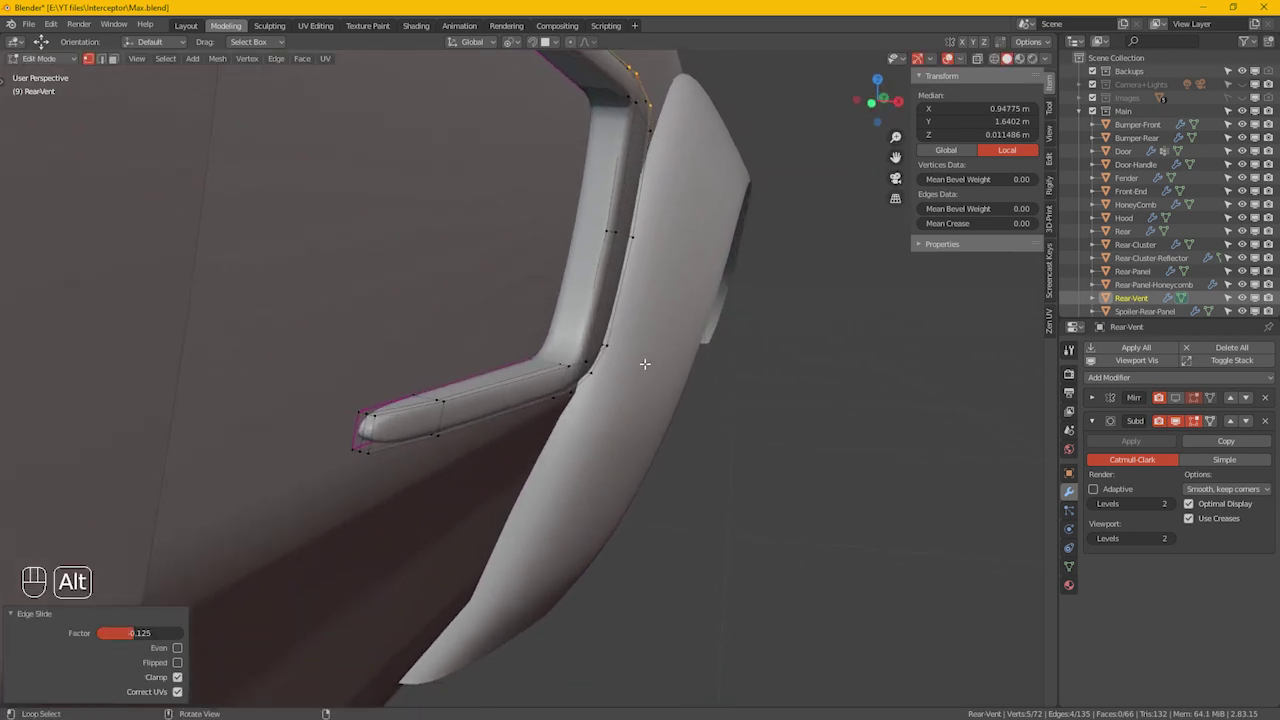
{"action": "left_click_drag", "start_coordinate": [639, 387], "coordinate": [639, 369]}
Step: Edge-slide the lower arm's lengthwise loop toward its outer border and view the whole frame
{"action": "left_click", "coordinate": [658, 445]}
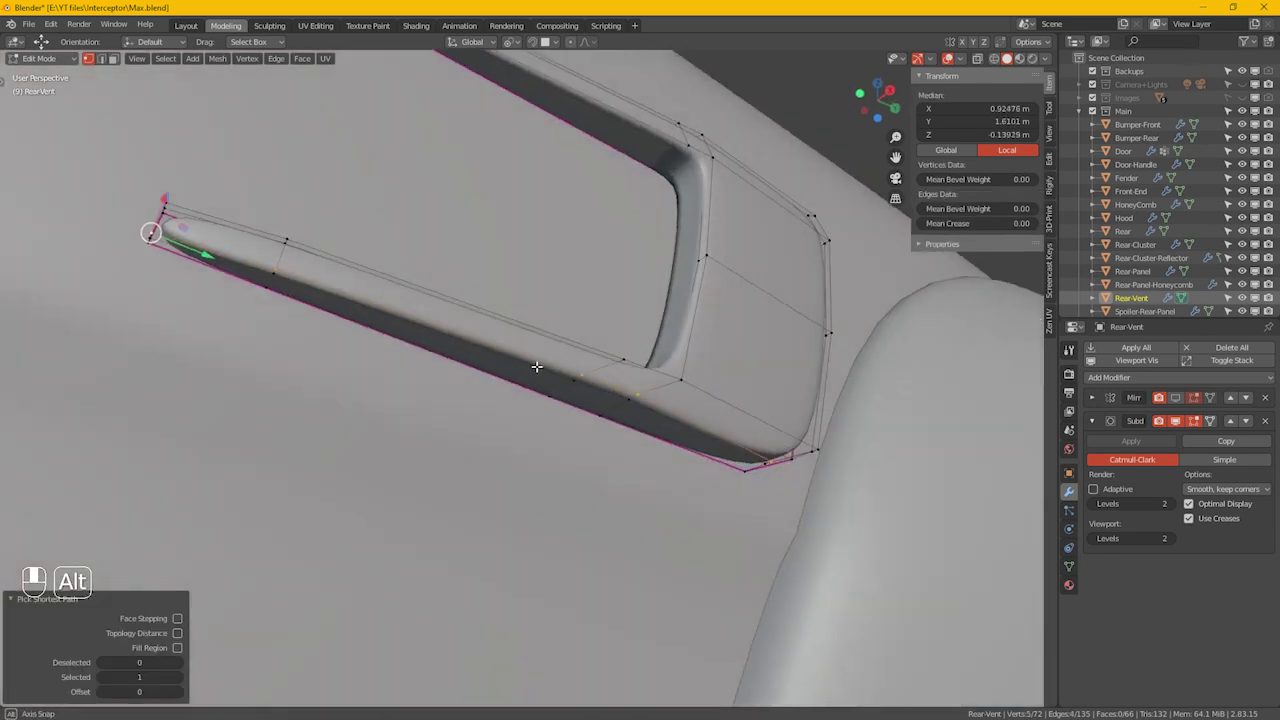
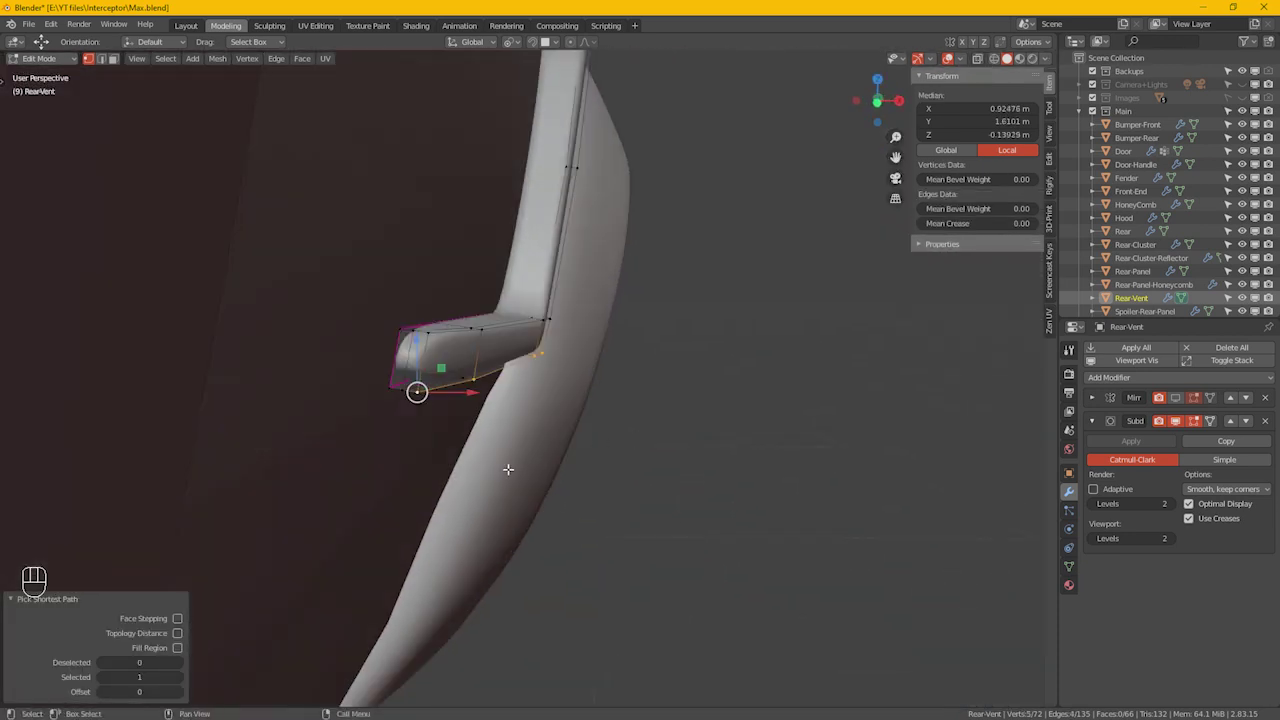
{"action": "key", "text": "g"}
{"action": "key", "text": "g"}
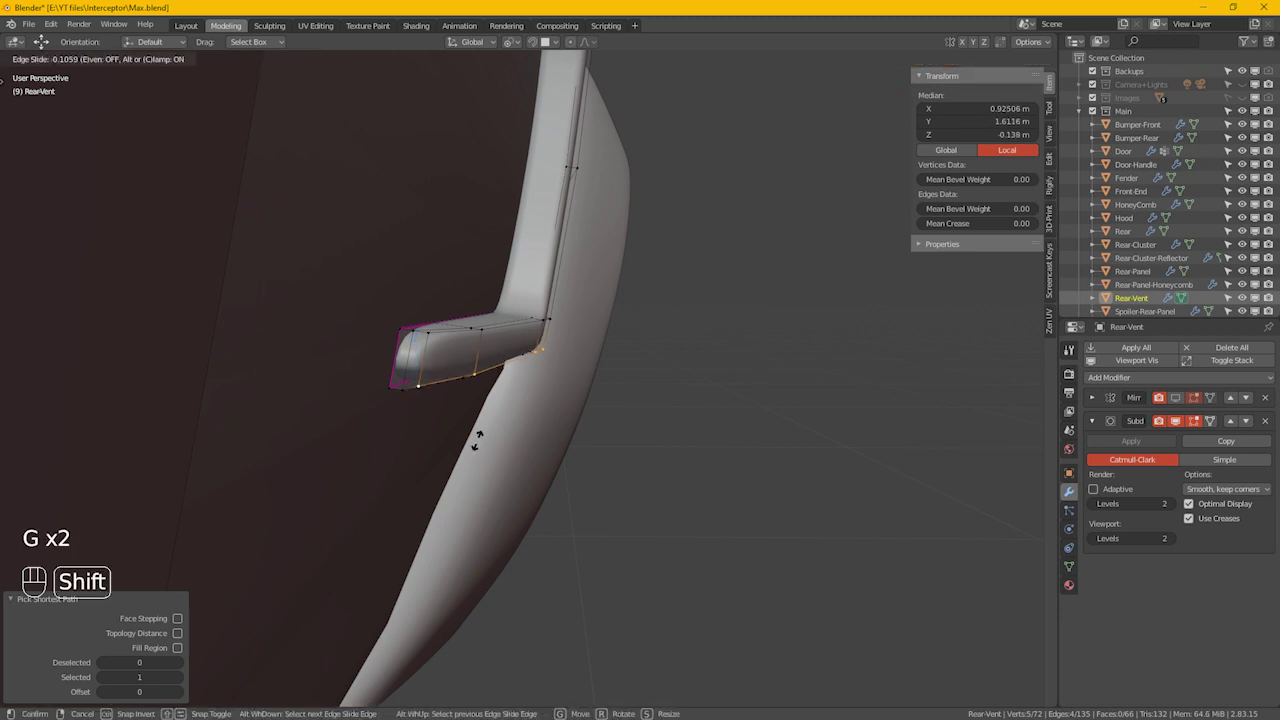
{"action": "left_click", "coordinate": [484, 437]}
{"action": "left_click_drag", "start_coordinate": [712, 411], "coordinate": [581, 391]}
{"action": "left_click_drag", "start_coordinate": [766, 346], "coordinate": [519, 421]}
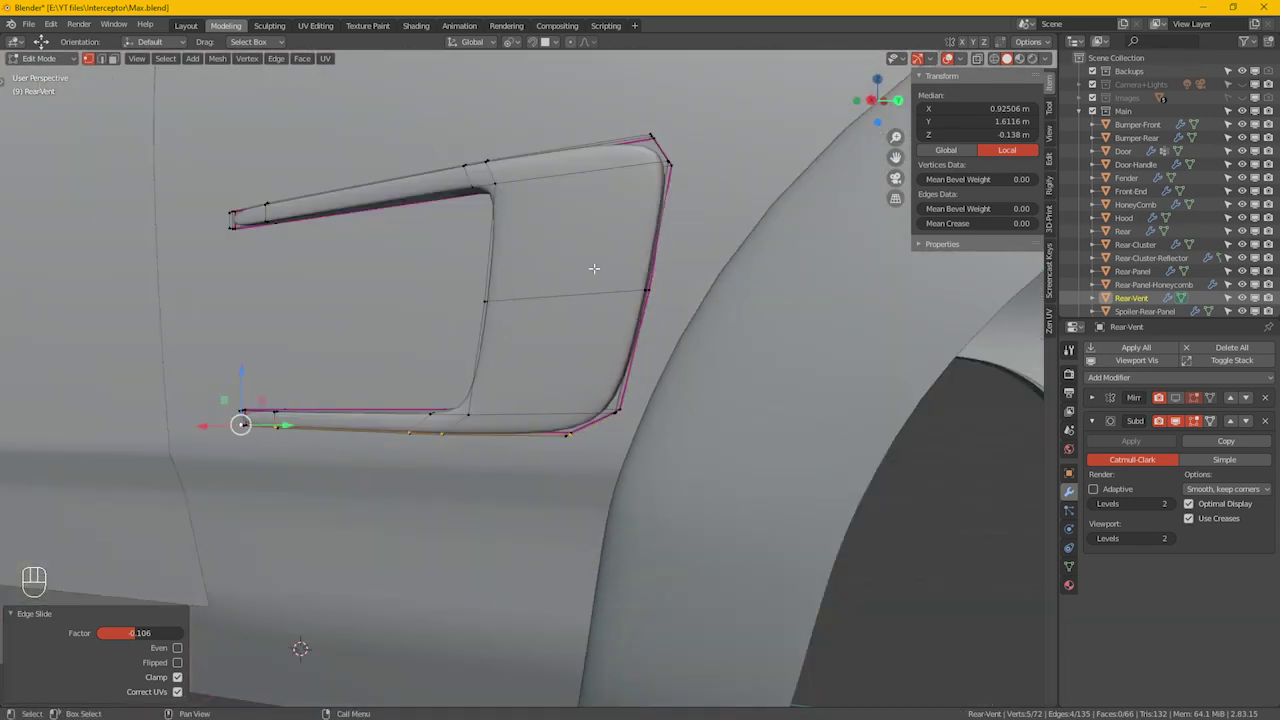
Step: Orbit and zoom around the frame to reach its rear upright against the body
{"action": "left_click_drag", "start_coordinate": [633, 220], "coordinate": [598, 260]}
{"action": "left_click_drag", "start_coordinate": [618, 513], "coordinate": [589, 477]}
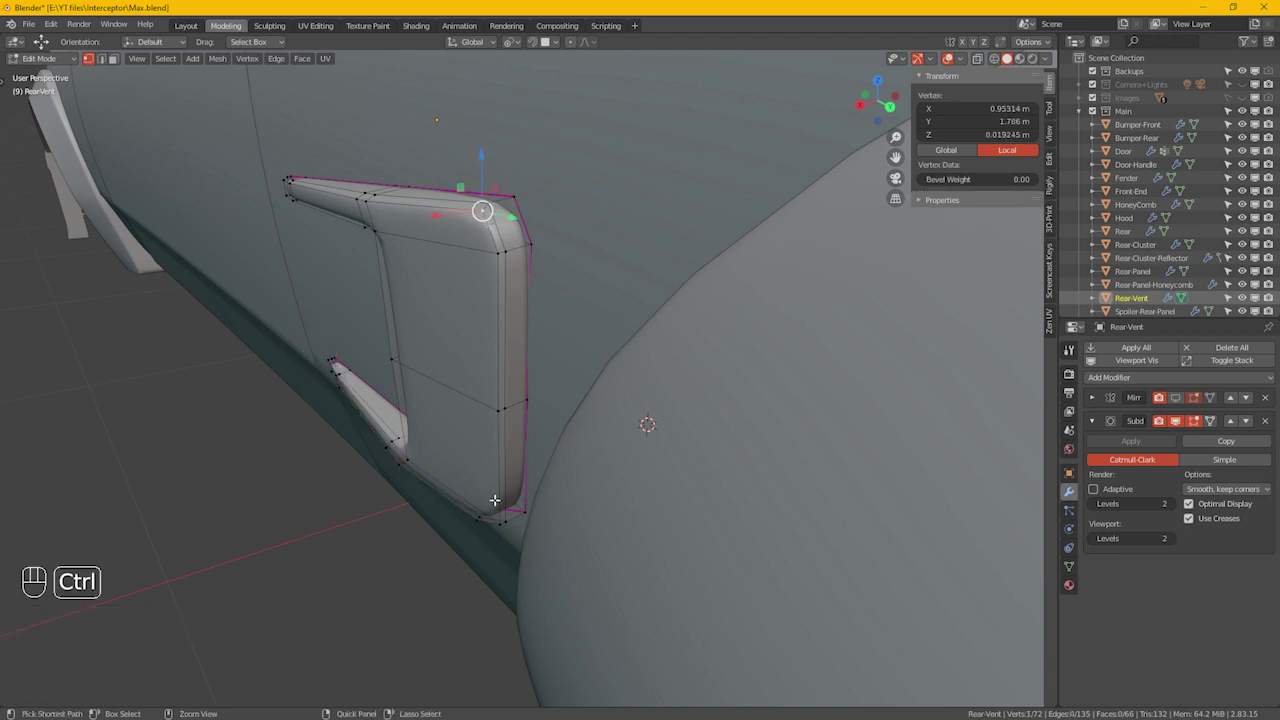
{"action": "left_click_drag", "start_coordinate": [577, 469], "coordinate": [648, 442]}
{"action": "middle_click", "coordinate": [650, 458]}
{"action": "middle_click", "coordinate": [634, 476]}
{"action": "middle_click", "coordinate": [558, 515]}
{"action": "middle_click", "coordinate": [557, 533]}
{"action": "left_click_drag", "start_coordinate": [534, 515], "coordinate": [557, 461]}
{"action": "left_click_drag", "start_coordinate": [489, 535], "coordinate": [509, 469]}
{"action": "left_click_drag", "start_coordinate": [477, 501], "coordinate": [507, 503]}
{"action": "left_click_drag", "start_coordinate": [614, 438], "coordinate": [616, 463]}
Step: Edge-slide the rear upright's loop toward the outer border and check from the front
{"action": "key", "text": "g"}
{"action": "key", "text": "g"}
{"action": "left_click", "coordinate": [596, 462]}
{"action": "left_click_drag", "start_coordinate": [489, 305], "coordinate": [600, 372]}
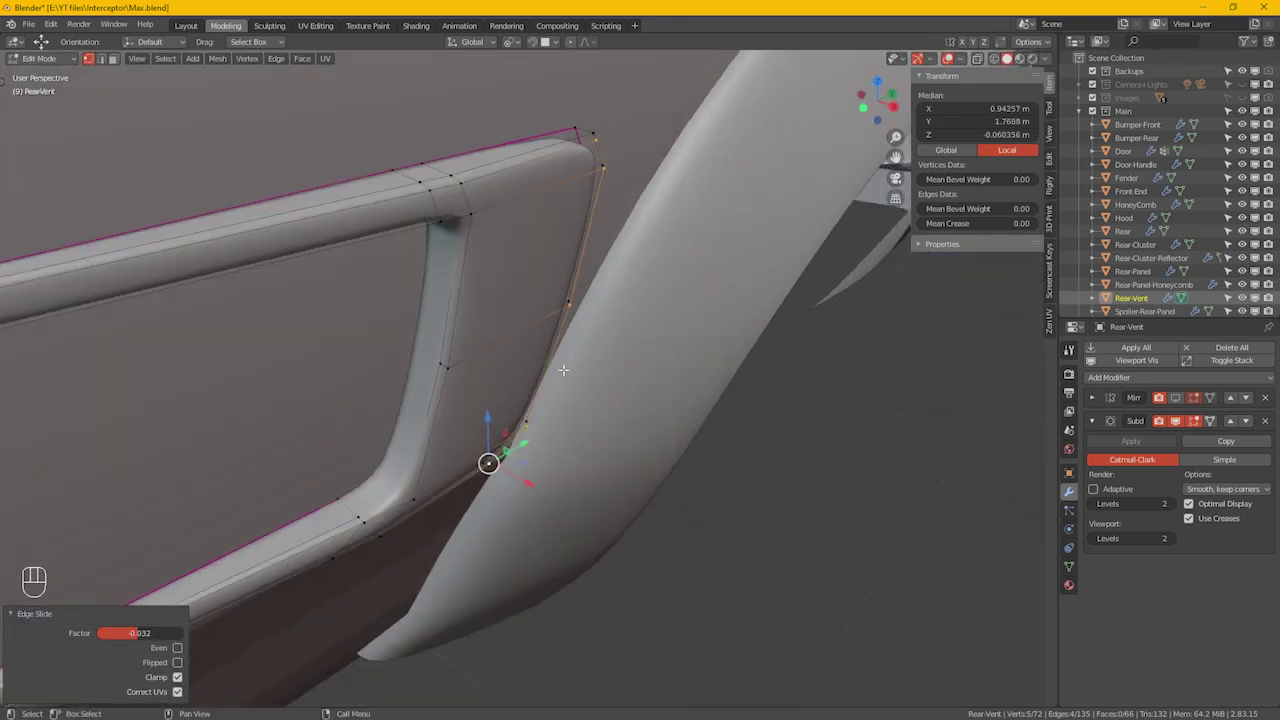
{"action": "middle_click", "coordinate": [487, 362]}
Step: Unhide the vent opening and select the inner panel faces in face mode
{"action": "middle_click", "coordinate": [657, 319]}
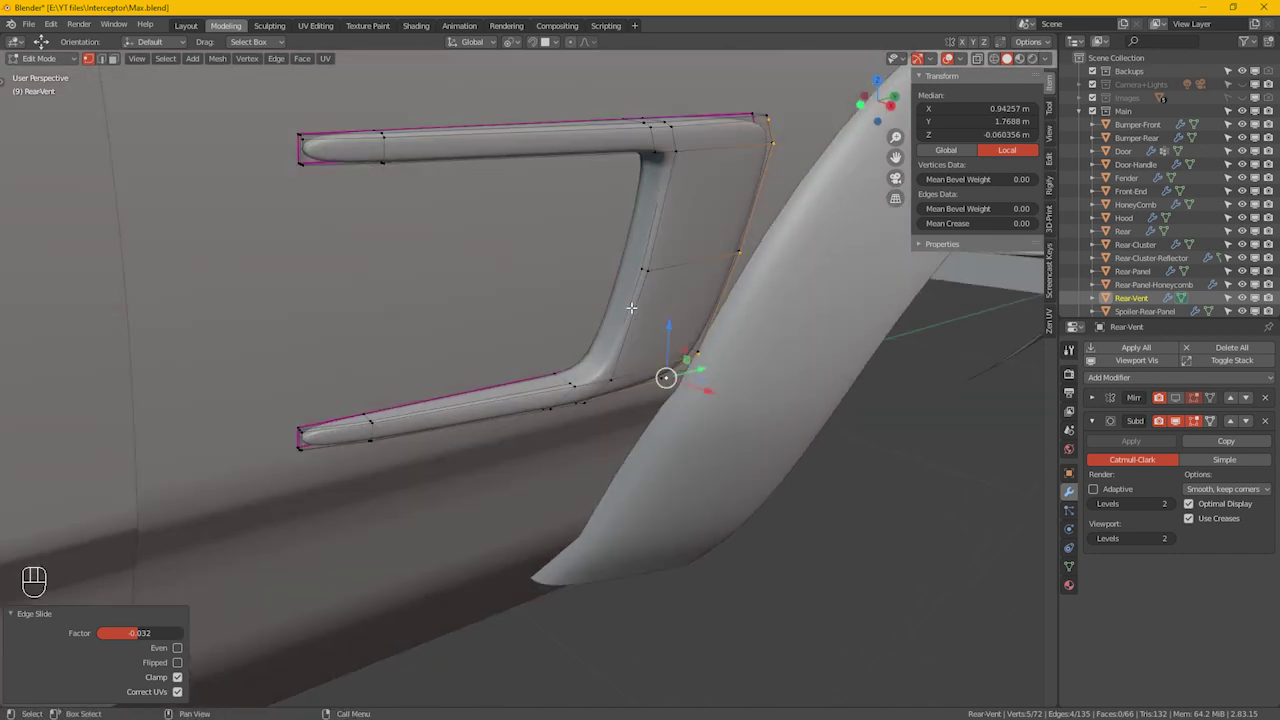
{"action": "key", "text": "alt+h"}
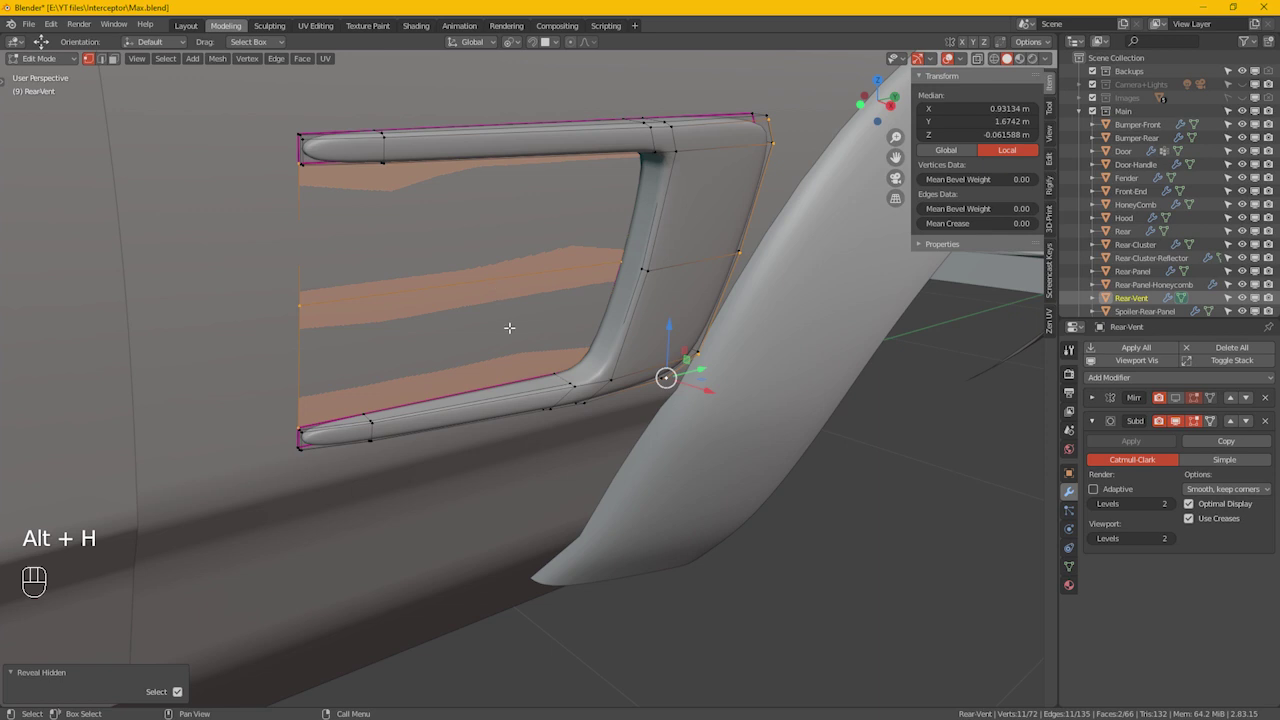
{"action": "key", "text": "3"}
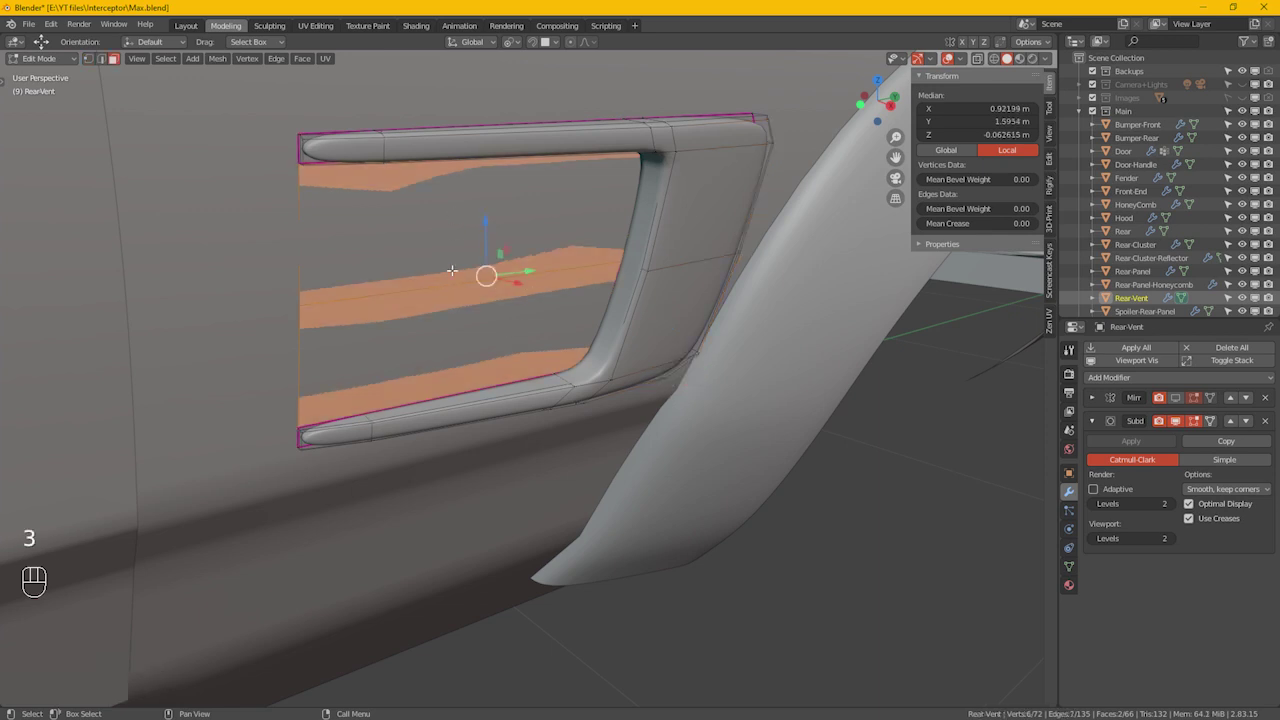
{"action": "left_click", "coordinate": [505, 321]}
{"action": "left_click_drag", "start_coordinate": [465, 259], "coordinate": [501, 301]}
{"action": "middle_click", "coordinate": [547, 353]}
{"action": "left_click_drag", "start_coordinate": [511, 350], "coordinate": [483, 321]}
{"action": "middle_click", "coordinate": [483, 321]}
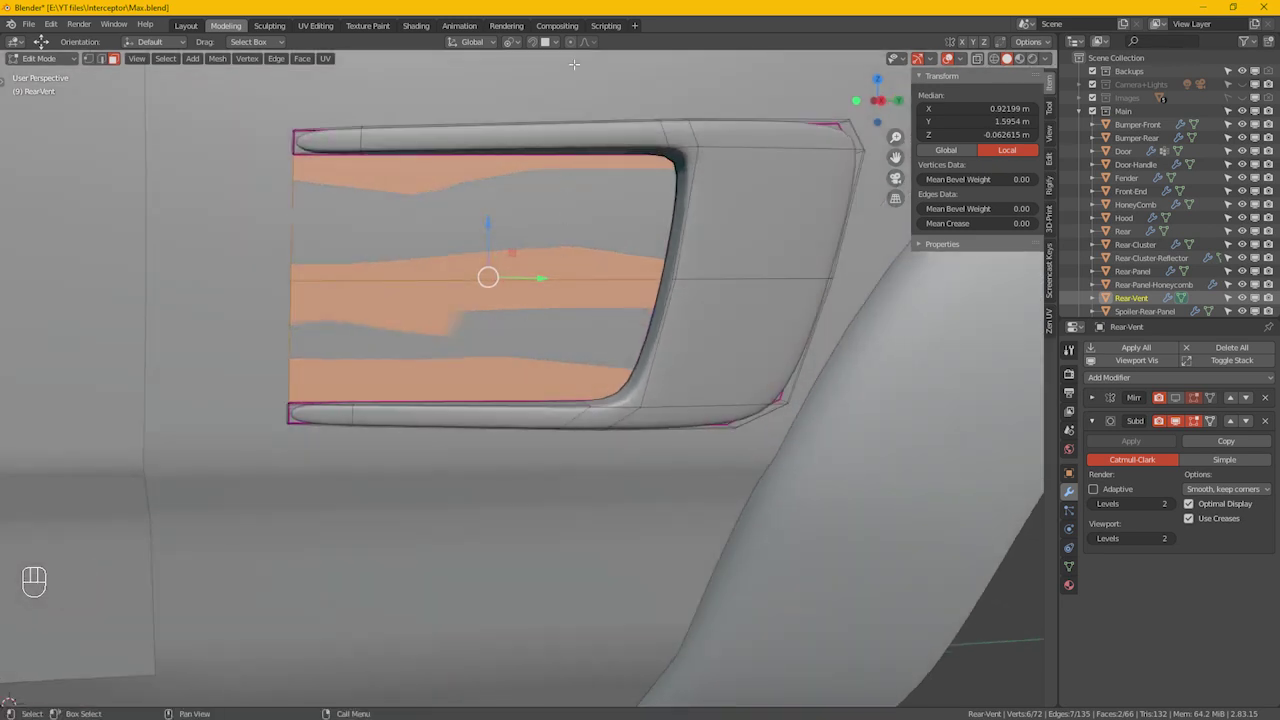
Step: Start moving the inner panel inward so it recesses behind the frame
{"action": "left_click_drag", "start_coordinate": [561, 57], "coordinate": [733, 388]}
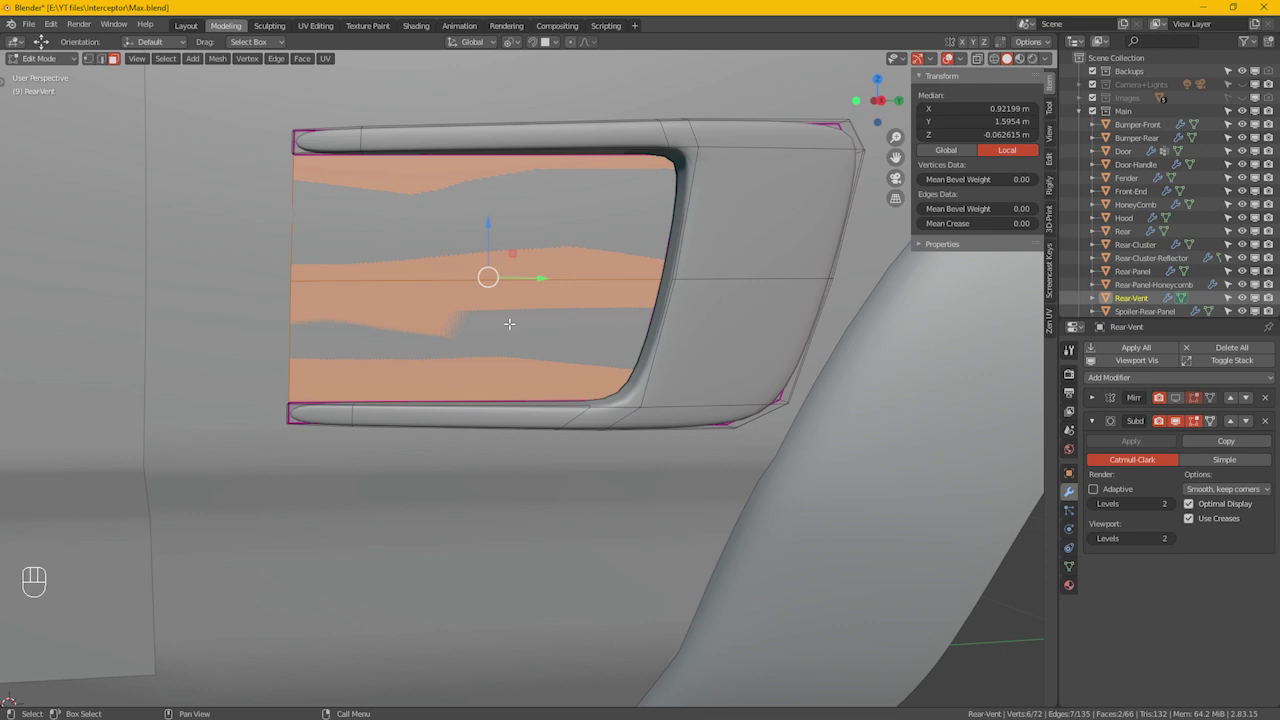
{"action": "key", "text": "g"}
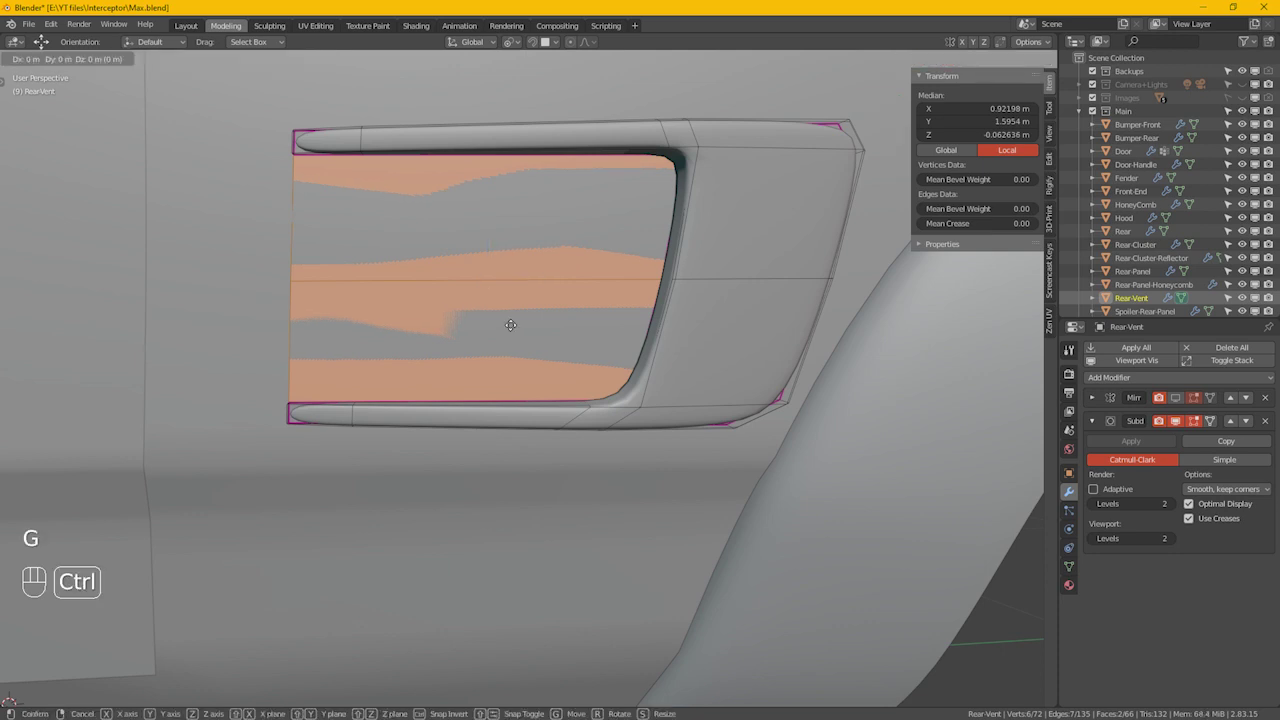
{"action": "key", "text": "ctrl+KP_Enter"}
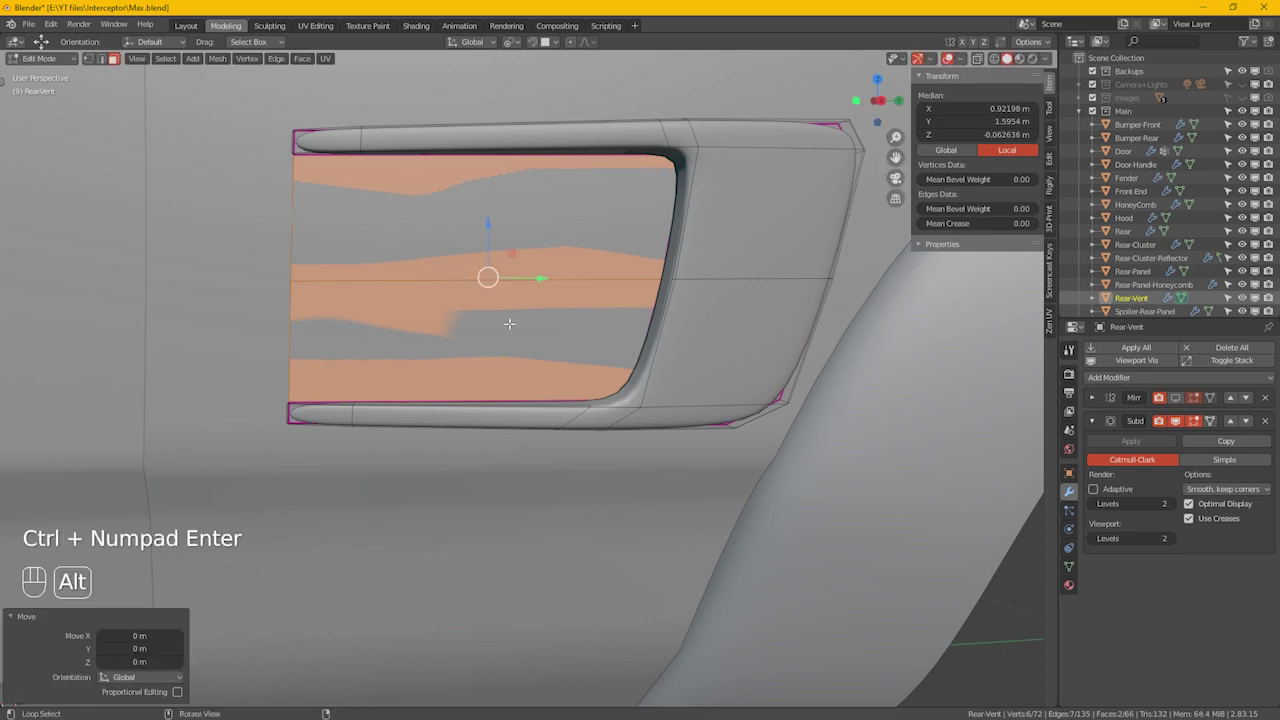
Step: Push the panel into the body, then bevel its middle edge into parallel horizontal strips
{"action": "key", "text": "2"}
{"action": "left_click_drag", "start_coordinate": [475, 358], "coordinate": [477, 372]}
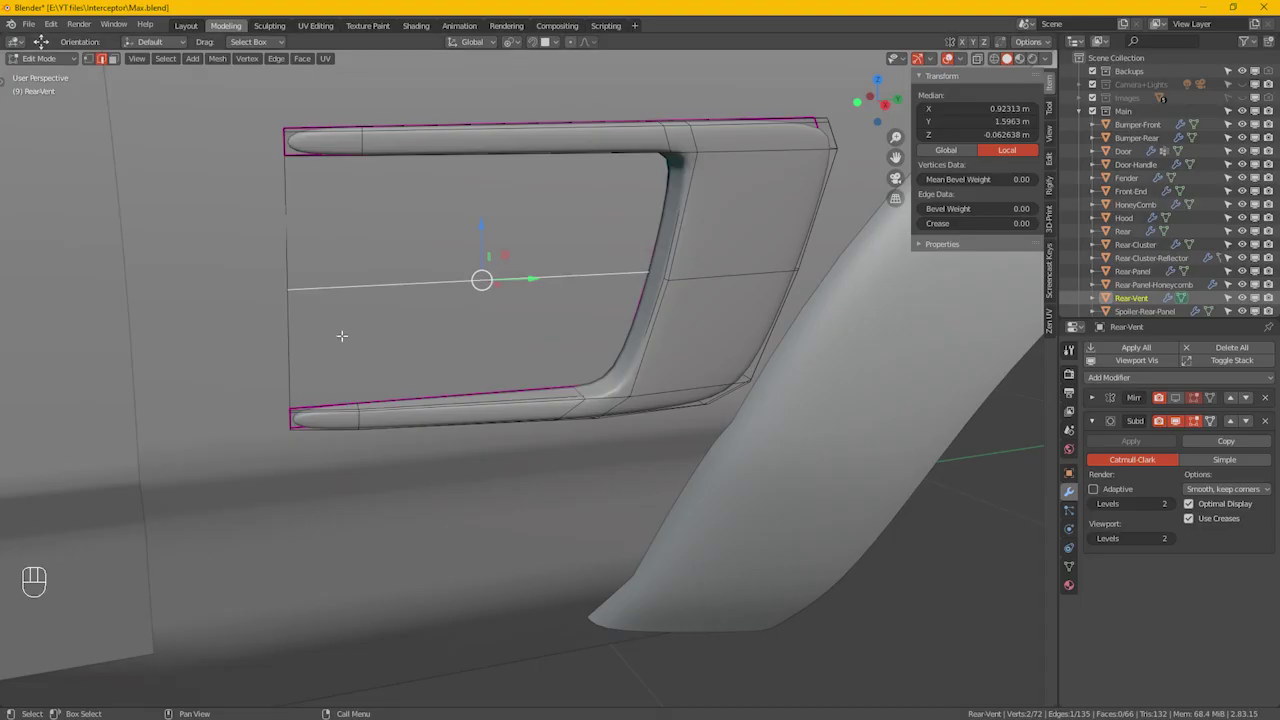
{"action": "key", "text": "ctrl+b"}
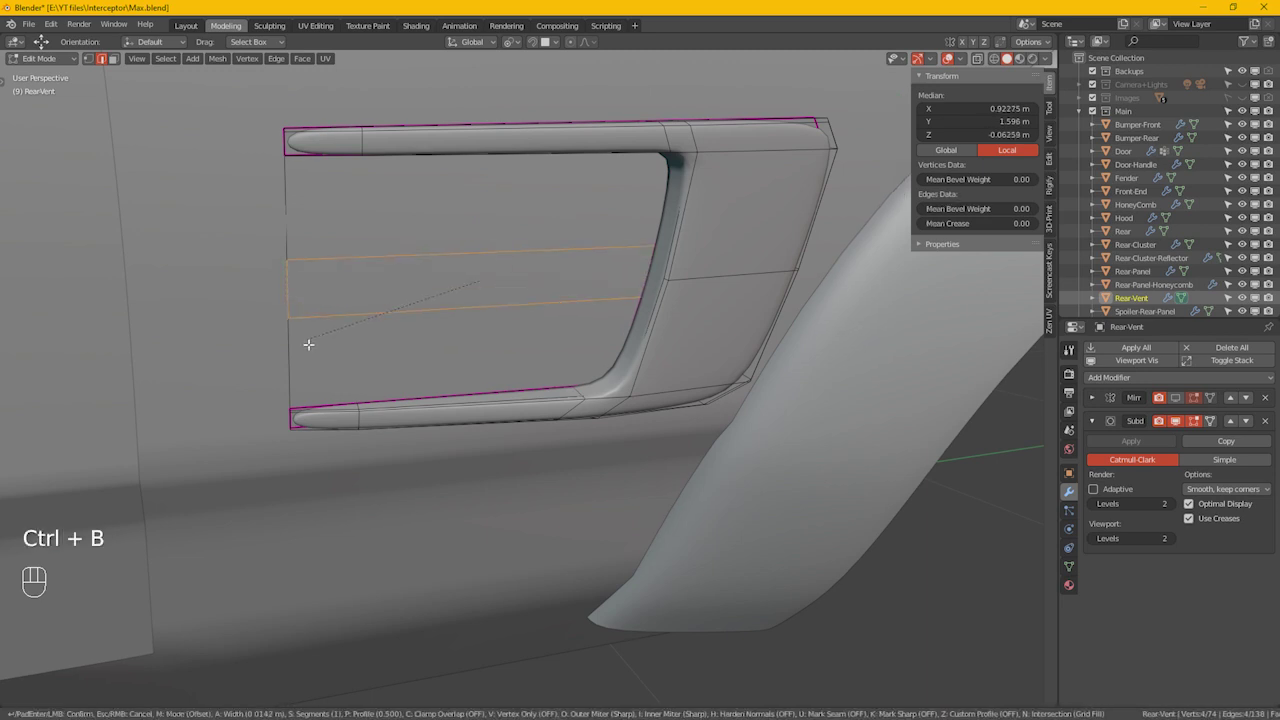
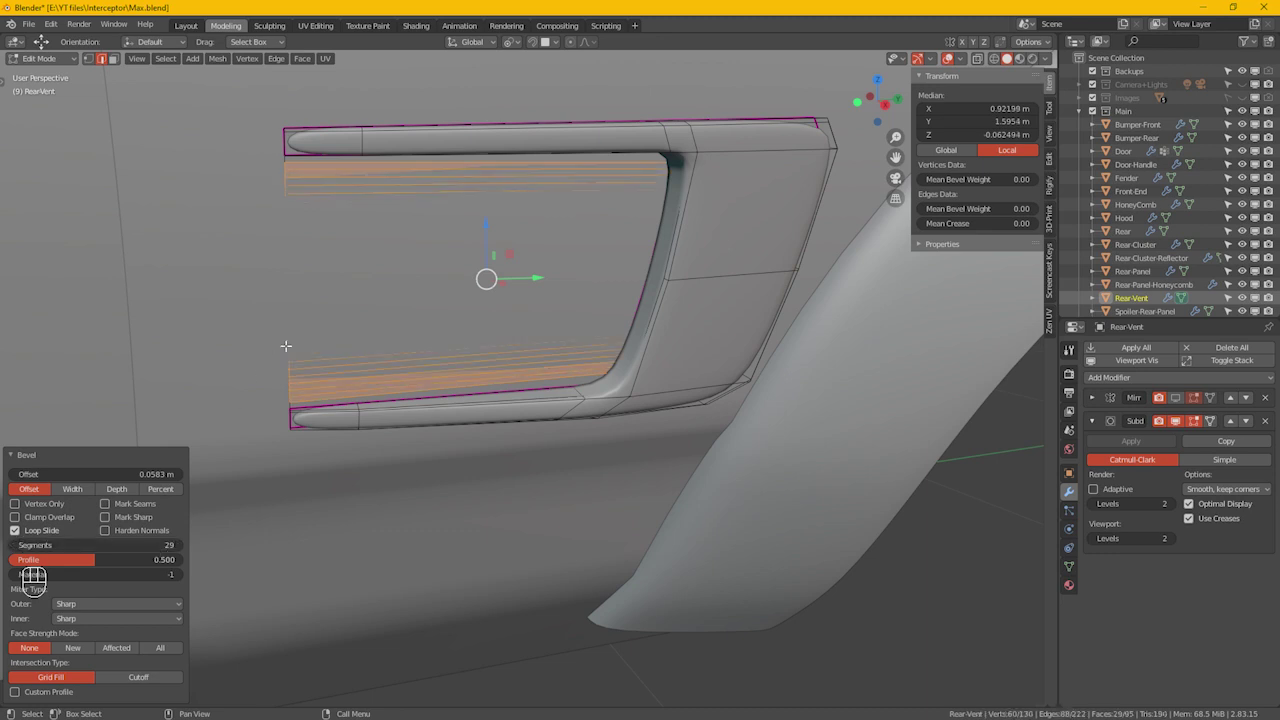
Step: Settle the new fin strips in place and face the vent in vertex mode
{"action": "key", "text": "g"}
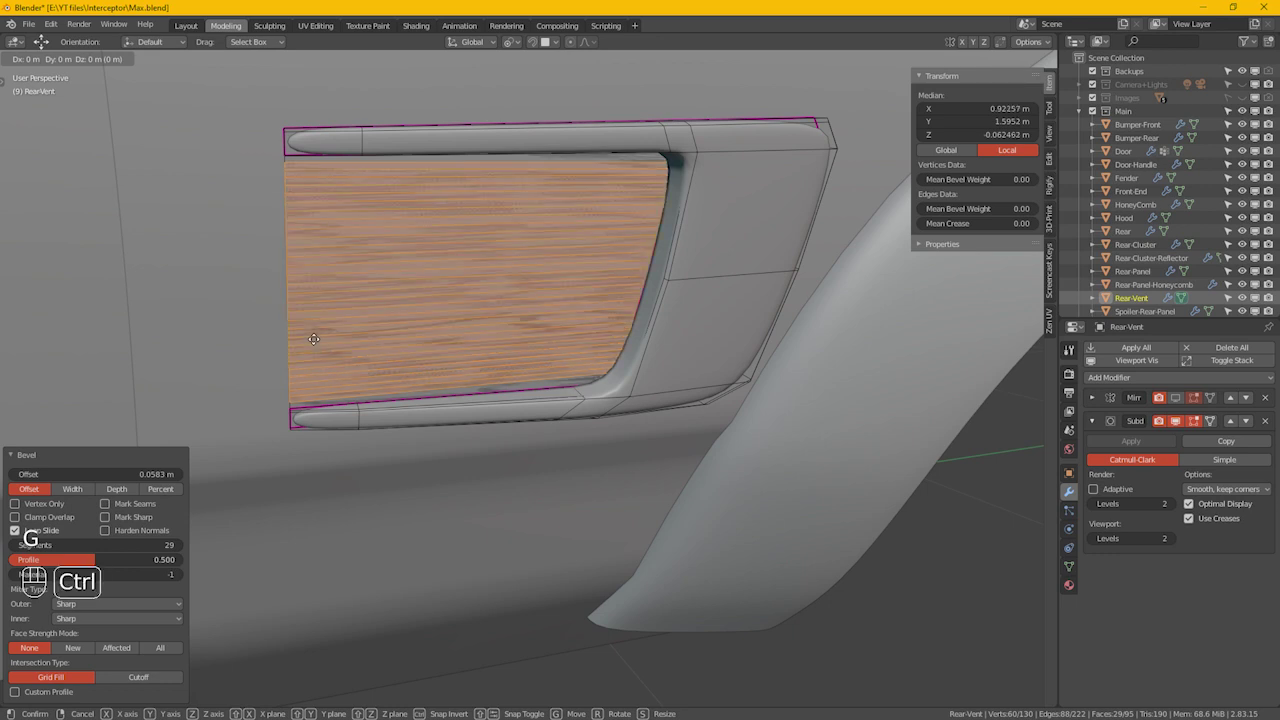
{"action": "key", "text": "ctrl+KP_Enter"}
{"action": "left_click_drag", "start_coordinate": [428, 261], "coordinate": [447, 265]}
{"action": "left_click_drag", "start_coordinate": [540, 275], "coordinate": [452, 275]}
{"action": "left_click", "coordinate": [447, 275]}
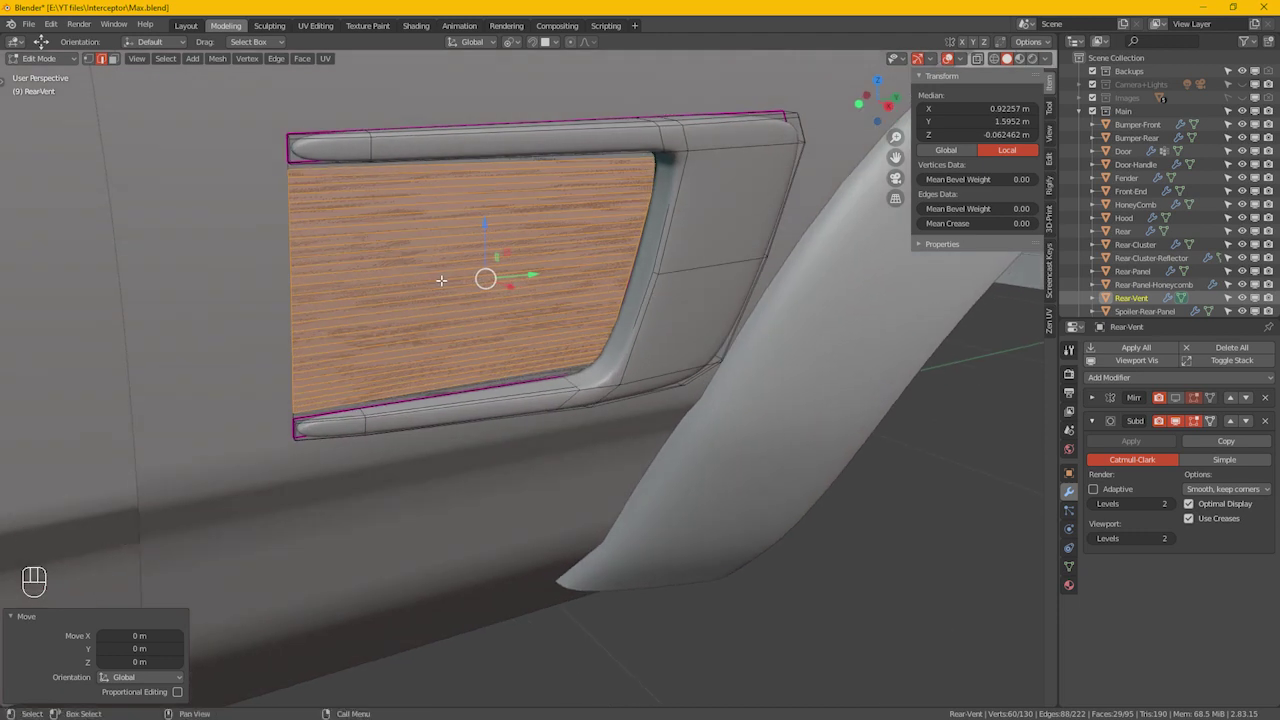
{"action": "key", "text": "1"}
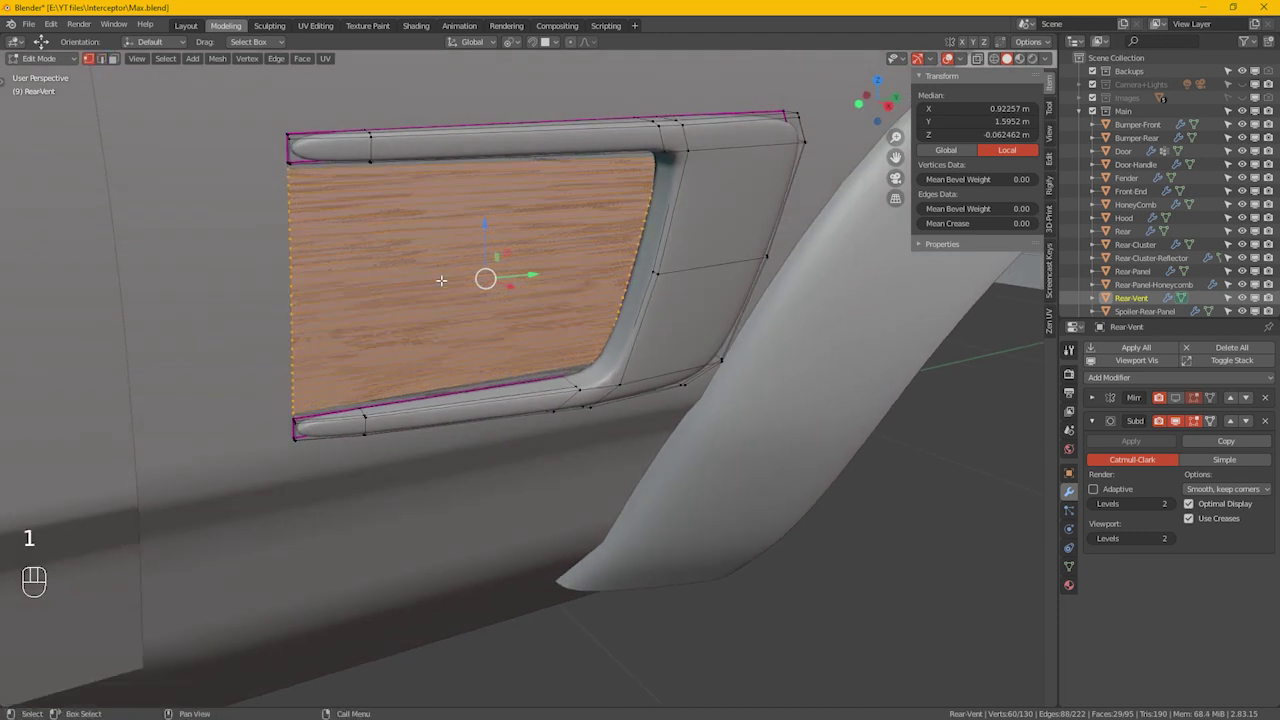
{"action": "left_click_drag", "start_coordinate": [438, 344], "coordinate": [423, 312]}
{"action": "left_click", "coordinate": [424, 314]}
Step: Loop-cut the inner panel into many horizontal rows and hide the subdivision preview
{"action": "key", "text": "ctrl+r"}
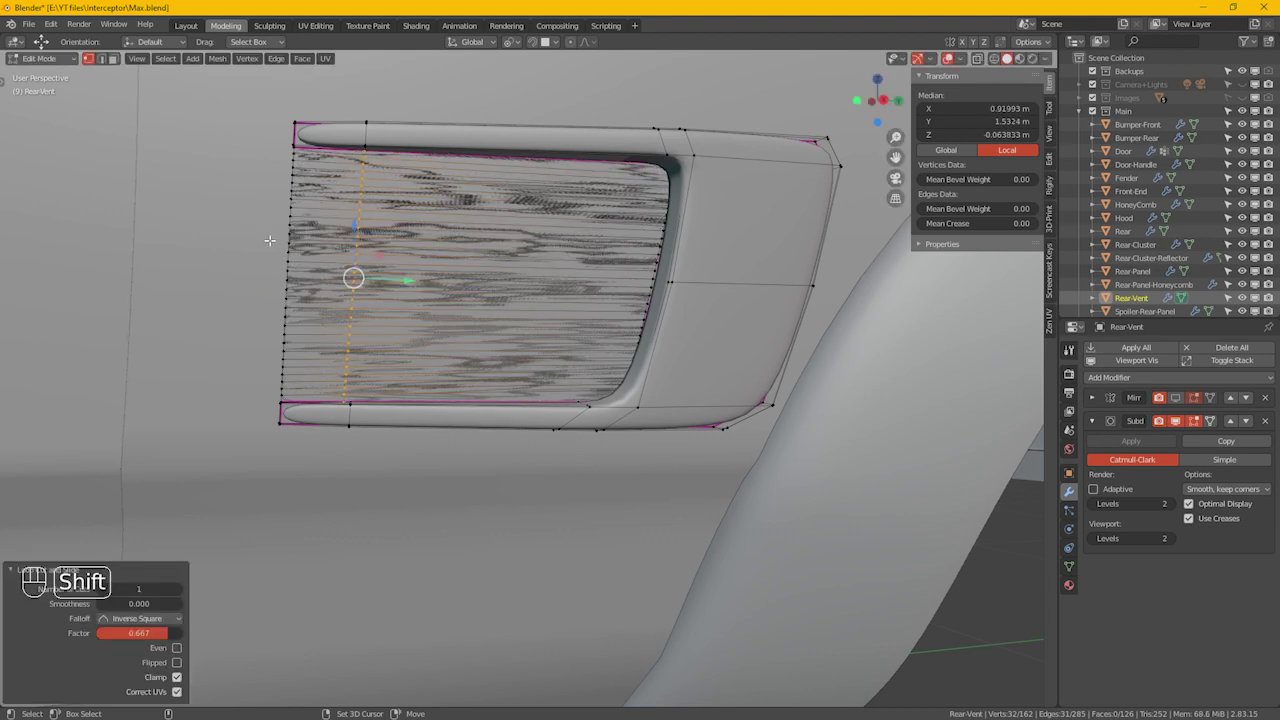
{"action": "left_click", "coordinate": [533, 291]}
{"action": "key", "text": "ctrl+r"}
{"action": "left_click", "coordinate": [654, 284]}
{"action": "key", "text": "alt+z"}
{"action": "left_click", "coordinate": [644, 291]}
{"action": "left_click", "coordinate": [655, 295]}
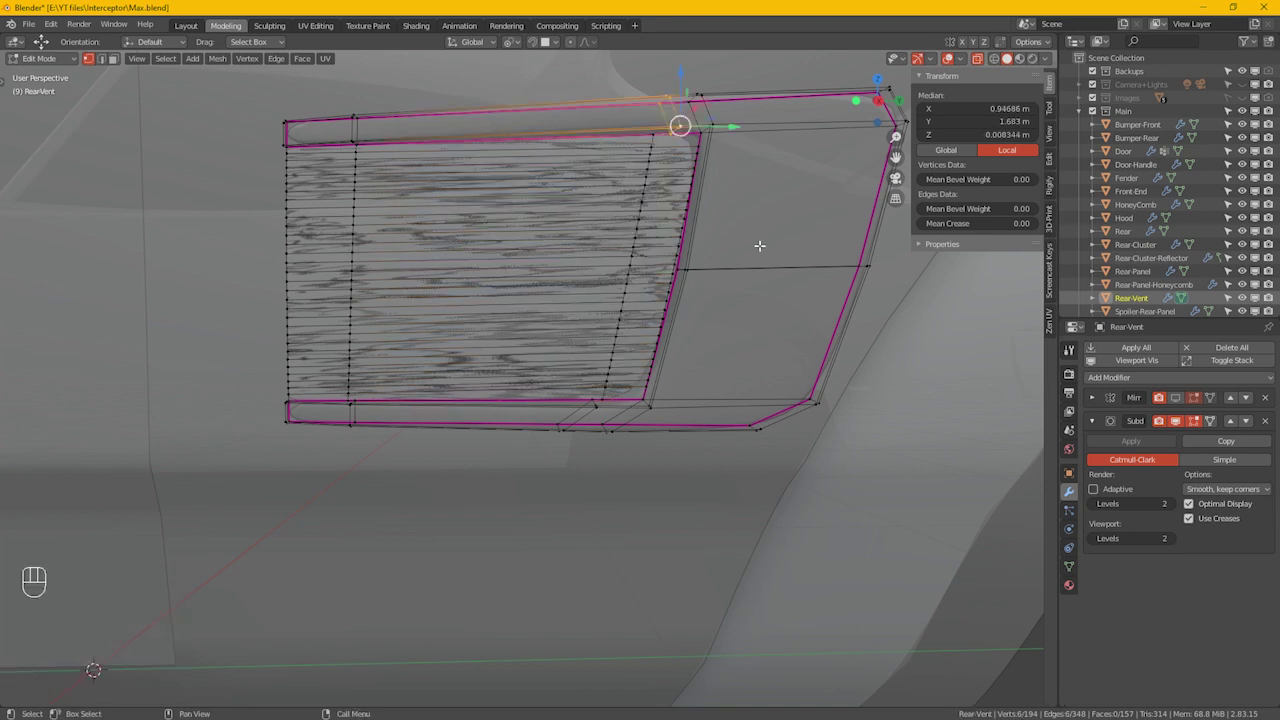
Step: Edge-slide the bottom rail's loop along toward the inner corner
{"action": "key", "text": "g"}
{"action": "key", "text": "g"}
{"action": "left_click", "coordinate": [760, 260]}
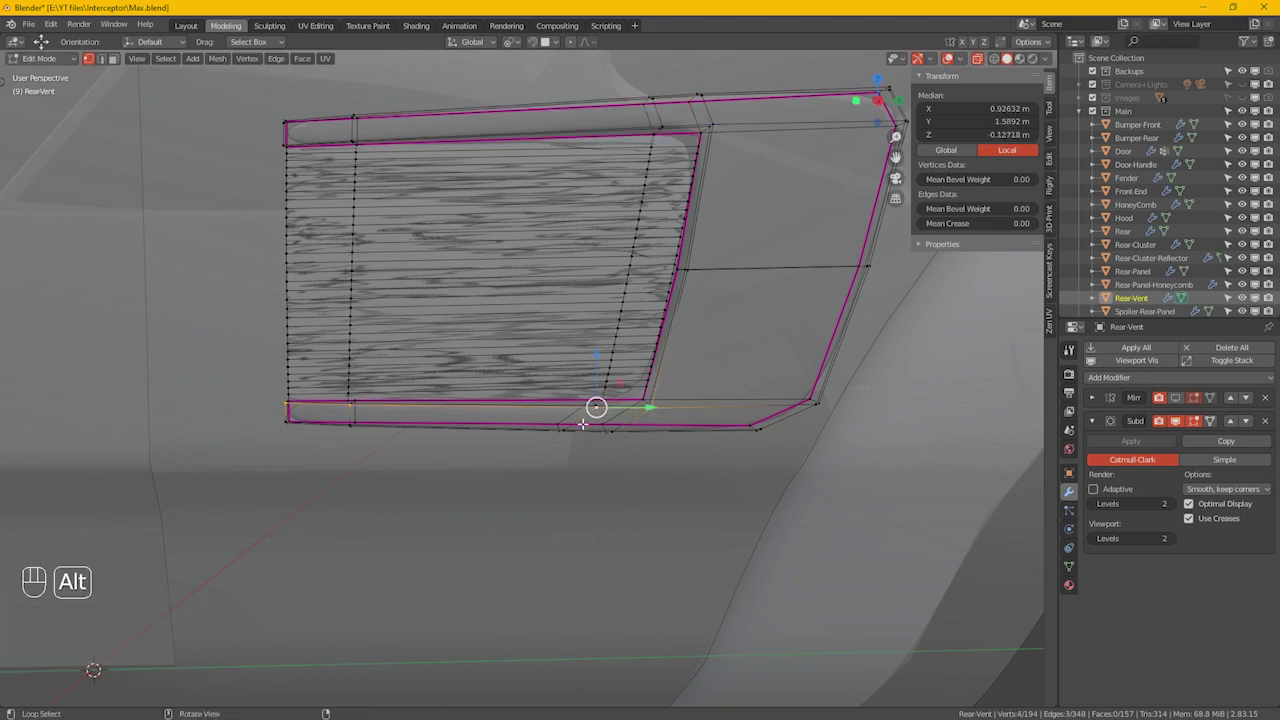
{"action": "left_click_drag", "start_coordinate": [588, 416], "coordinate": [609, 452]}
{"action": "key", "text": "g"}
{"action": "key", "text": "g"}
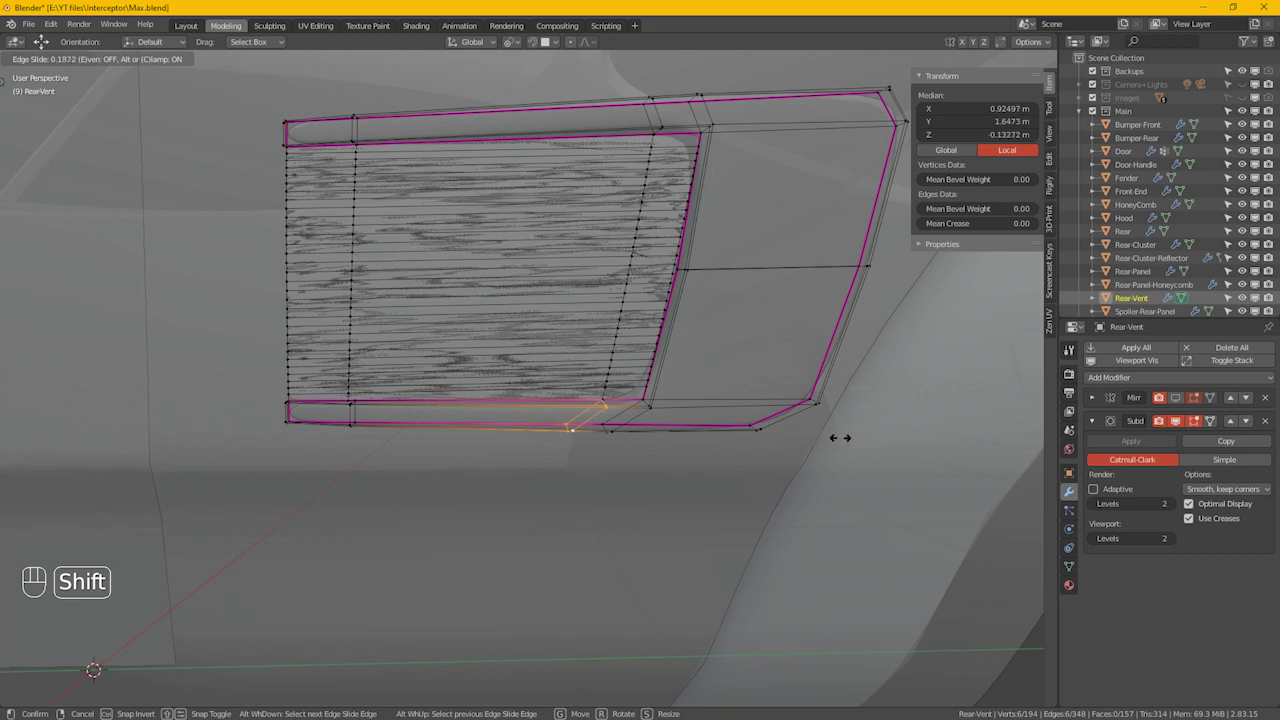
{"action": "left_click", "coordinate": [850, 437]}
Step: Select the connected inner panel from a picked vertex
{"action": "left_click", "coordinate": [357, 275]}
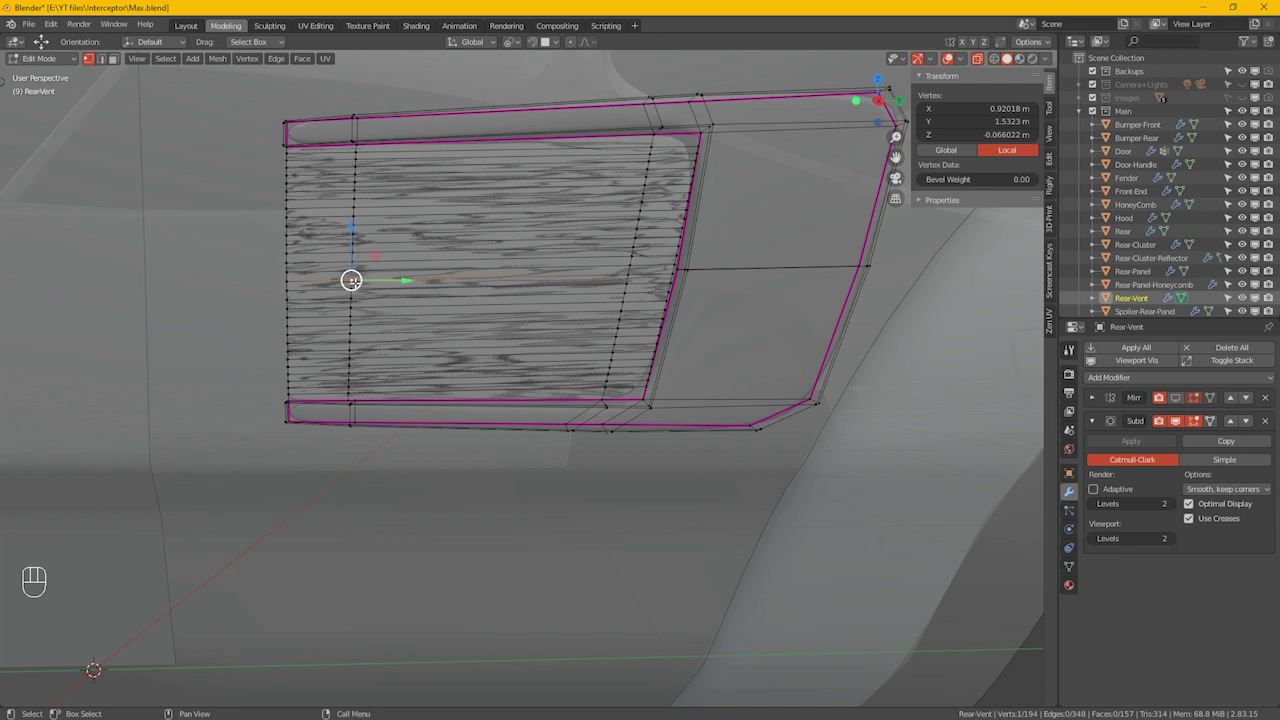
{"action": "key", "text": "l"}
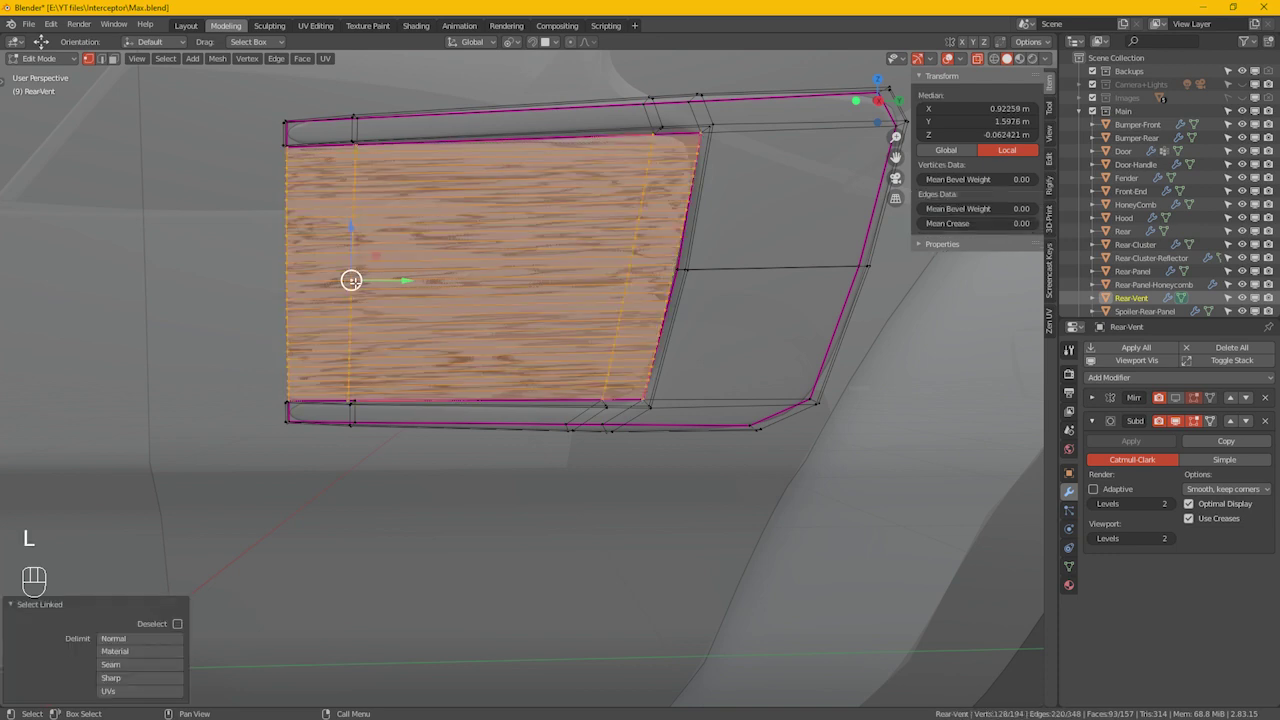
{"action": "left_click", "coordinate": [236, 291]}
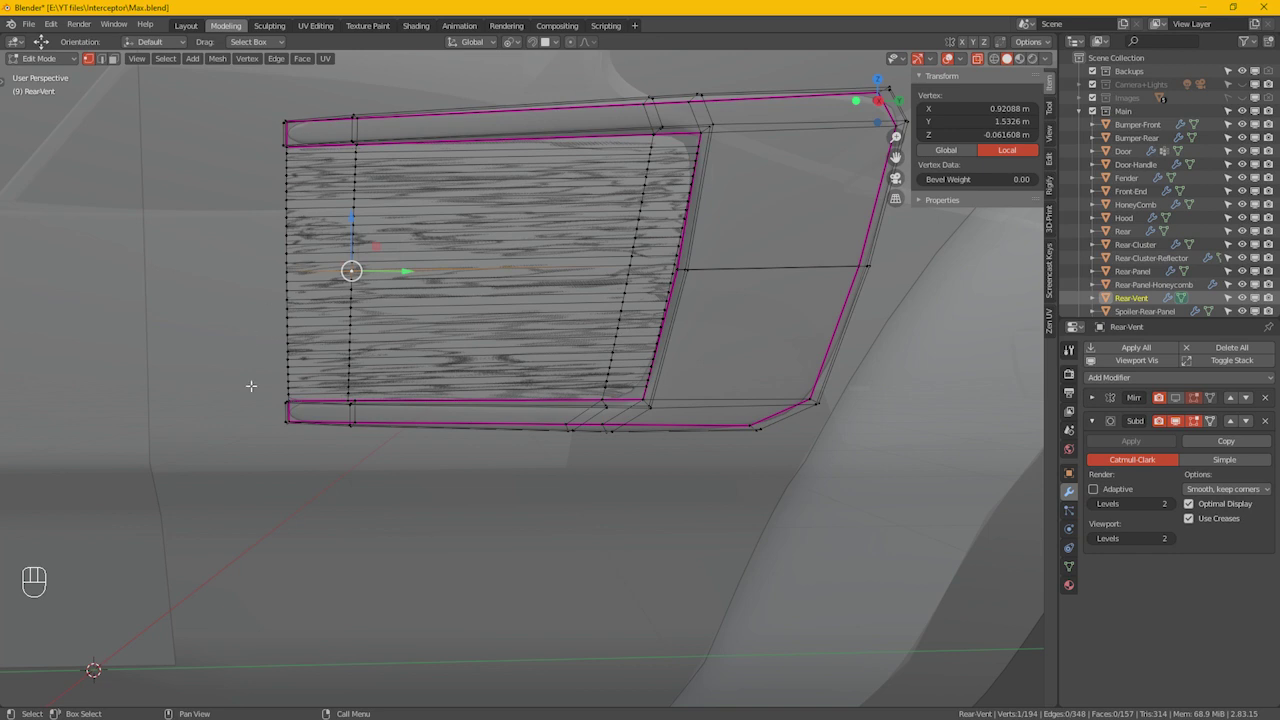
Step: Isolate the inner panel with Shift+H and start deselecting alternating strips
{"action": "key", "text": "ctrl+l"}
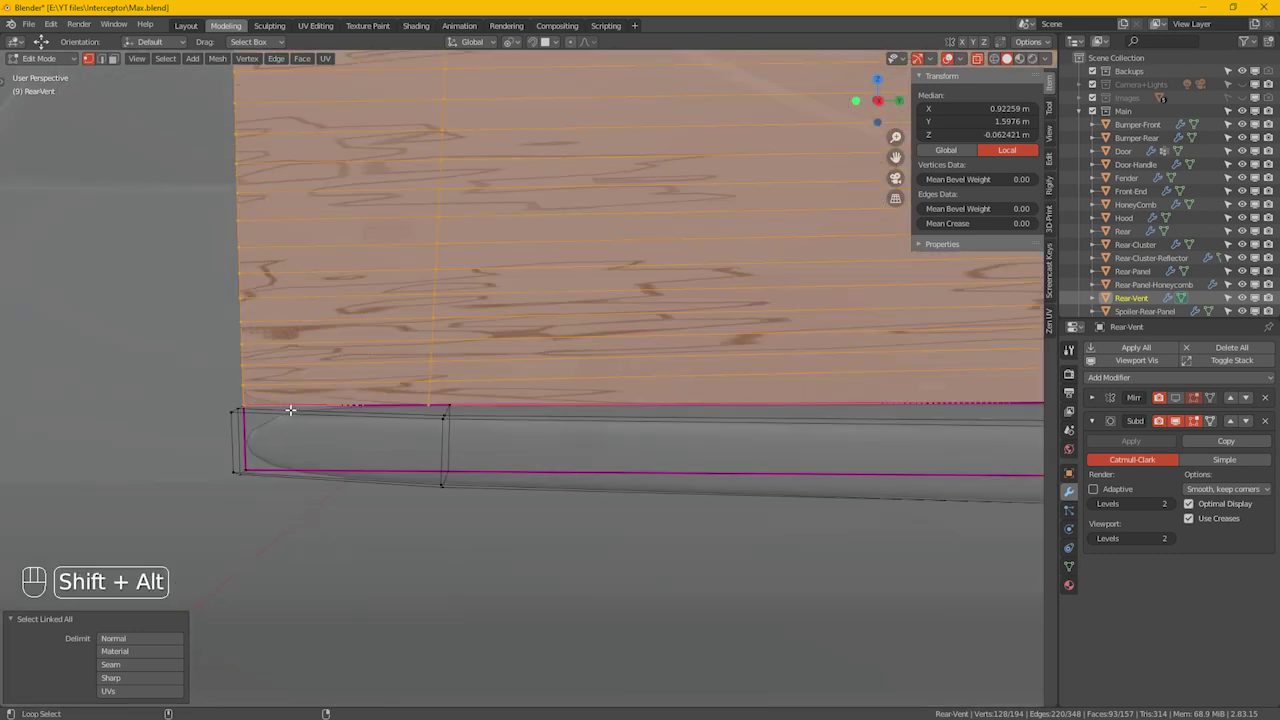
{"action": "left_click", "coordinate": [295, 403]}
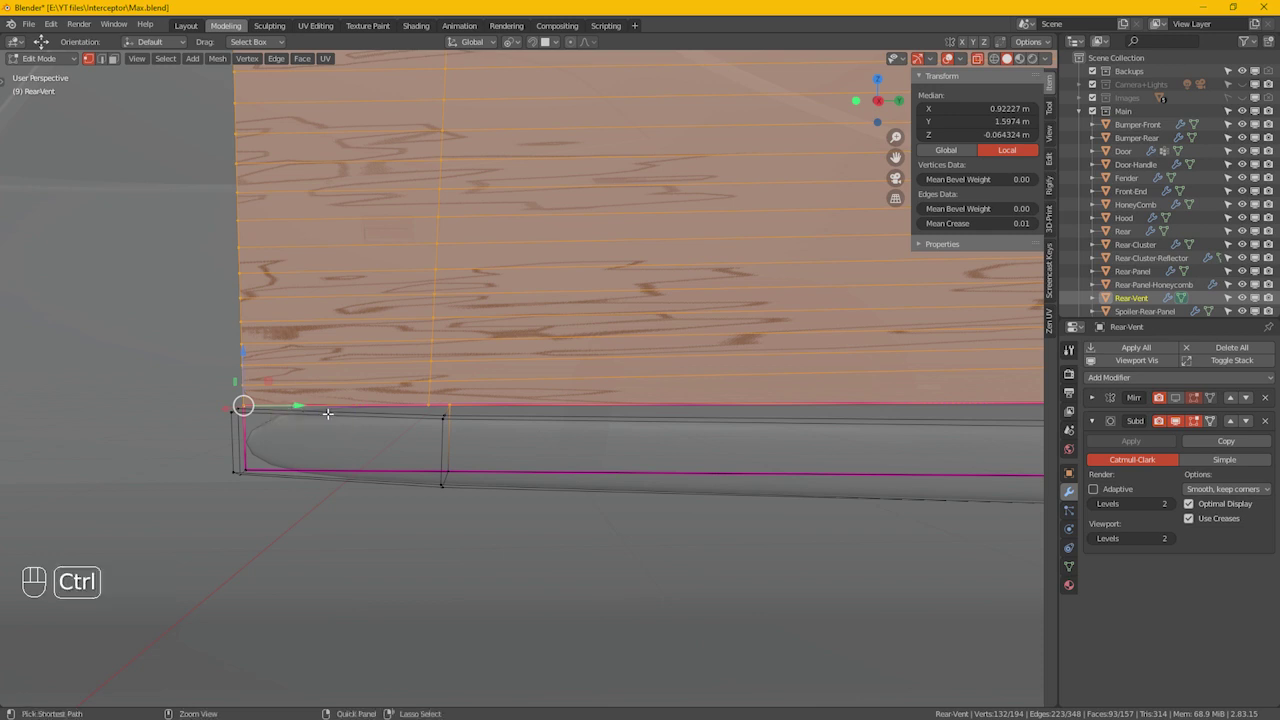
{"action": "key", "text": "ctrl+z"}
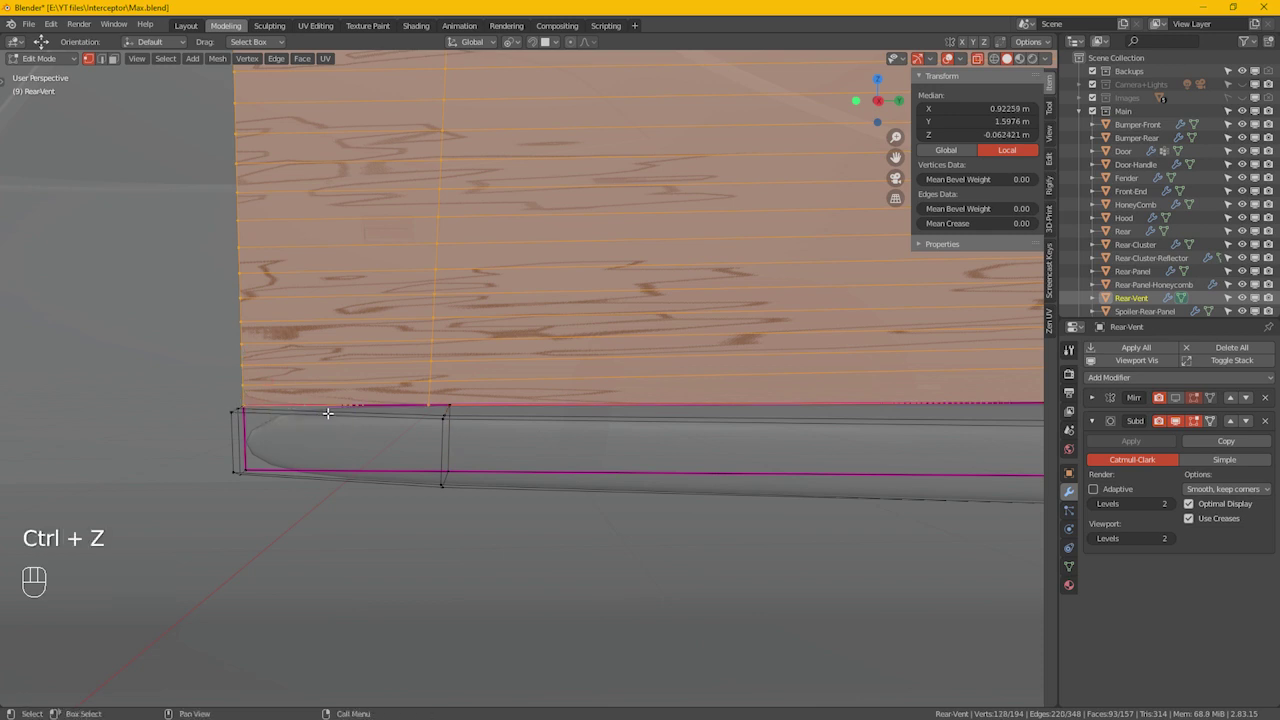
{"action": "key", "text": "shift+h"}
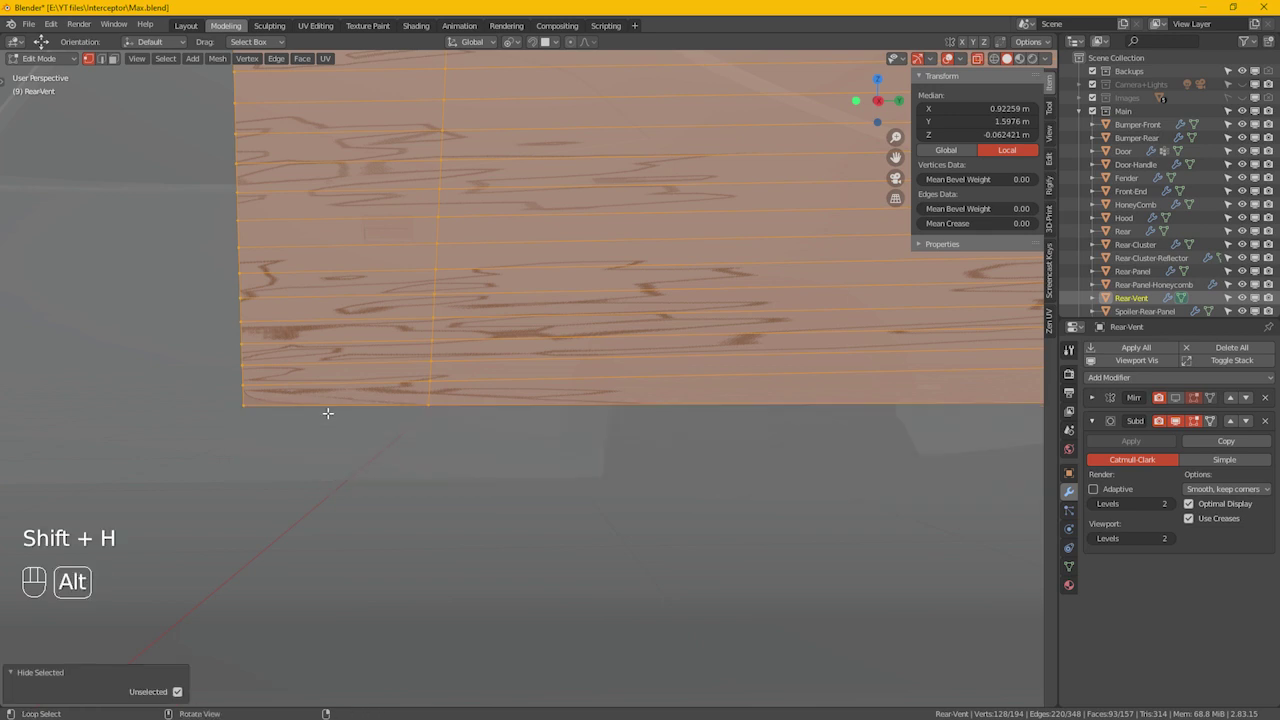
{"action": "left_click", "coordinate": [330, 405]}
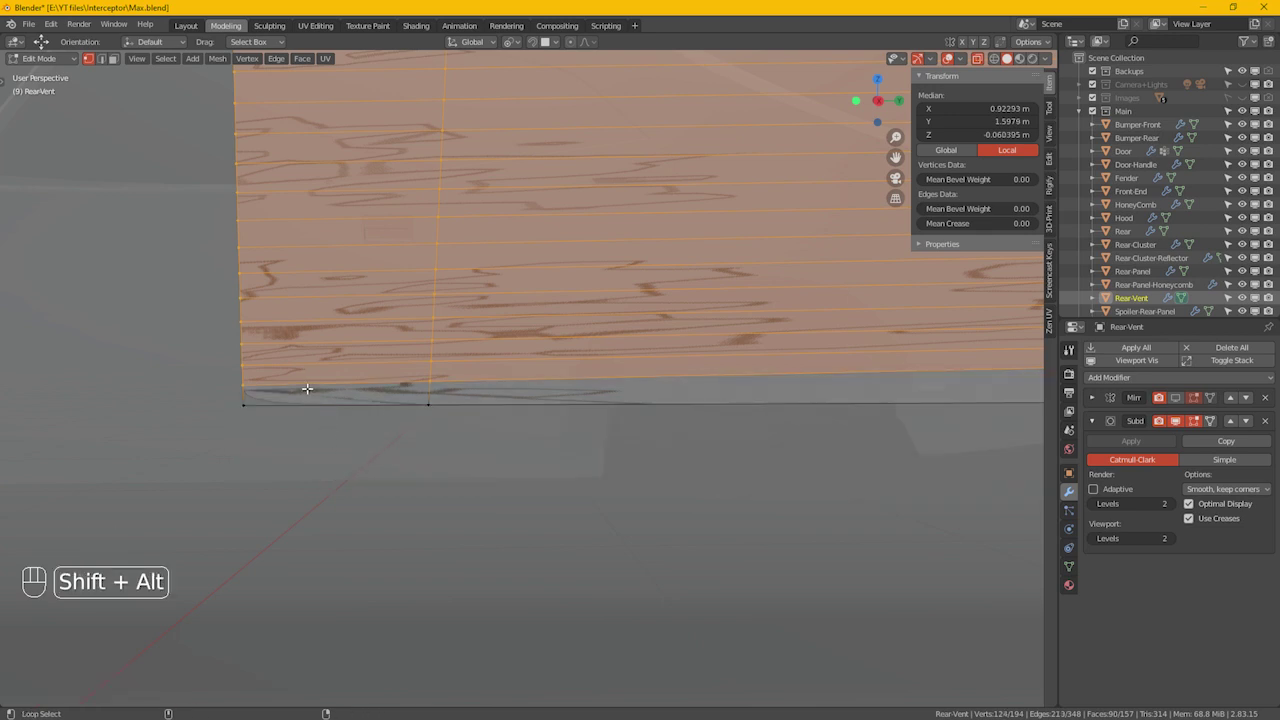
{"action": "left_click", "coordinate": [347, 334]}
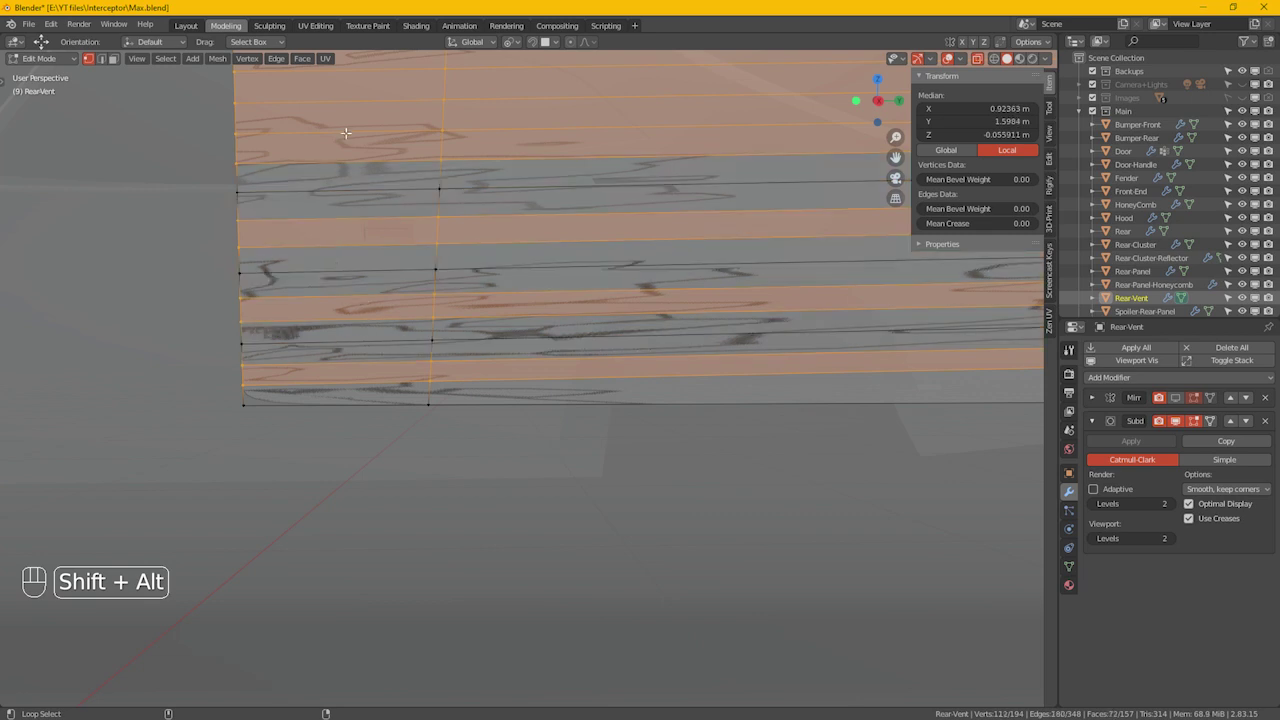
{"action": "left_click", "coordinate": [349, 97]}
Step: Deselect the remaining alternating strips, leaving every other row selected
{"action": "left_click_drag", "start_coordinate": [416, 127], "coordinate": [417, 157]}
{"action": "left_click_drag", "start_coordinate": [425, 241], "coordinate": [429, 340]}
{"action": "middle_click", "coordinate": [429, 347]}
{"action": "left_click_drag", "start_coordinate": [367, 249], "coordinate": [423, 85]}
{"action": "left_click_drag", "start_coordinate": [437, 111], "coordinate": [450, 191]}
{"action": "left_click", "coordinate": [403, 259]}
{"action": "left_click", "coordinate": [403, 207]}
{"action": "left_click", "coordinate": [403, 193]}
Step: Pull back and orbit to check the alternating fin selection against the body
{"action": "left_click_drag", "start_coordinate": [491, 432], "coordinate": [462, 352]}
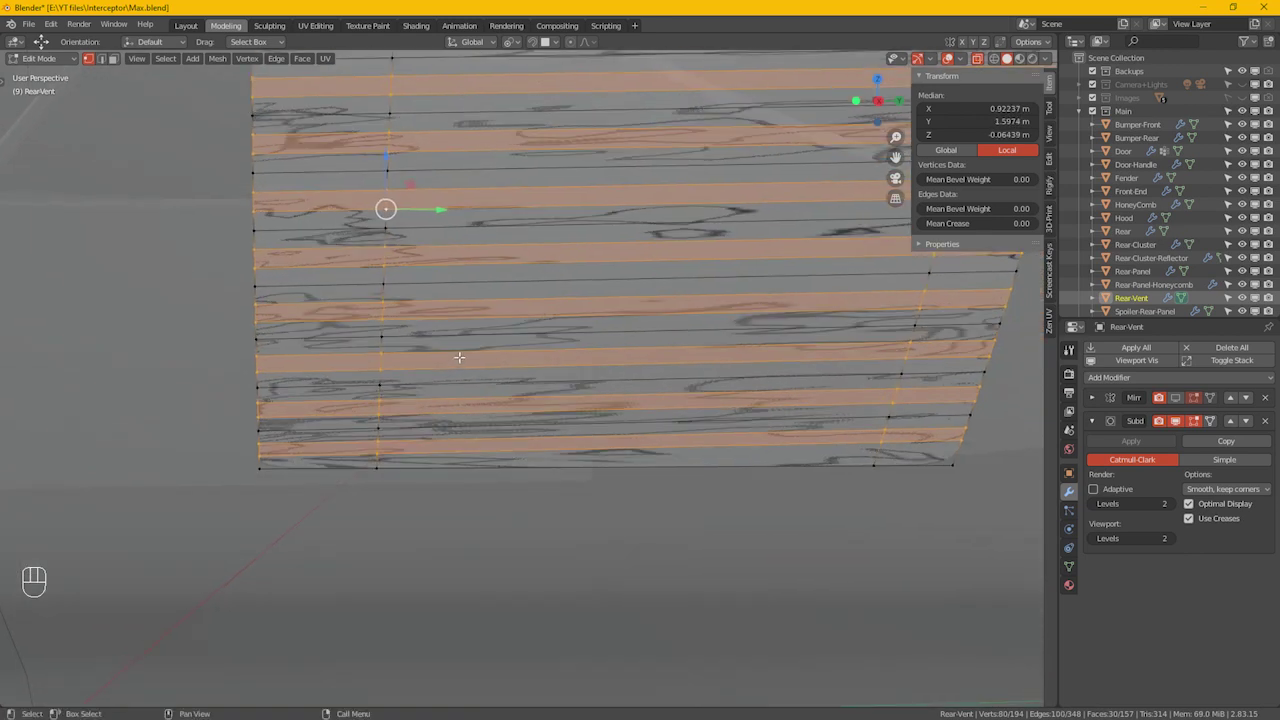
{"action": "left_click_drag", "start_coordinate": [449, 386], "coordinate": [473, 381]}
{"action": "left_click", "coordinate": [450, 333]}
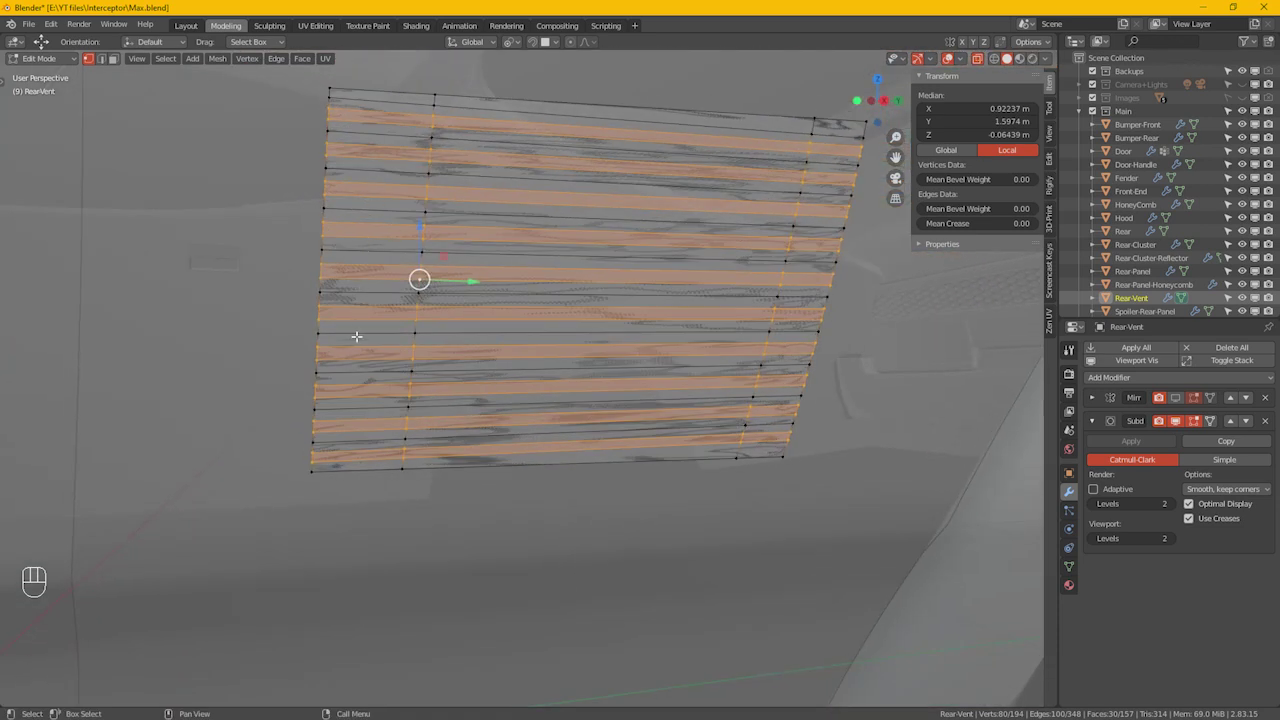
{"action": "left_click_drag", "start_coordinate": [419, 407], "coordinate": [503, 398]}
{"action": "left_click", "coordinate": [524, 415]}
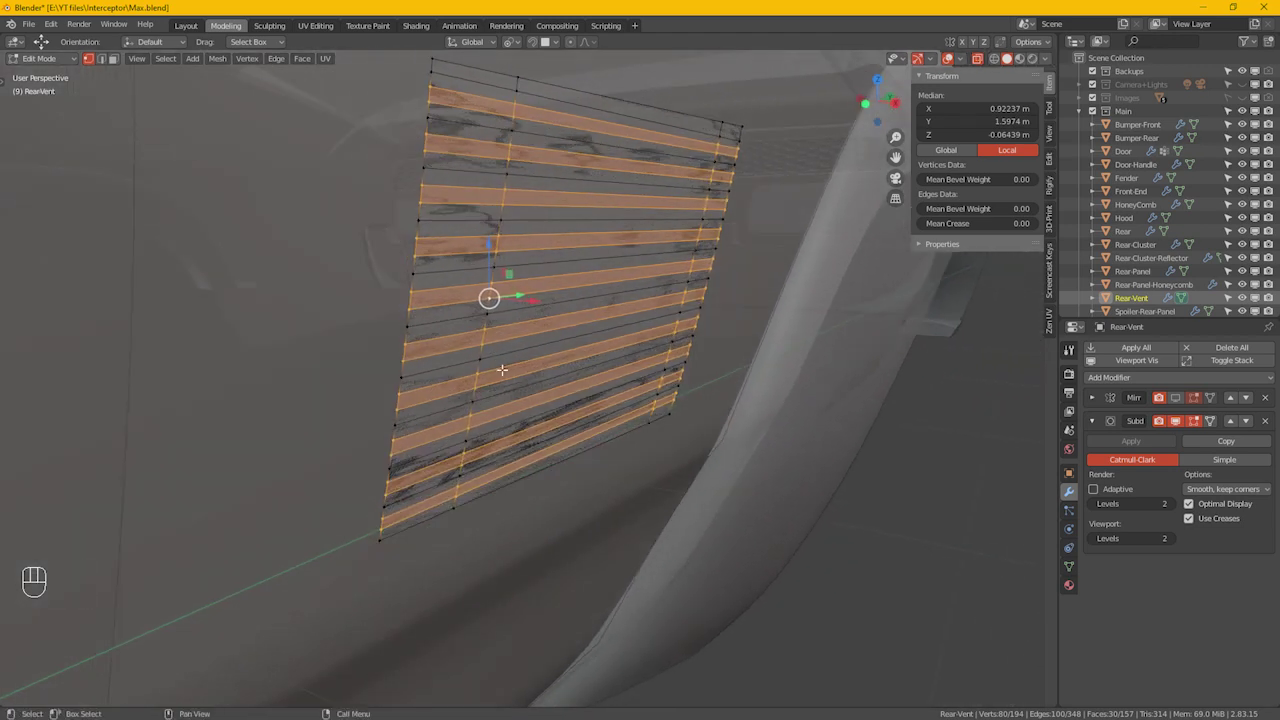
Step: Extrude the alternating strips along their normals into ten horizontal fins
{"action": "key", "text": "e"}
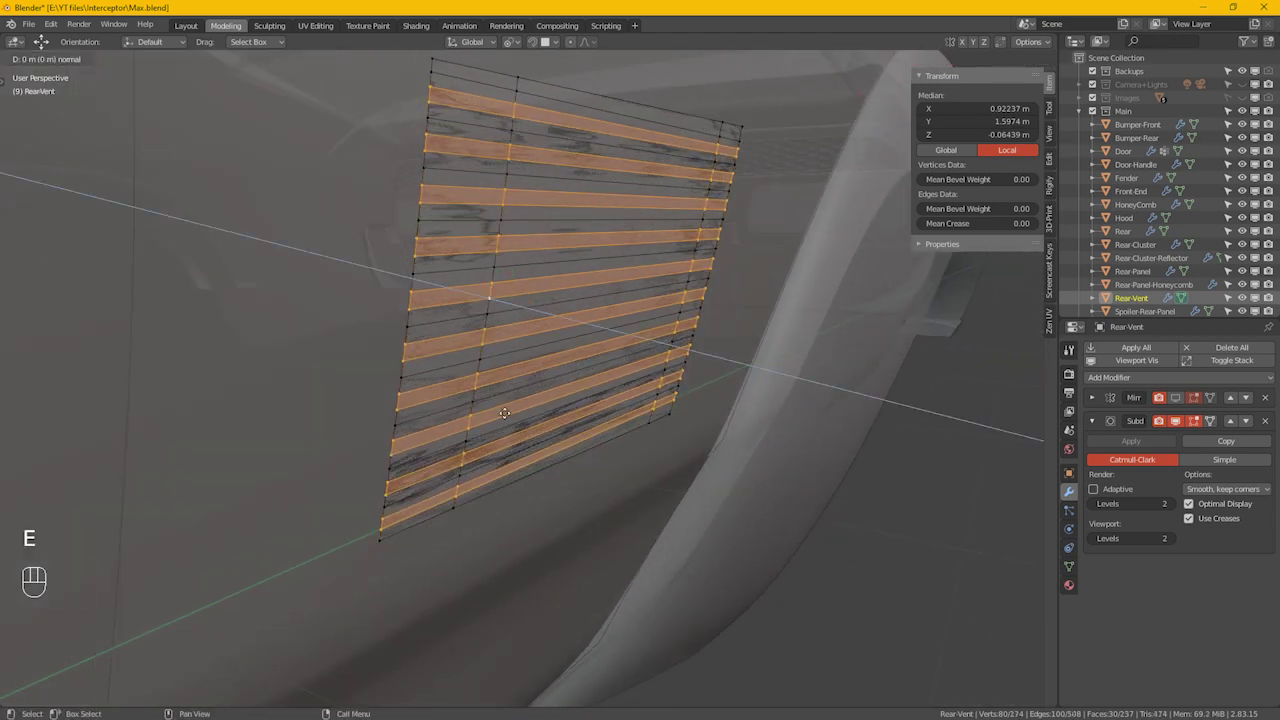
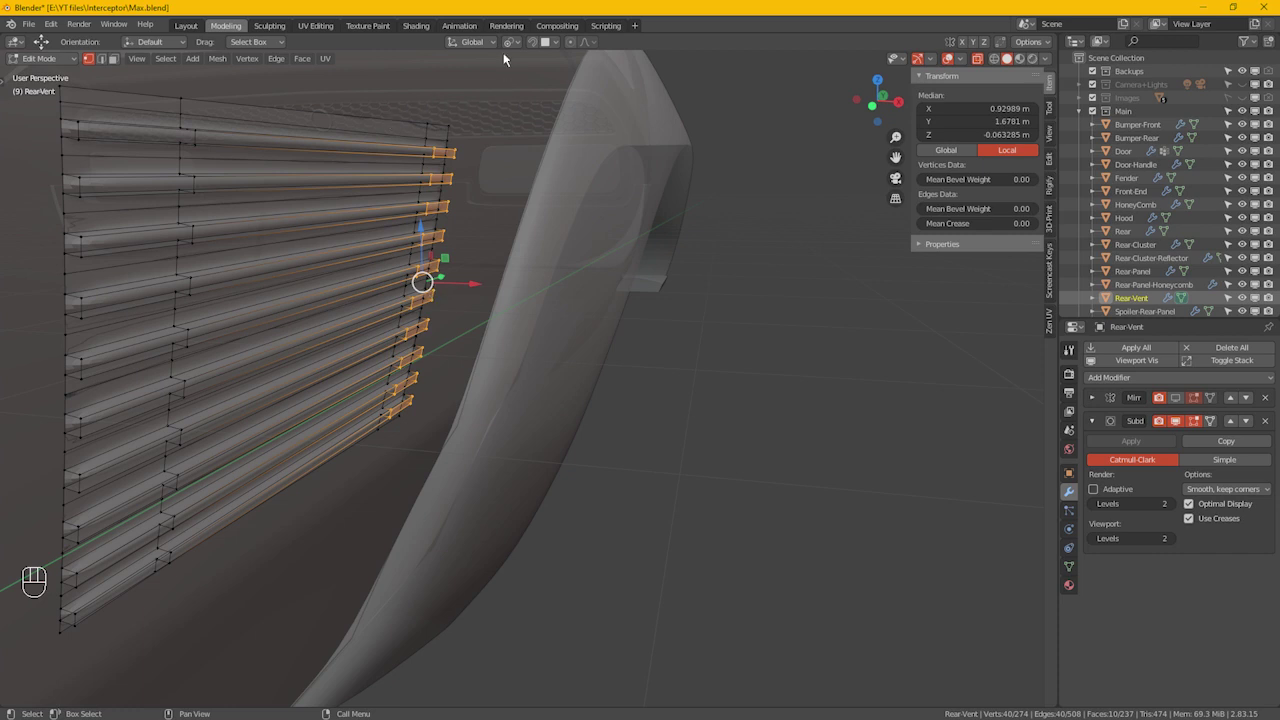
{"action": "left_click_drag", "start_coordinate": [494, 79], "coordinate": [461, 263]}
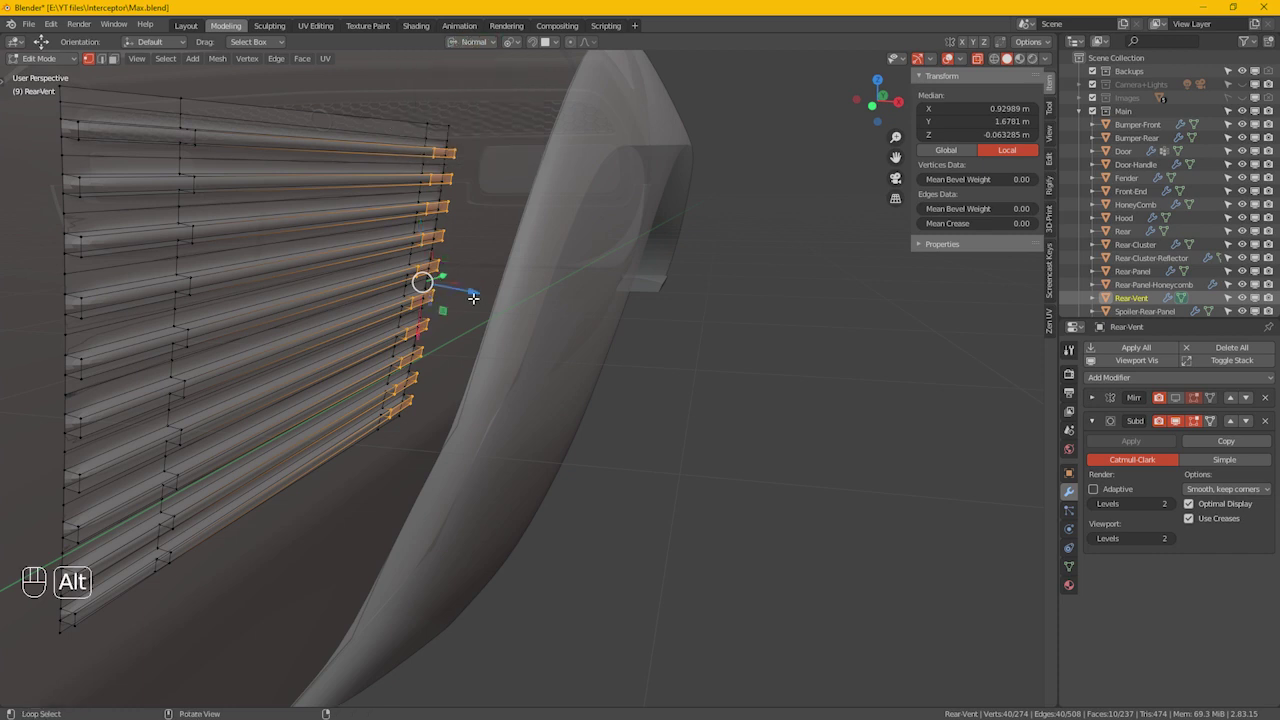
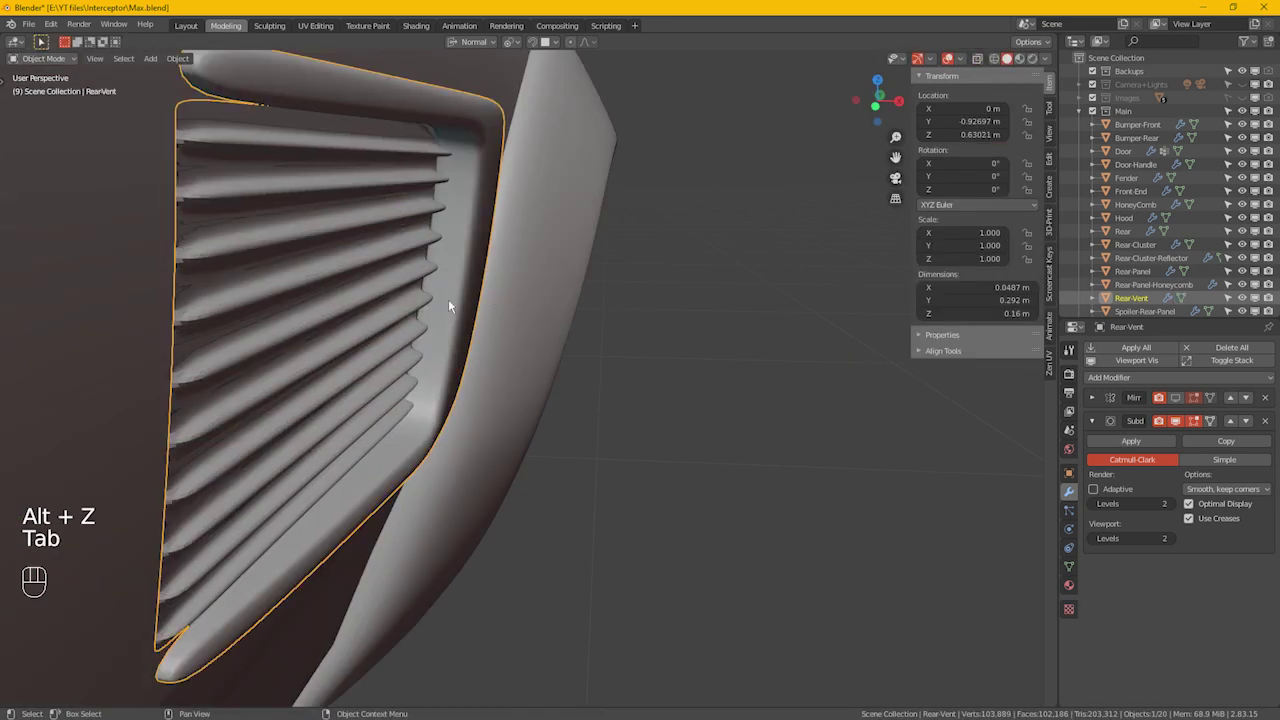
Step: Push the fin-end vertices back along their normal and leave Edit Mode
{"action": "left_click", "coordinate": [293, 299]}
{"action": "left_click_drag", "start_coordinate": [366, 350], "coordinate": [370, 353]}
{"action": "key", "text": "Tab"}
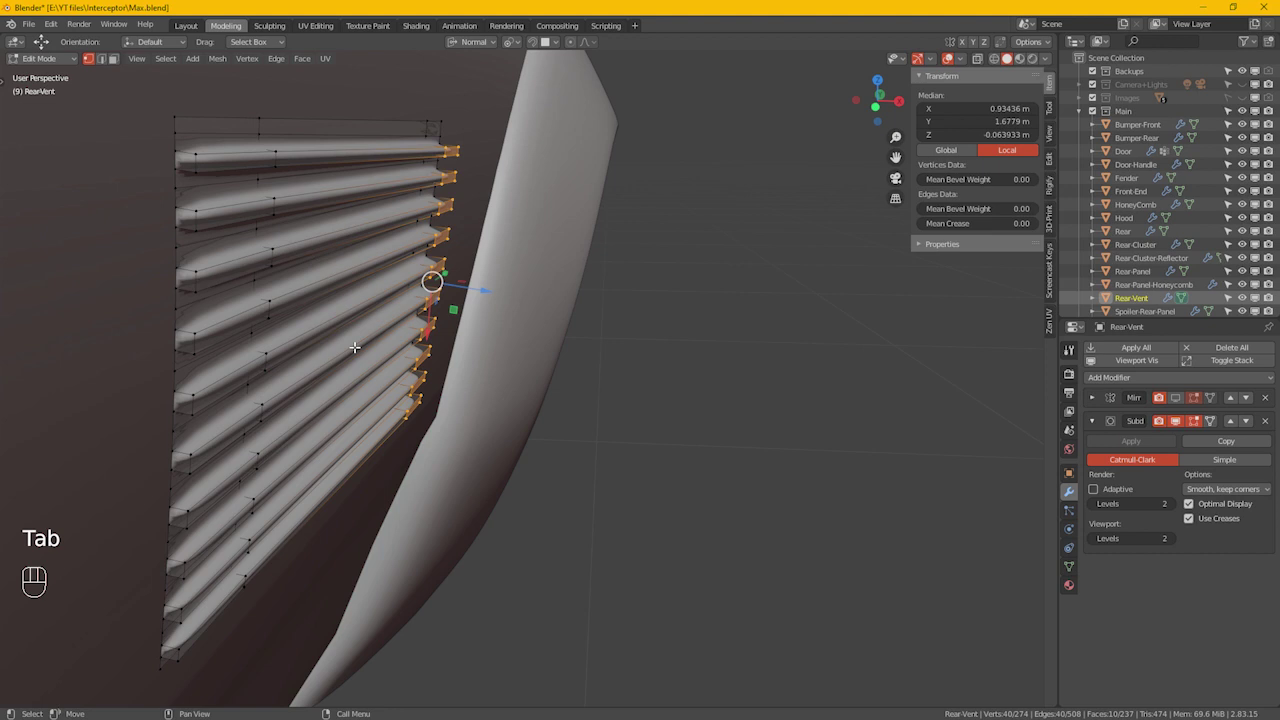
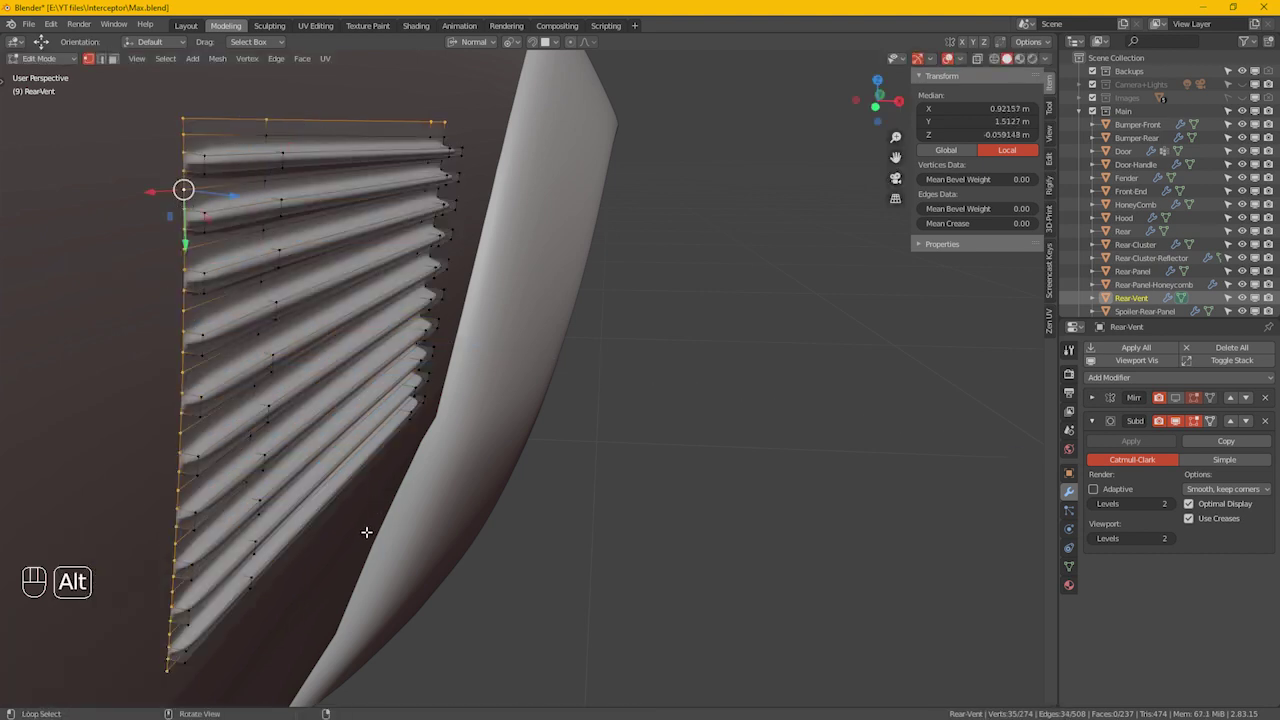
Step: Select the panel's bottom border edge loop and inspect the vent on the body
{"action": "left_click_drag", "start_coordinate": [353, 514], "coordinate": [324, 464]}
{"action": "left_click_drag", "start_coordinate": [407, 551], "coordinate": [379, 503]}
{"action": "left_click", "coordinate": [367, 477]}
{"action": "left_click_drag", "start_coordinate": [419, 591], "coordinate": [563, 557]}
{"action": "left_click_drag", "start_coordinate": [569, 551], "coordinate": [498, 531]}
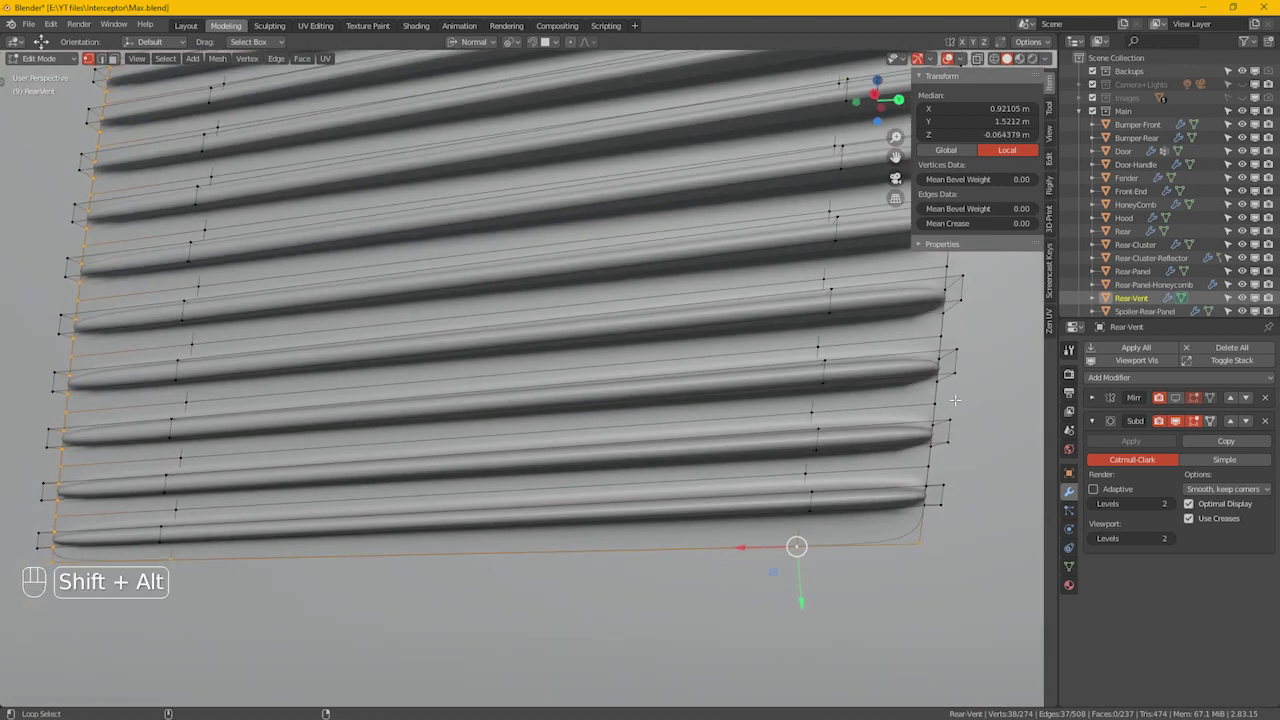
{"action": "middle_click", "coordinate": [785, 365]}
{"action": "left_click_drag", "start_coordinate": [910, 437], "coordinate": [887, 431]}
{"action": "left_click_drag", "start_coordinate": [779, 373], "coordinate": [845, 411]}
Step: Orbit to view the fins edge-on along the side of the body
{"action": "middle_click", "coordinate": [854, 419]}
{"action": "left_click_drag", "start_coordinate": [781, 359], "coordinate": [749, 399]}
{"action": "left_click_drag", "start_coordinate": [496, 48], "coordinate": [561, 299]}
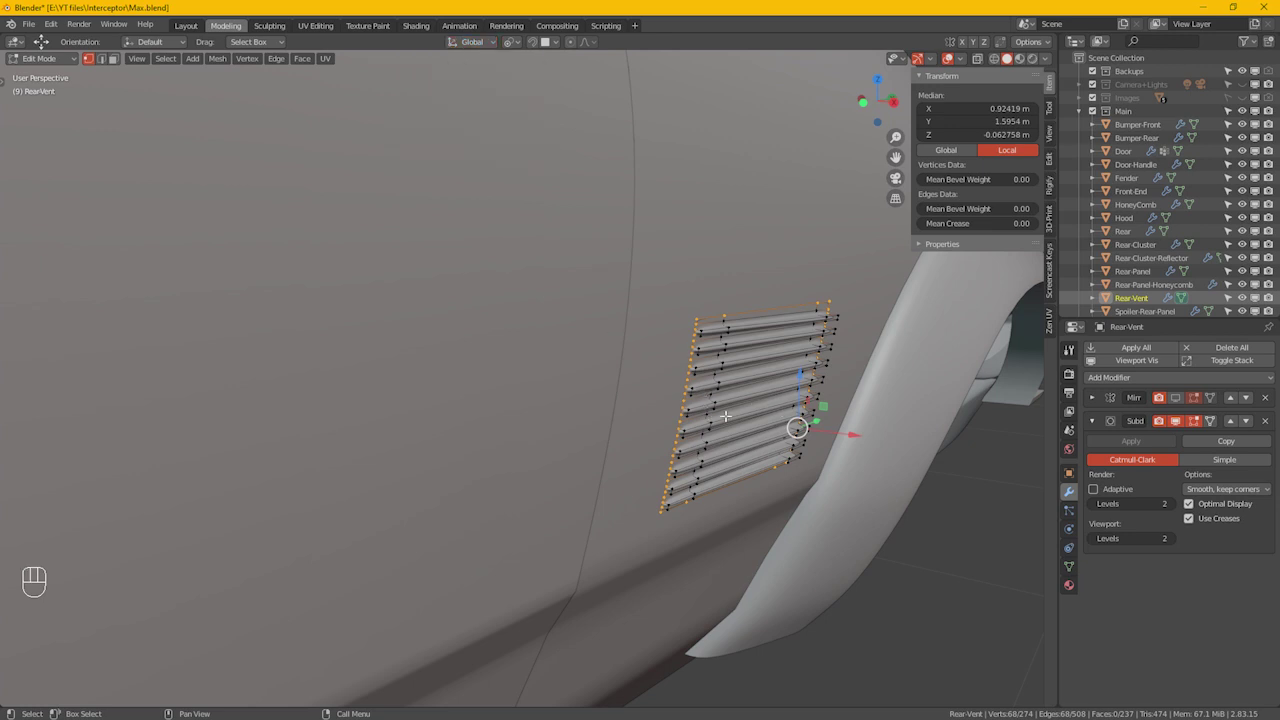
{"action": "left_click_drag", "start_coordinate": [747, 421], "coordinate": [758, 393]}
{"action": "middle_click", "coordinate": [753, 437]}
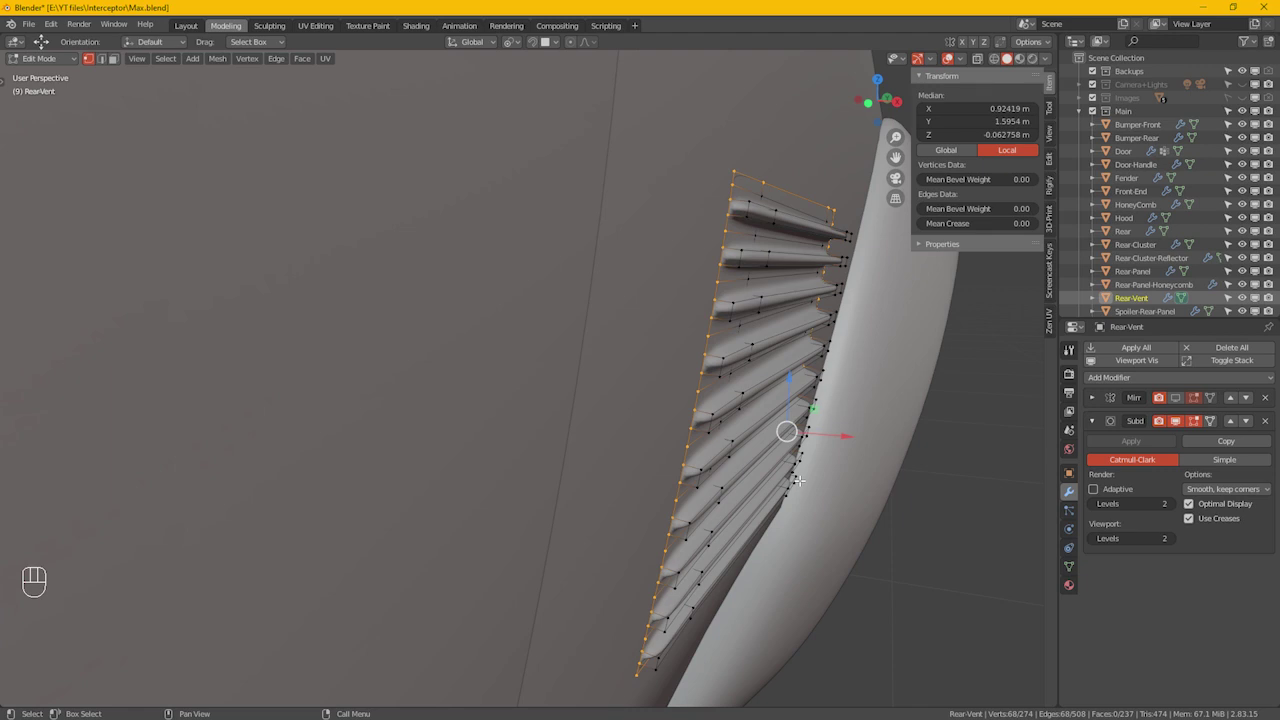
Step: Extrude the vent's border inward so the finned panel sits recessed into the body
{"action": "key", "text": "e"}
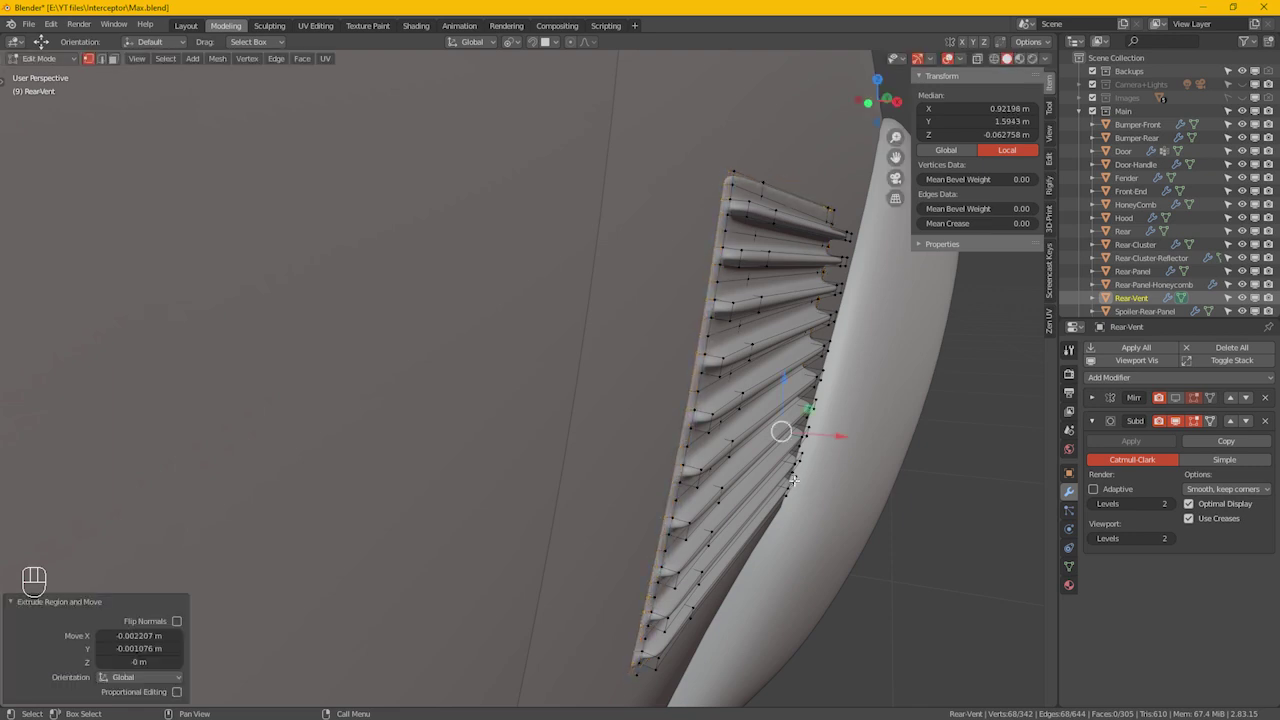
{"action": "middle_click", "coordinate": [797, 402]}
{"action": "left_click_drag", "start_coordinate": [810, 416], "coordinate": [807, 418]}
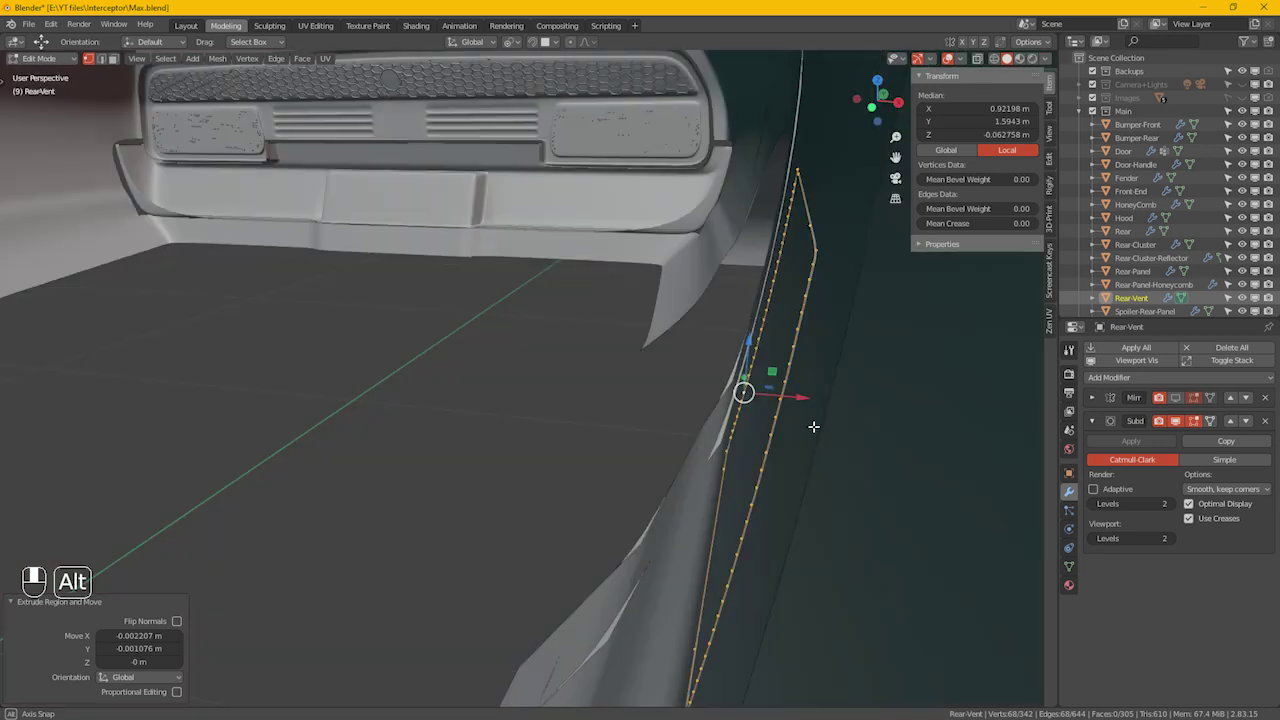
{"action": "left_click_drag", "start_coordinate": [817, 419], "coordinate": [813, 402]}
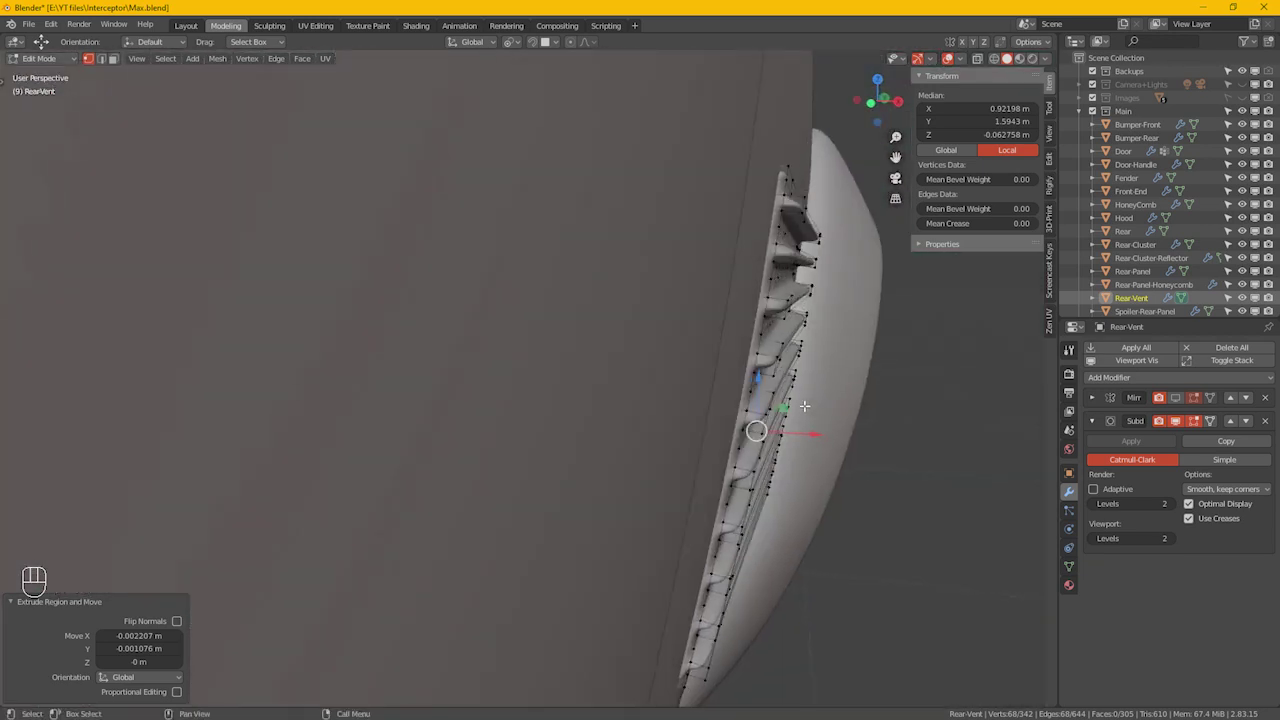
Step: Unhide the frame and line the view up front-on to the fins
{"action": "key", "text": "alt+h"}
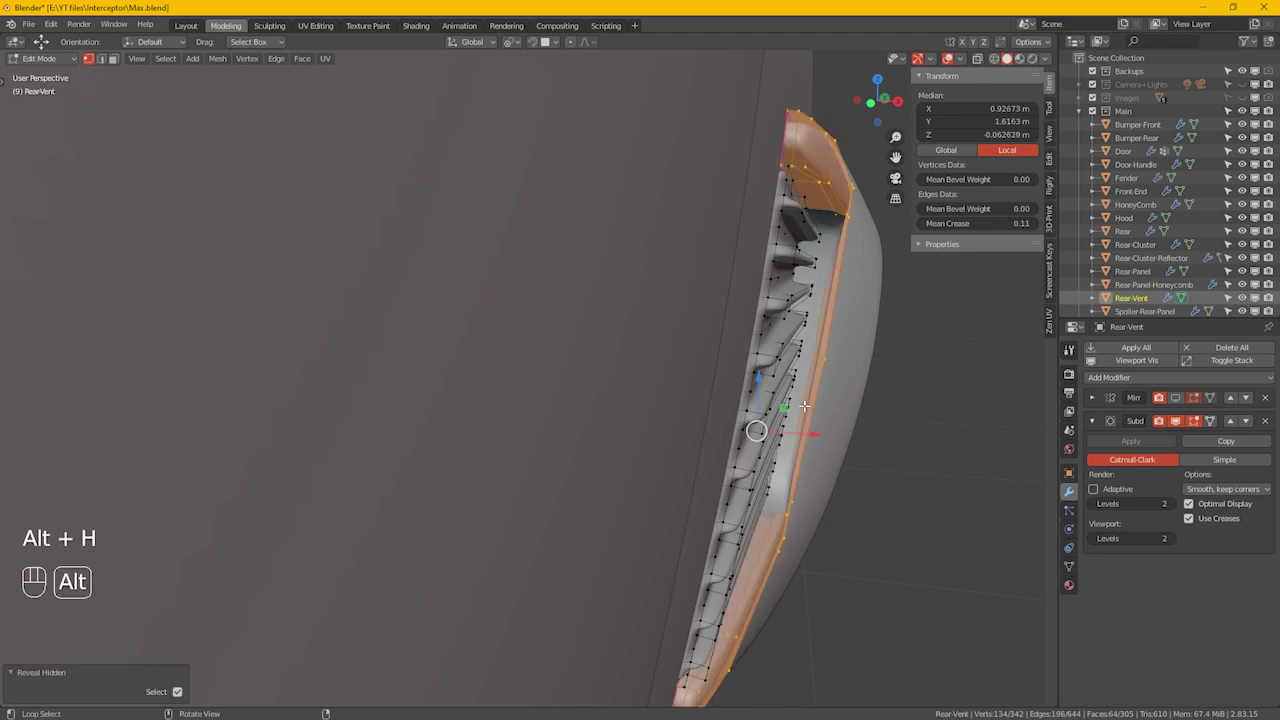
{"action": "left_click_drag", "start_coordinate": [847, 329], "coordinate": [824, 326]}
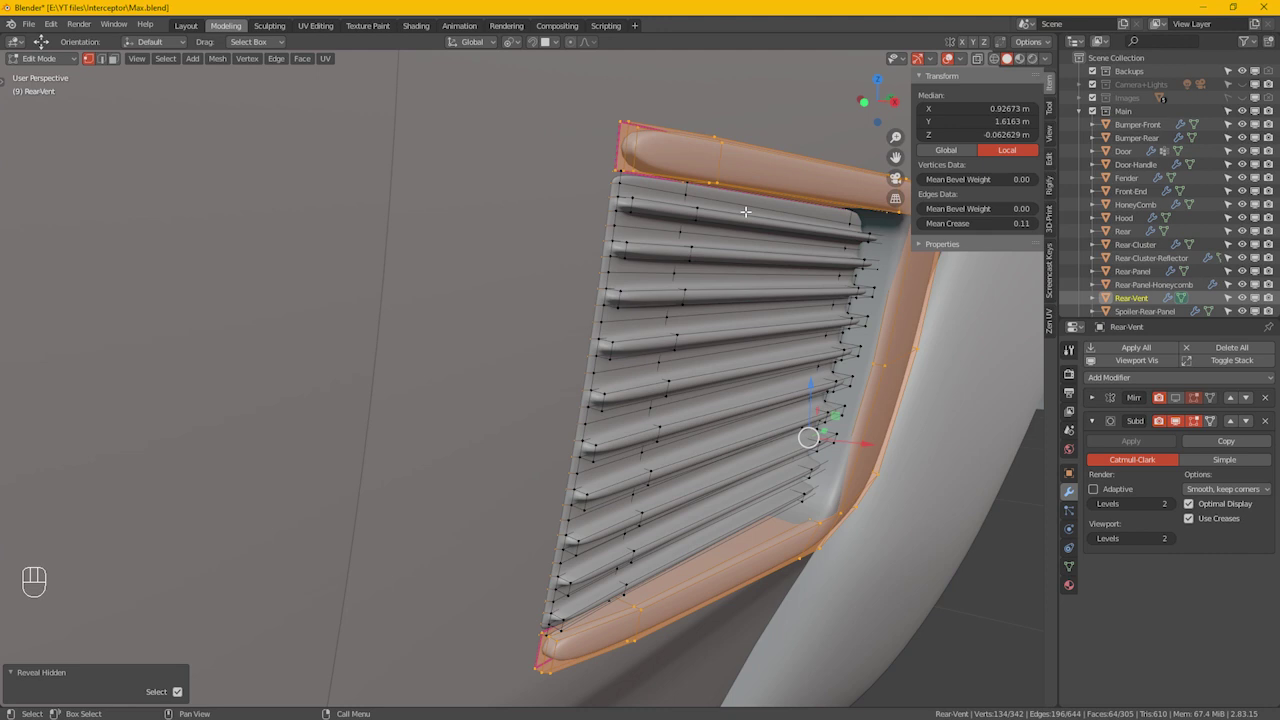
{"action": "key", "text": "Tab"}
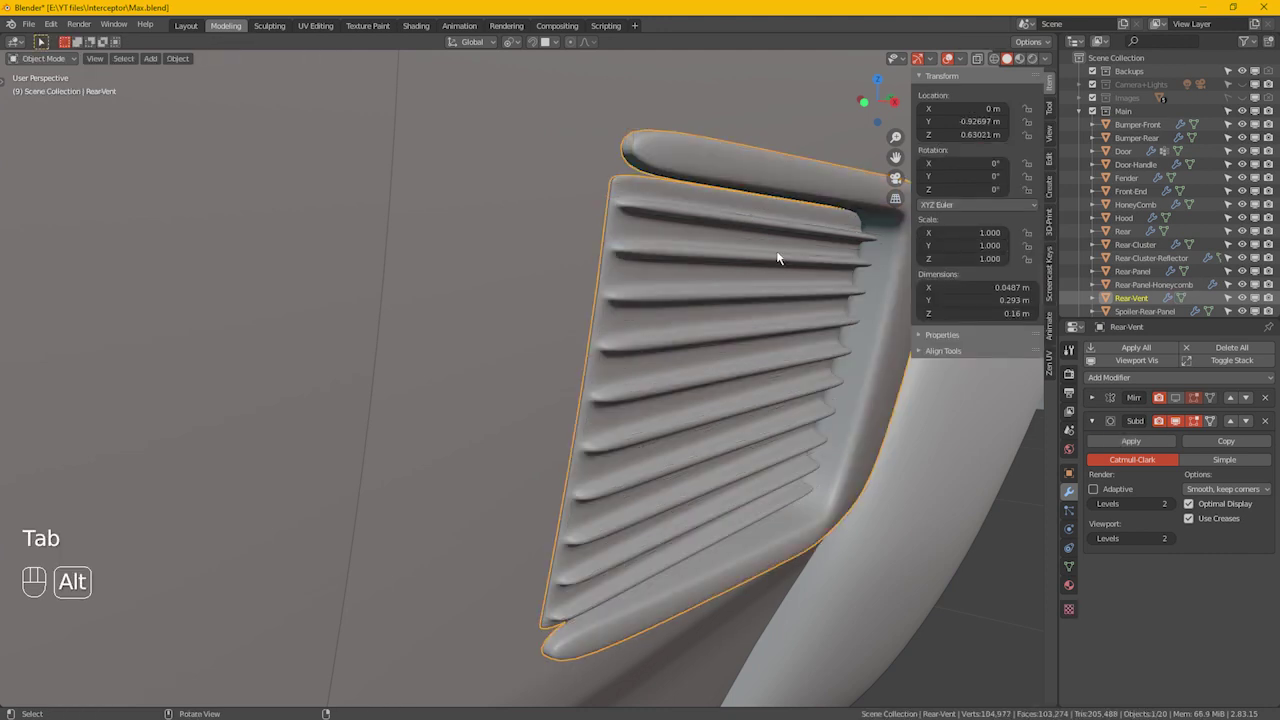
{"action": "left_click_drag", "start_coordinate": [771, 285], "coordinate": [692, 281]}
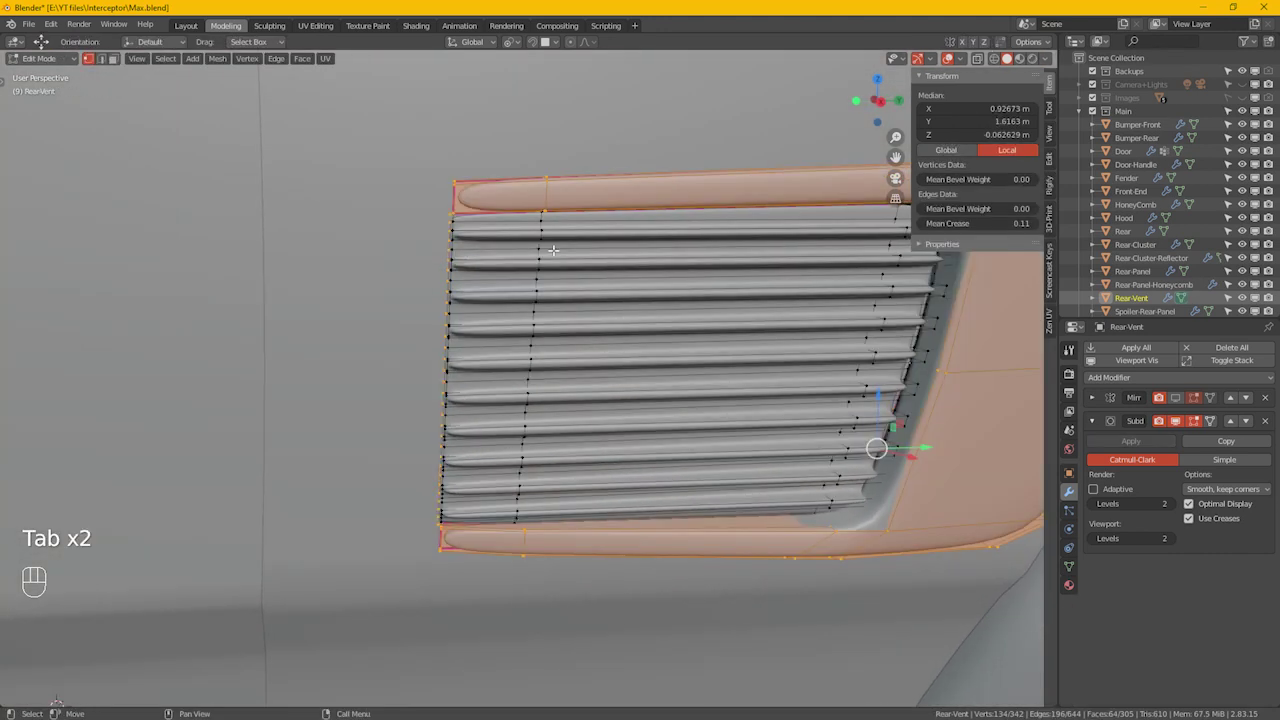
Step: Add a support edge loop near the fin ends and preview the smoothing in Object Mode
{"action": "key", "text": "ctrl+r"}
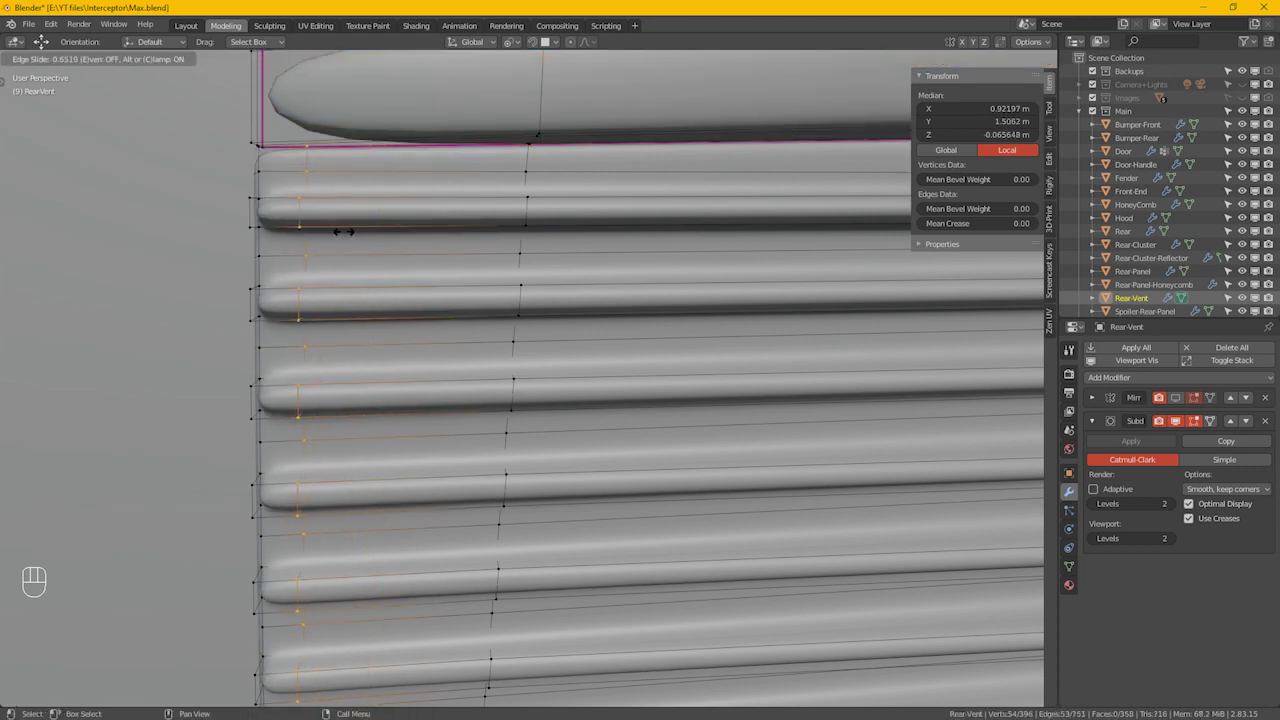
{"action": "left_click", "coordinate": [351, 229]}
{"action": "left_click_drag", "start_coordinate": [563, 338], "coordinate": [440, 321]}
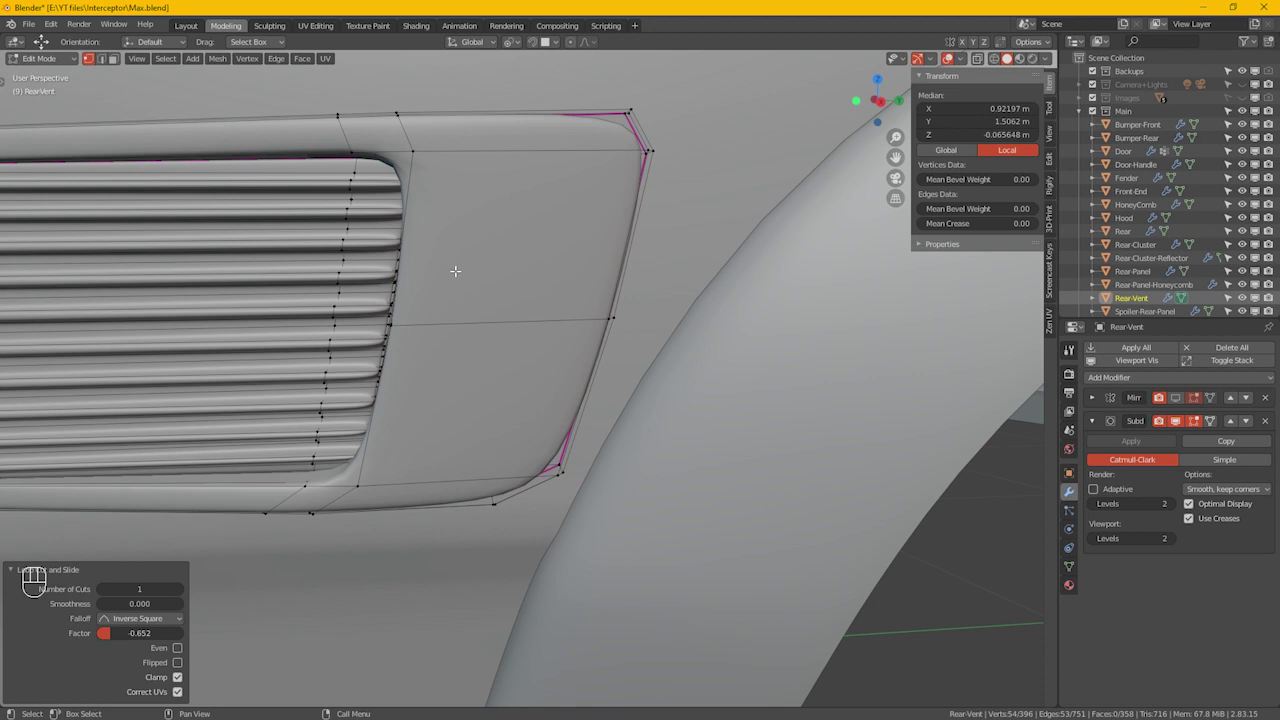
{"action": "key", "text": "Tab"}
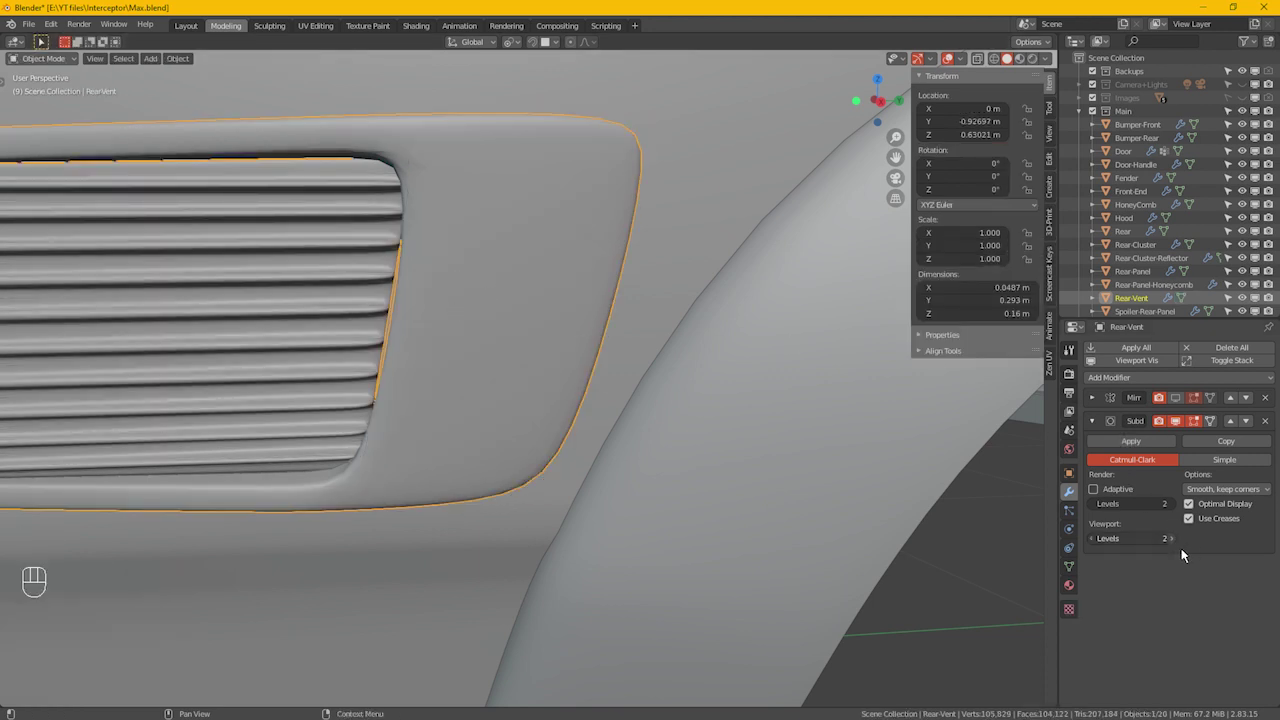
Step: Set the Subdivision Surface viewport levels to 3 and return to Edit Mode
{"action": "left_click_drag", "start_coordinate": [400, 320], "coordinate": [420, 317]}
{"action": "left_click", "coordinate": [430, 348]}
{"action": "key", "text": "Tab"}
{"action": "key", "text": "alt+z"}
Step: Select the connected finned panel and hide everything else, leaving X-ray off
{"action": "left_click_drag", "start_coordinate": [446, 353], "coordinate": [451, 353]}
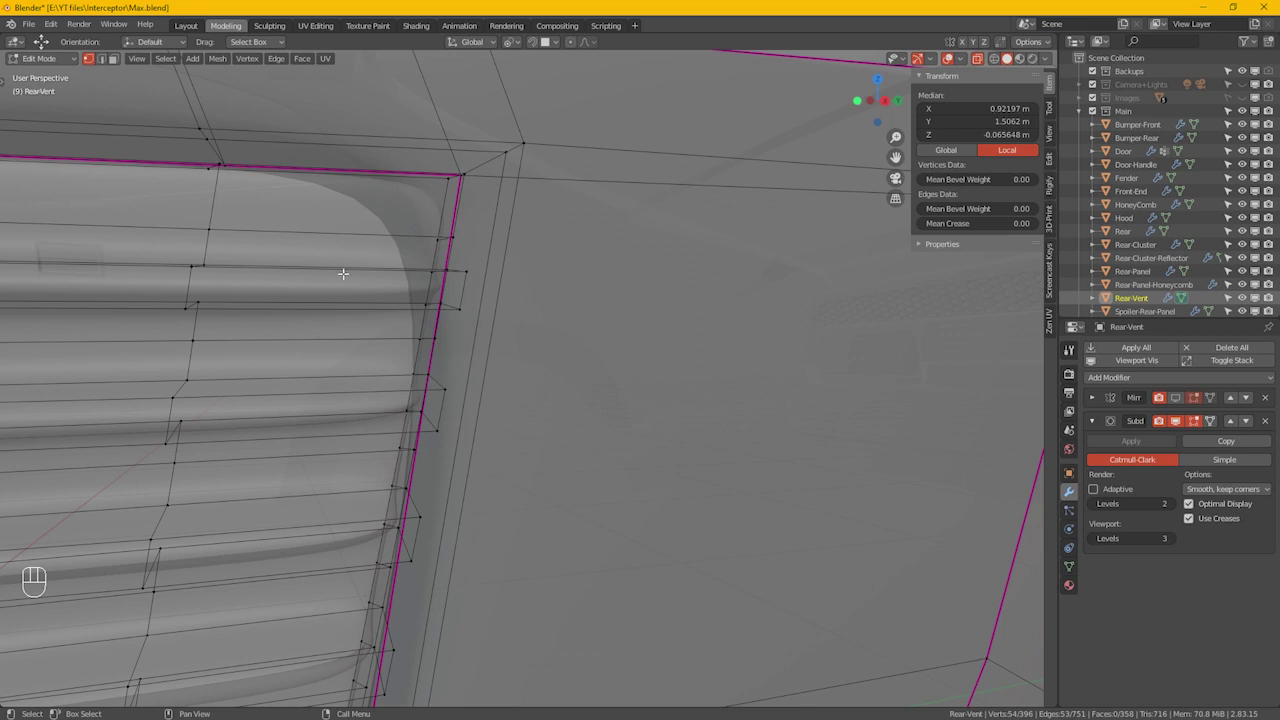
{"action": "left_click", "coordinate": [471, 275]}
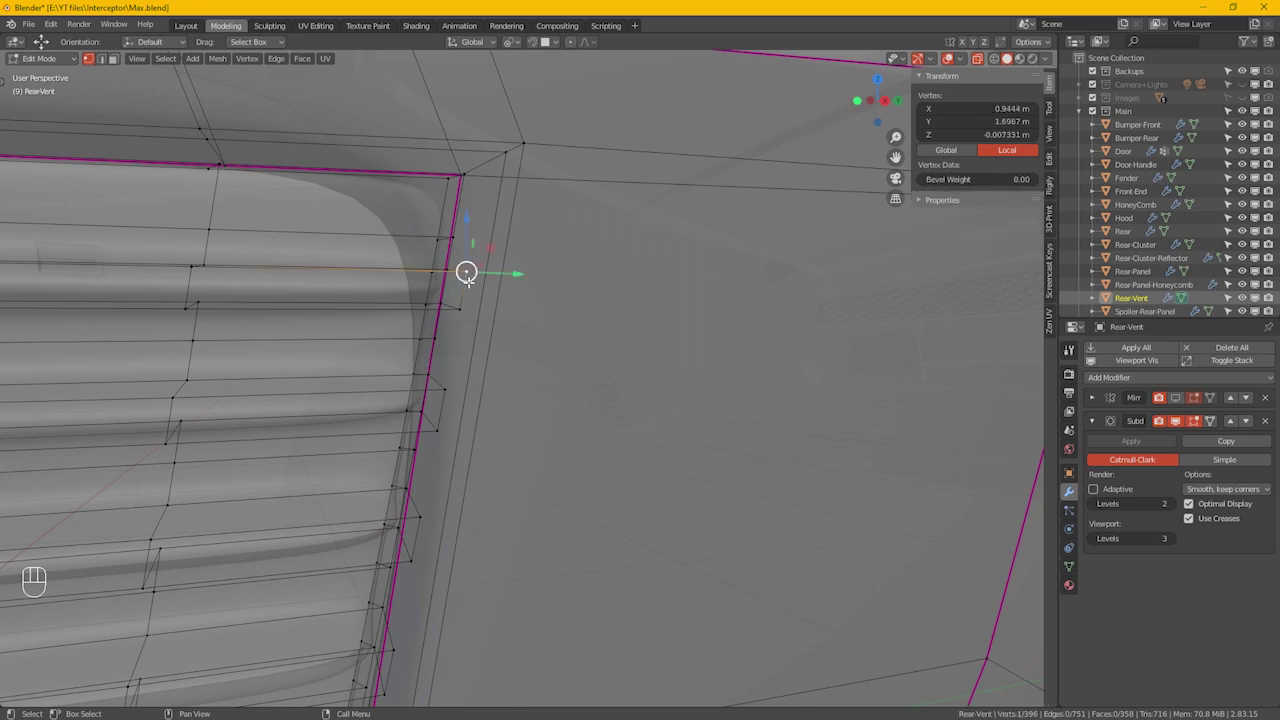
{"action": "key", "text": "l"}
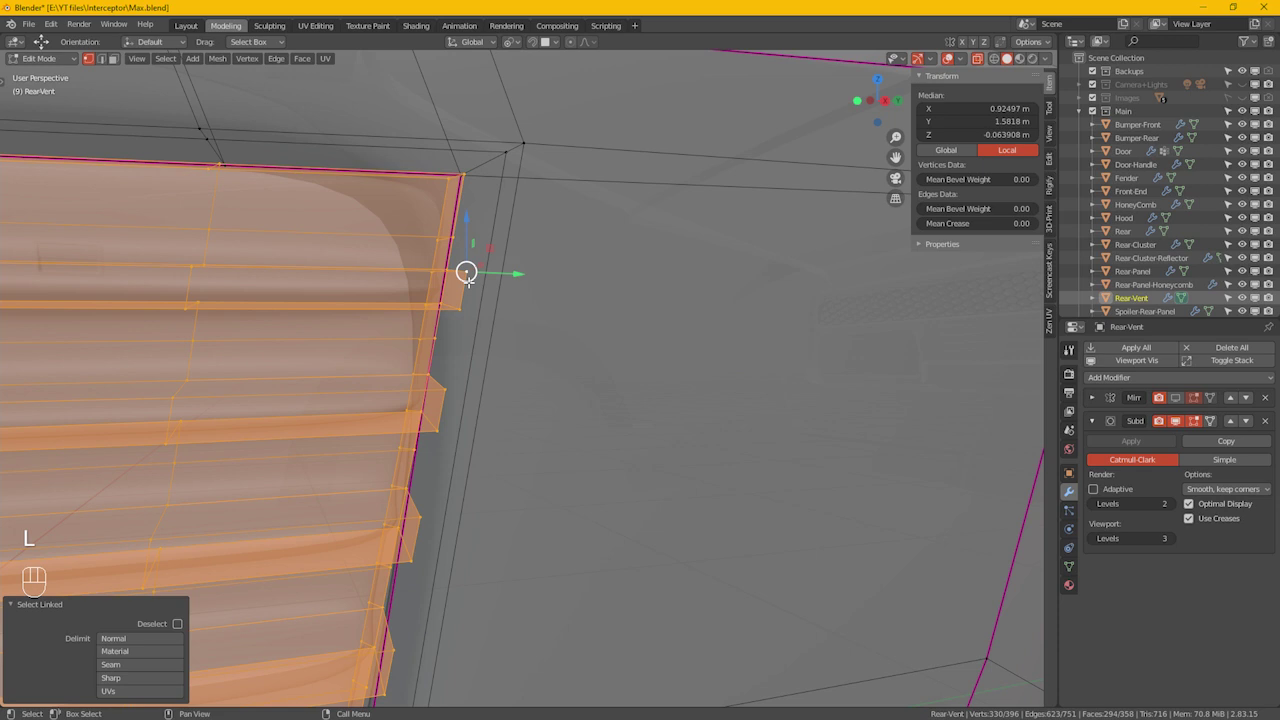
{"action": "key", "text": "shift+h"}
{"action": "key", "text": "alt+z"}
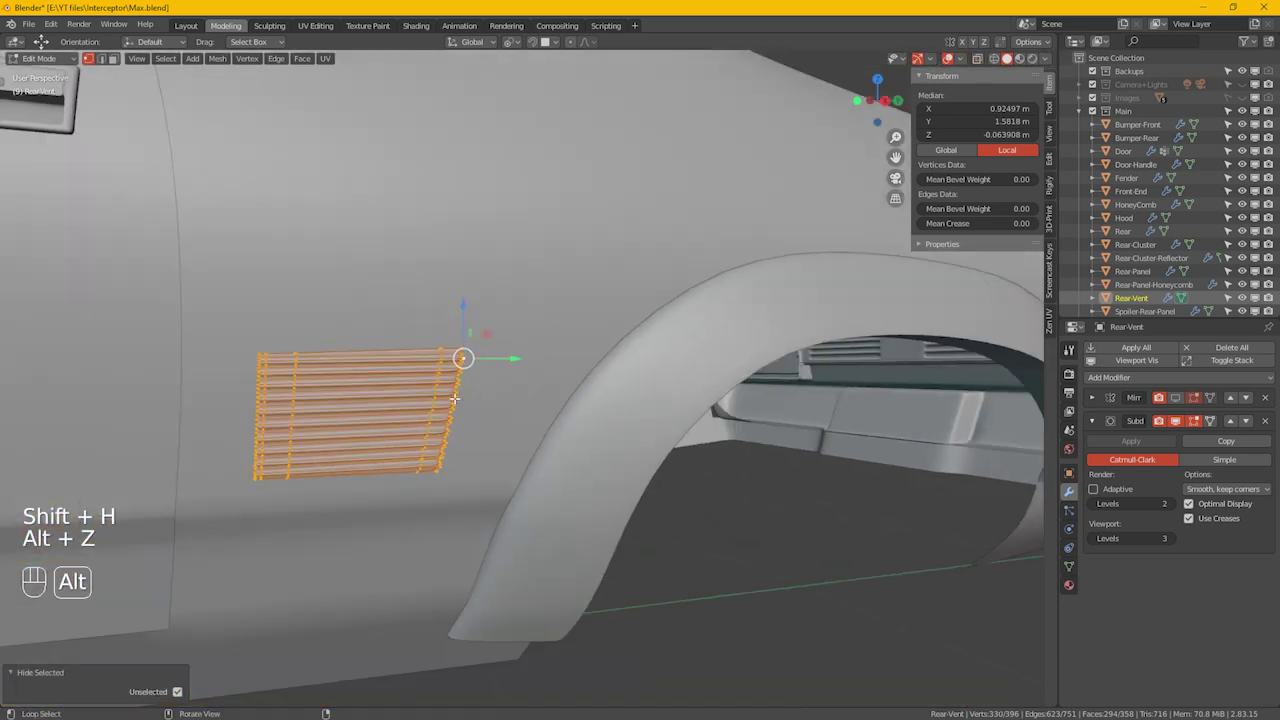
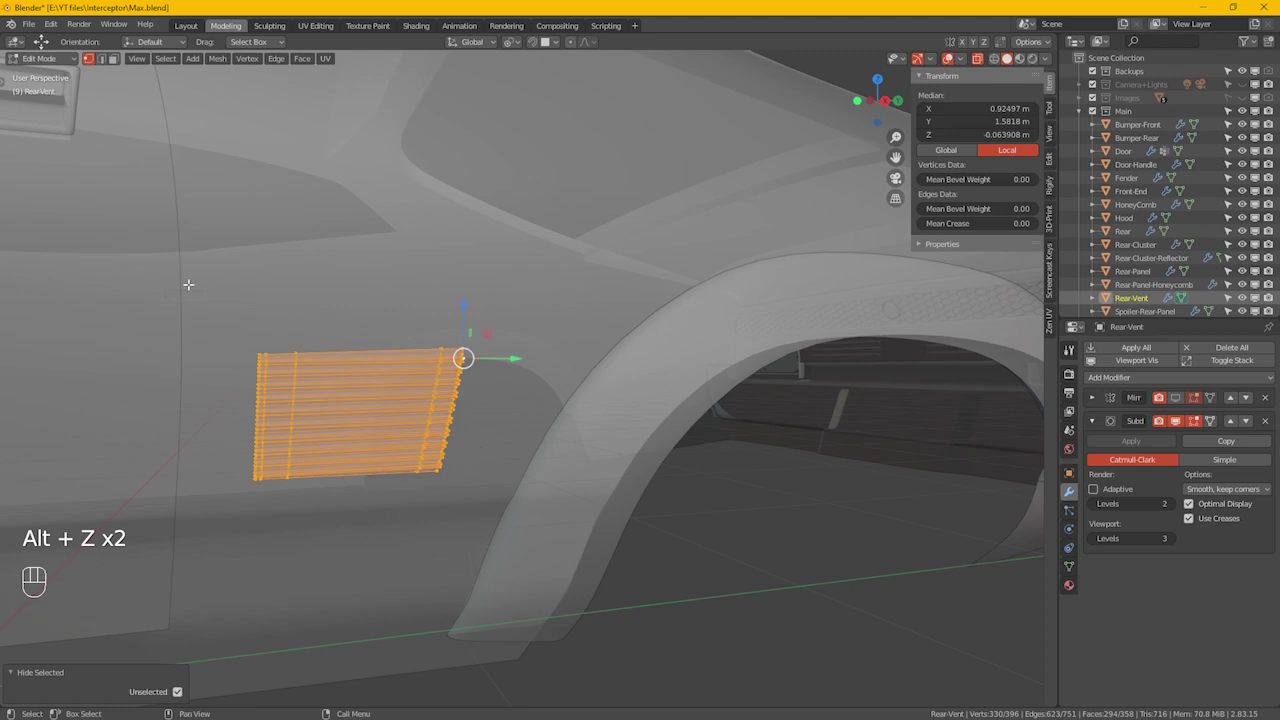
Step: With X-ray on, select the loops at the fins' inner ends and unhide the frame
{"action": "left_click", "coordinate": [300, 526]}
{"action": "left_click_drag", "start_coordinate": [505, 463], "coordinate": [480, 451]}
{"action": "middle_click", "coordinate": [480, 451]}
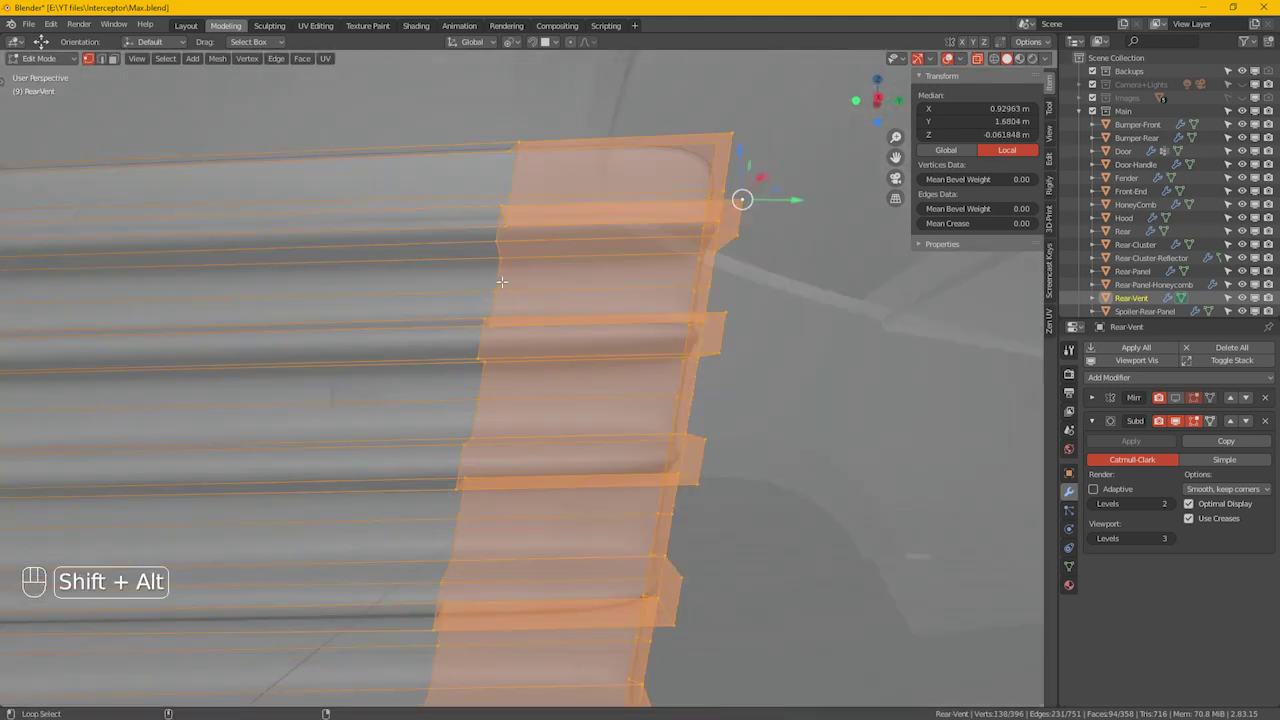
{"action": "left_click", "coordinate": [504, 274]}
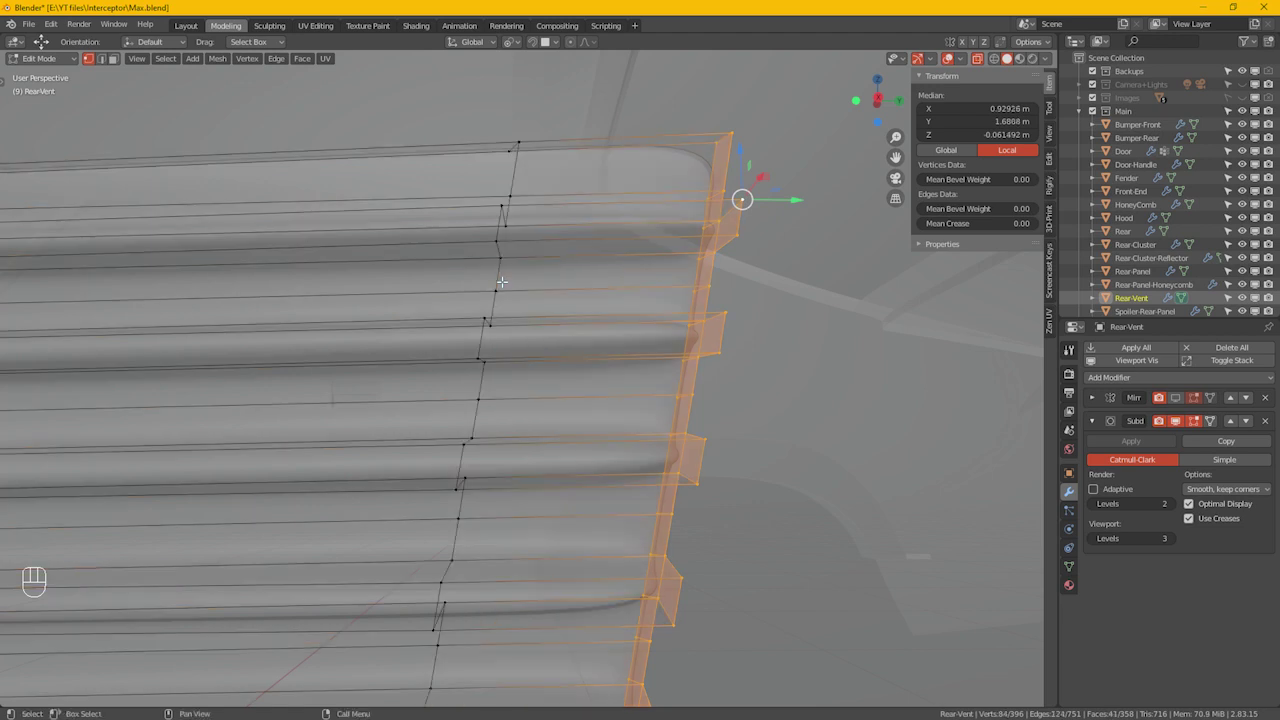
{"action": "key", "text": "alt+h"}
{"action": "double_click", "coordinate": [593, 278]}
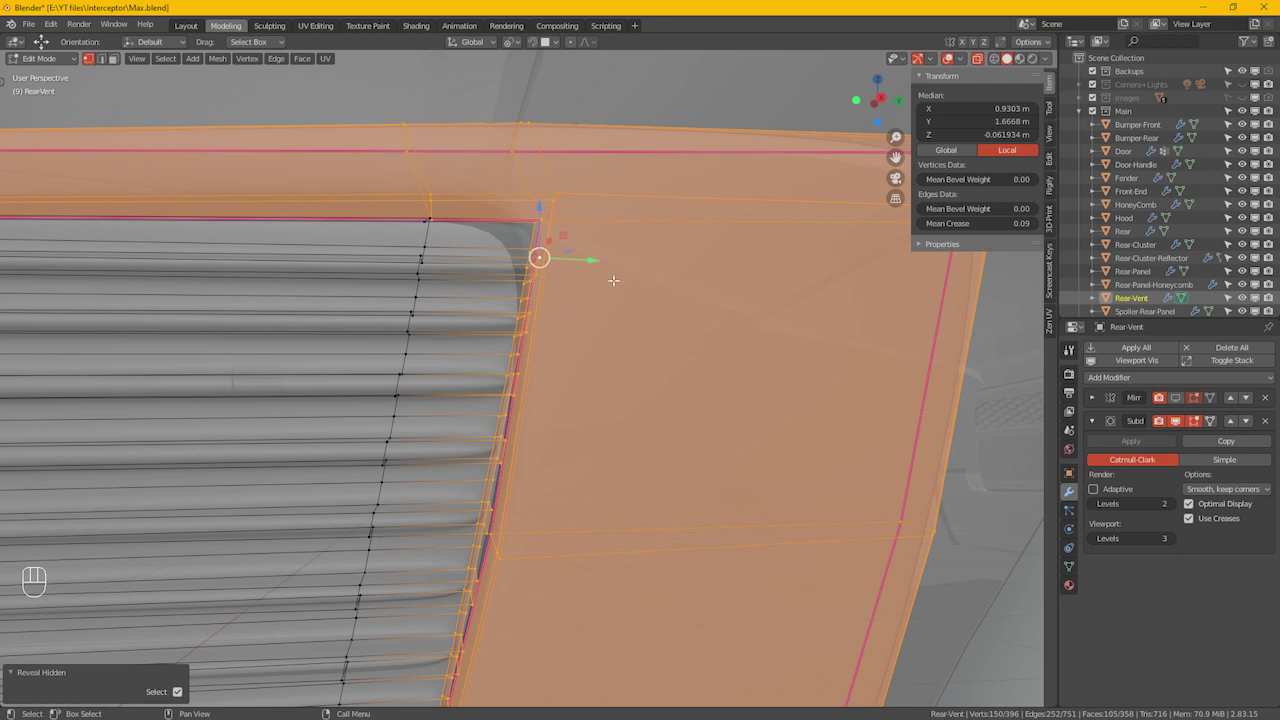
{"action": "key", "text": "ctrl+z"}
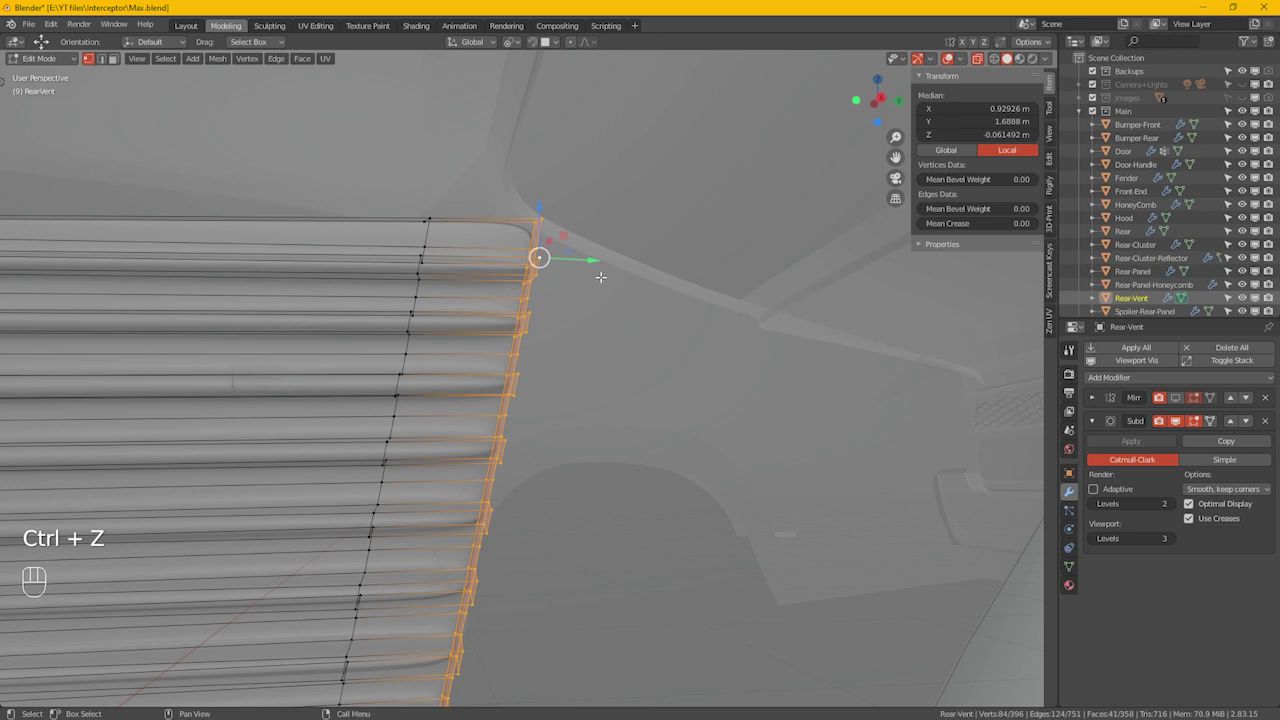
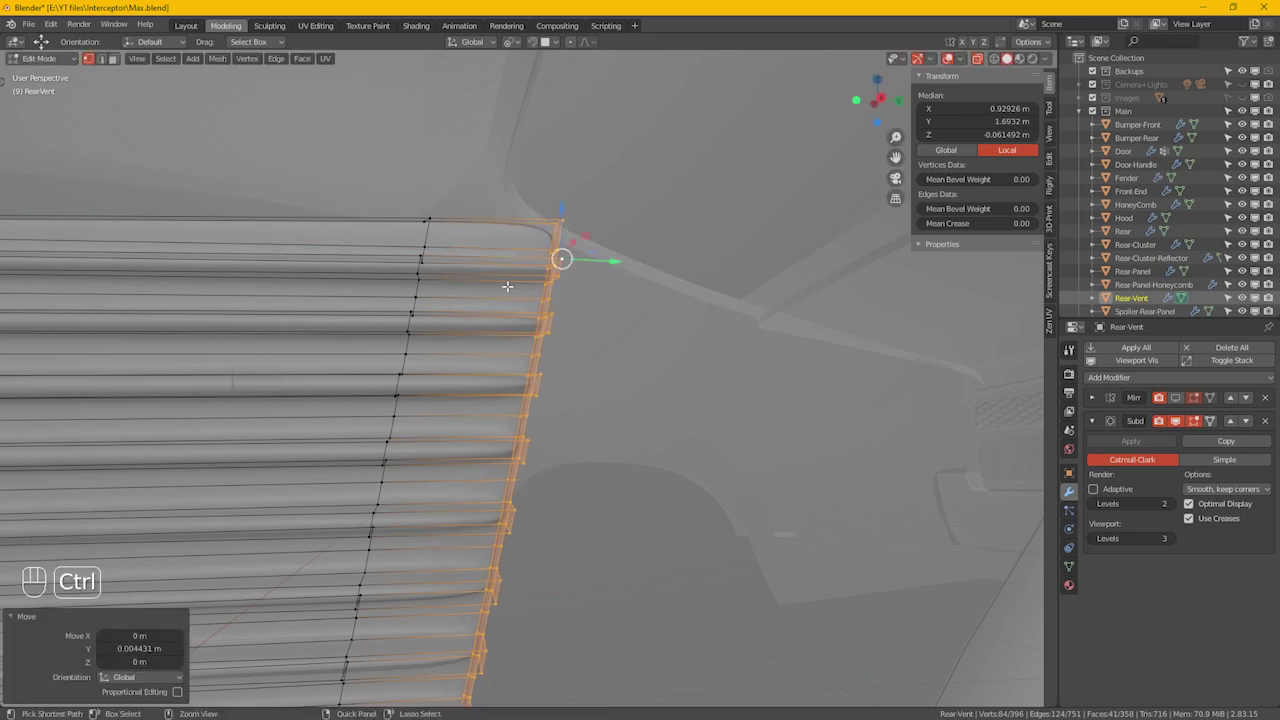
Step: Add a loop cut slid toward the fin ends and preview the result in Object Mode
{"action": "key", "text": "ctrl+r"}
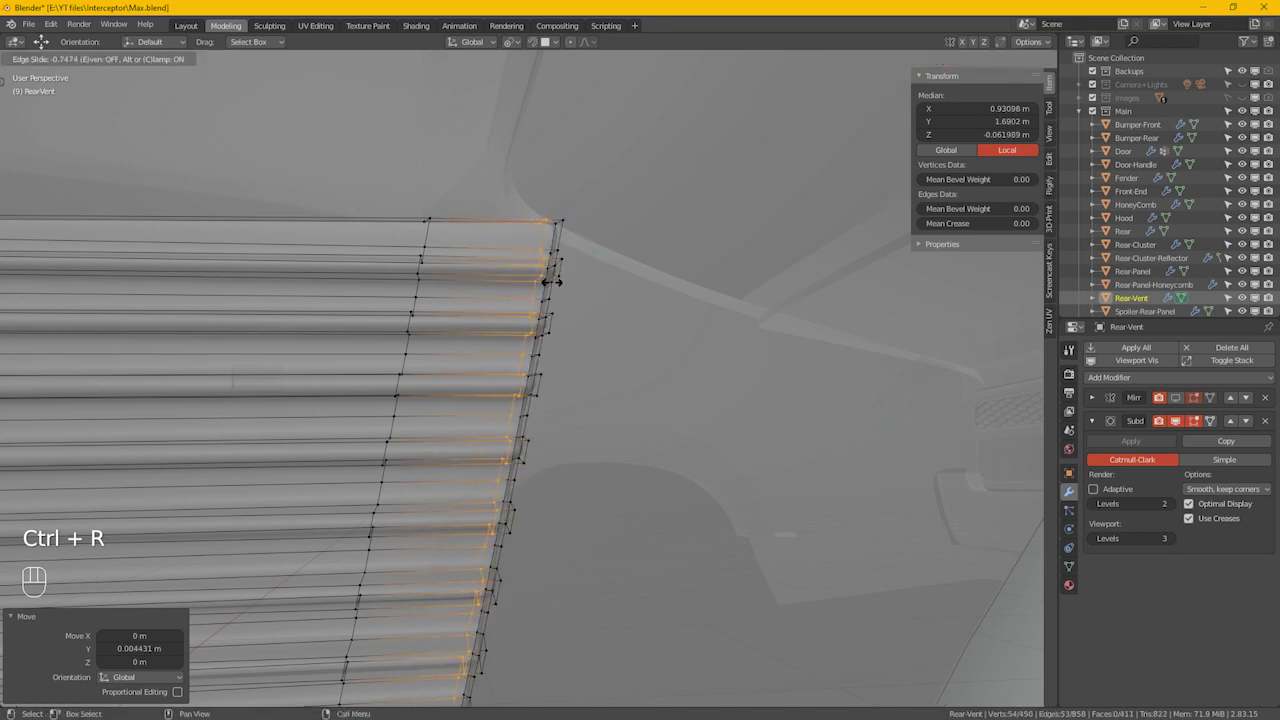
{"action": "left_click_drag", "start_coordinate": [559, 279], "coordinate": [575, 292]}
{"action": "key", "text": "alt+h"}
{"action": "key", "text": "Tab"}
{"action": "key", "text": "alt+z"}
Step: Pick vertices at the frame's upper corner where the fin ends meet it
{"action": "left_click", "coordinate": [516, 305]}
{"action": "left_click", "coordinate": [478, 341]}
{"action": "left_click", "coordinate": [497, 345]}
{"action": "left_click", "coordinate": [481, 348]}
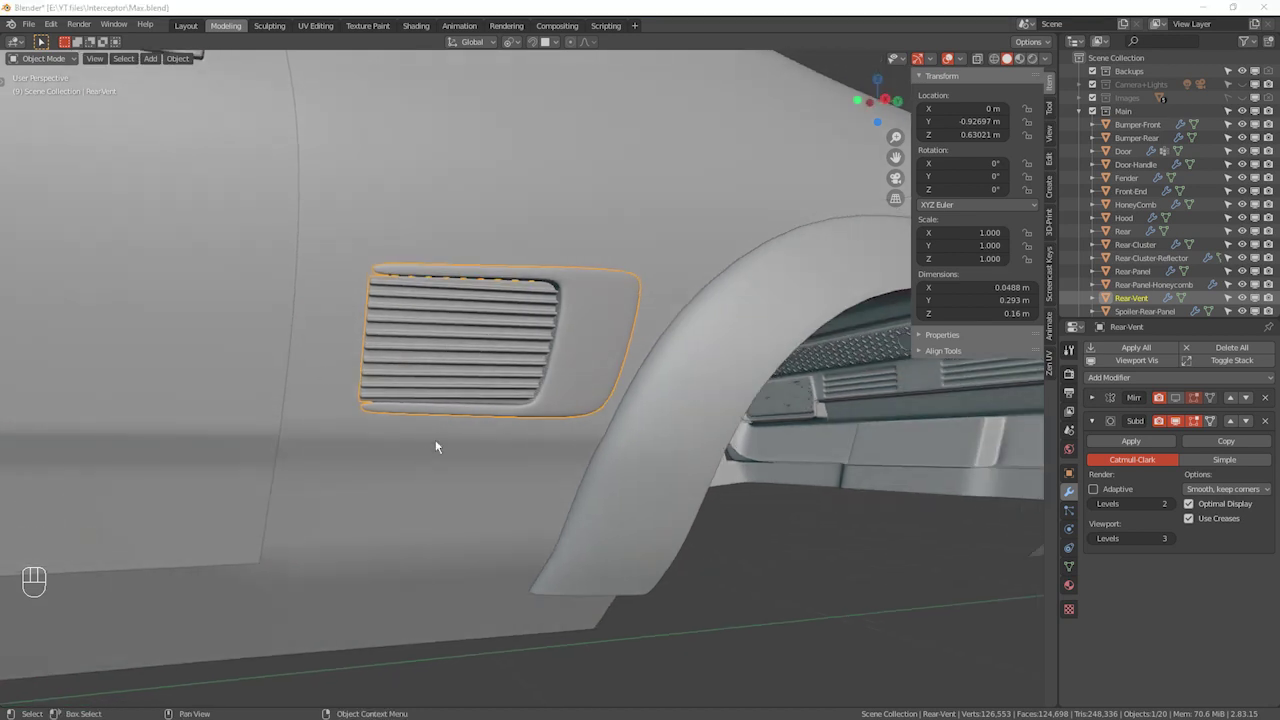
Step: Nudge the corner vertices, hide the finned panel and enable X-ray on the frame
{"action": "left_click", "coordinate": [458, 349]}
{"action": "key", "text": "Tab"}
{"action": "left_click_drag", "start_coordinate": [454, 336], "coordinate": [439, 331]}
{"action": "key", "text": "Tab"}
{"action": "left_click", "coordinate": [420, 319]}
{"action": "key", "text": "Tab"}
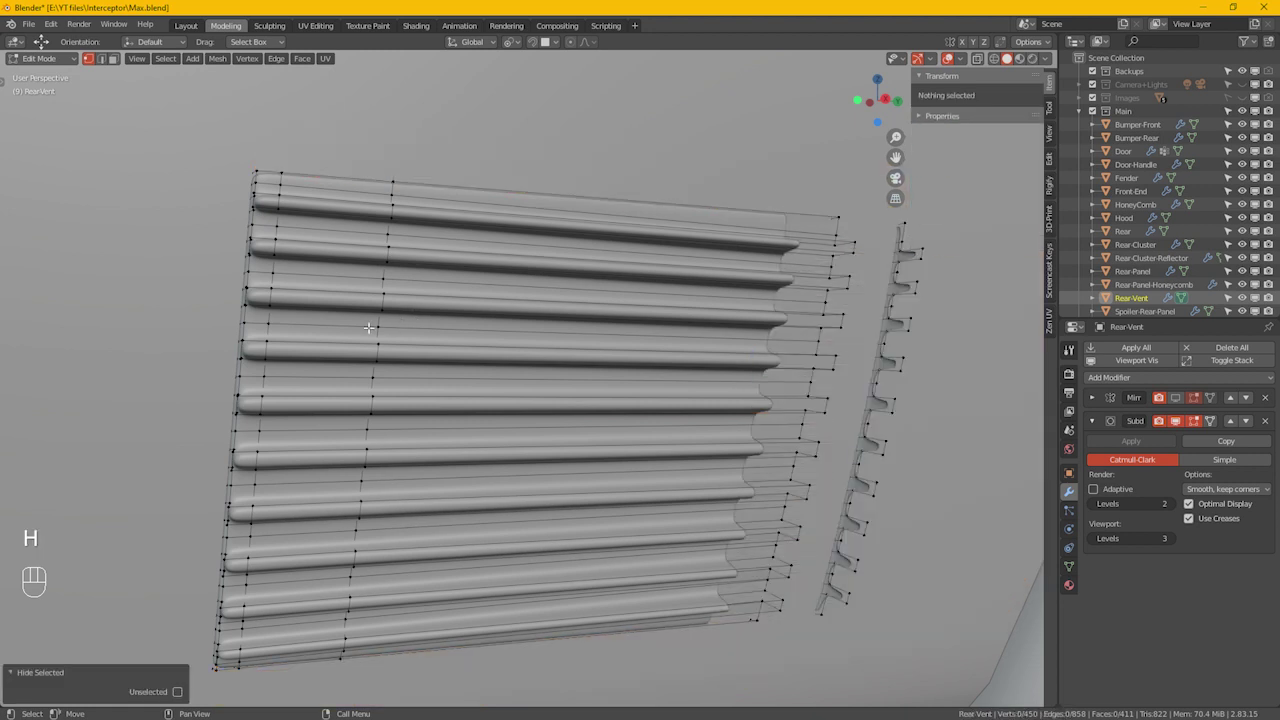
{"action": "key", "text": "h"}
{"action": "key", "text": "alt+z"}
Step: Crease the frame's lower inset edge loops and preview the result
{"action": "left_click_drag", "start_coordinate": [237, 213], "coordinate": [325, 676]}
{"action": "left_click_drag", "start_coordinate": [347, 422], "coordinate": [331, 450]}
{"action": "left_click", "coordinate": [353, 463]}
{"action": "left_click_drag", "start_coordinate": [314, 417], "coordinate": [321, 417]}
{"action": "key", "text": "alt+h"}
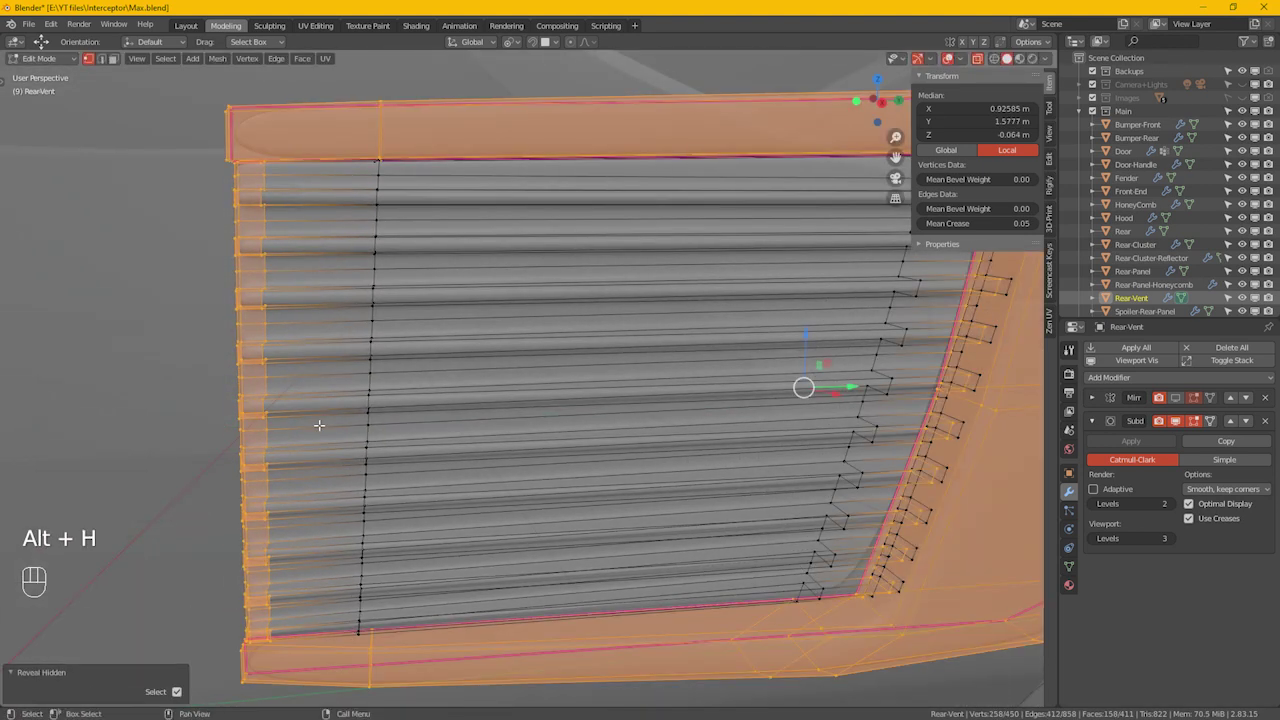
{"action": "left_click", "coordinate": [187, 383]}
{"action": "key", "text": "Tab"}
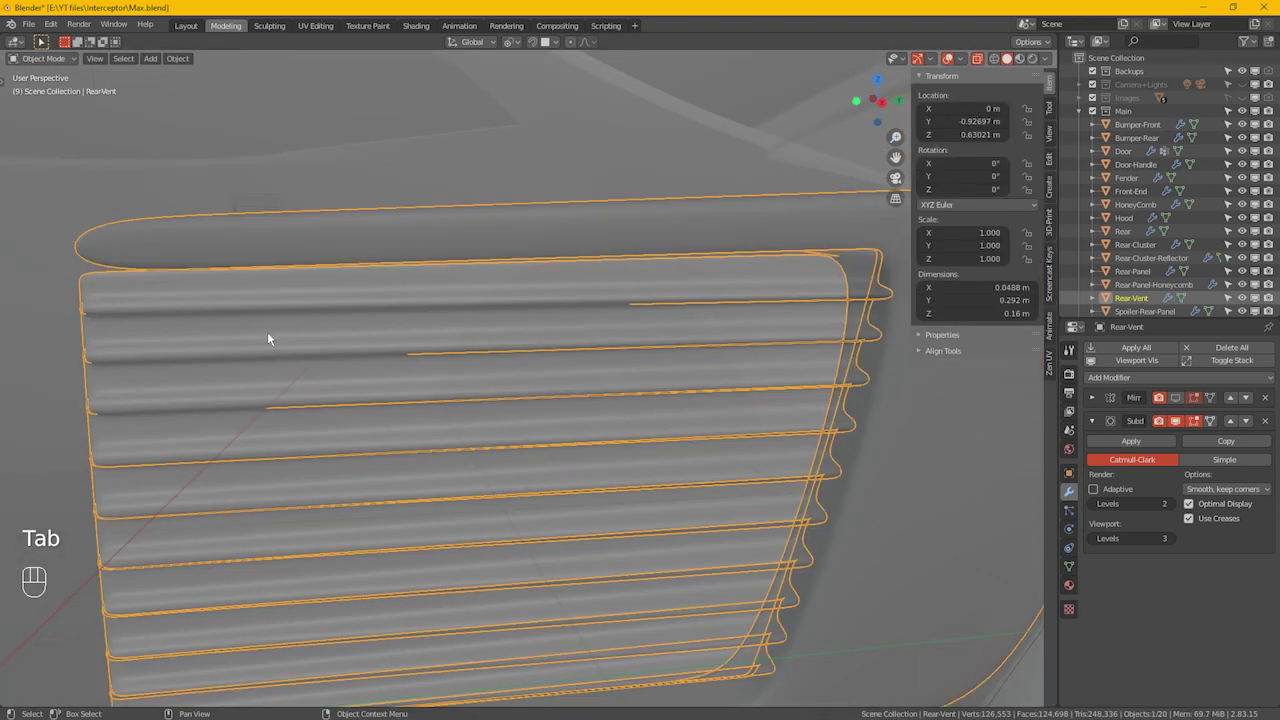
{"action": "left_click", "coordinate": [284, 393]}
Step: Crease the frame's top inset edges and return to Object Mode
{"action": "key", "text": "Tab"}
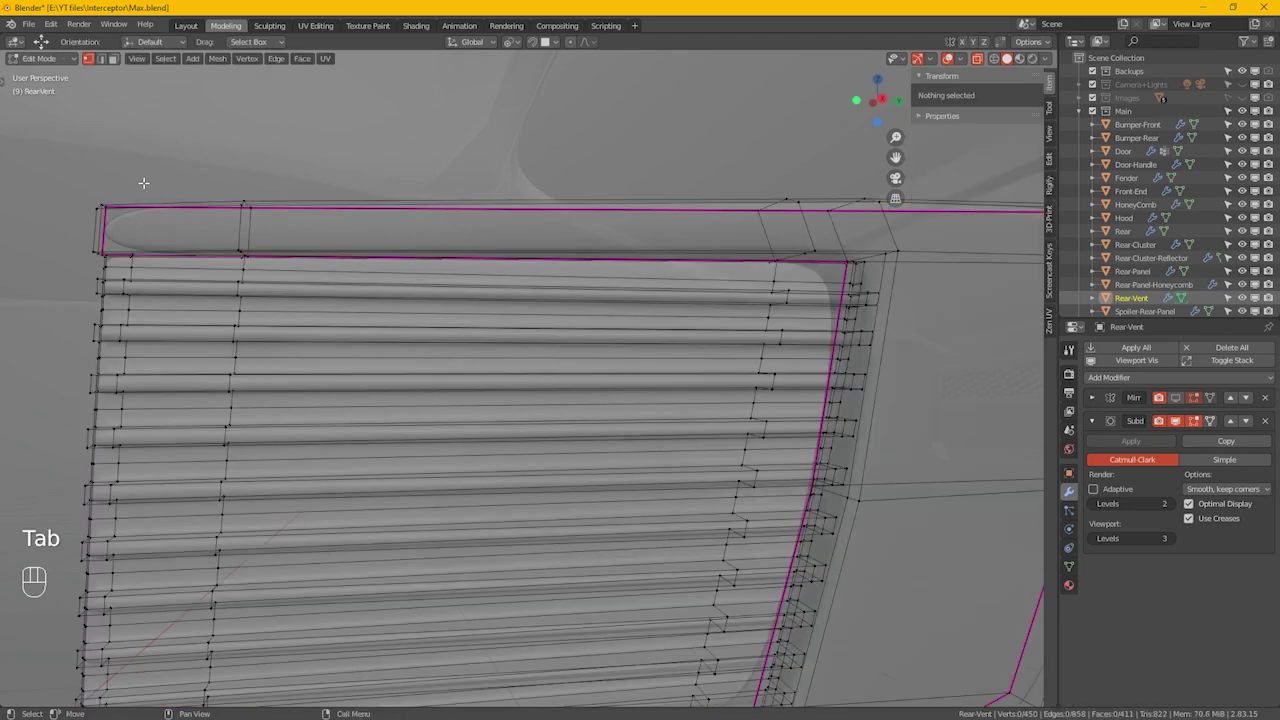
{"action": "left_click_drag", "start_coordinate": [59, 165], "coordinate": [317, 227]}
{"action": "left_click_drag", "start_coordinate": [324, 256], "coordinate": [383, 270]}
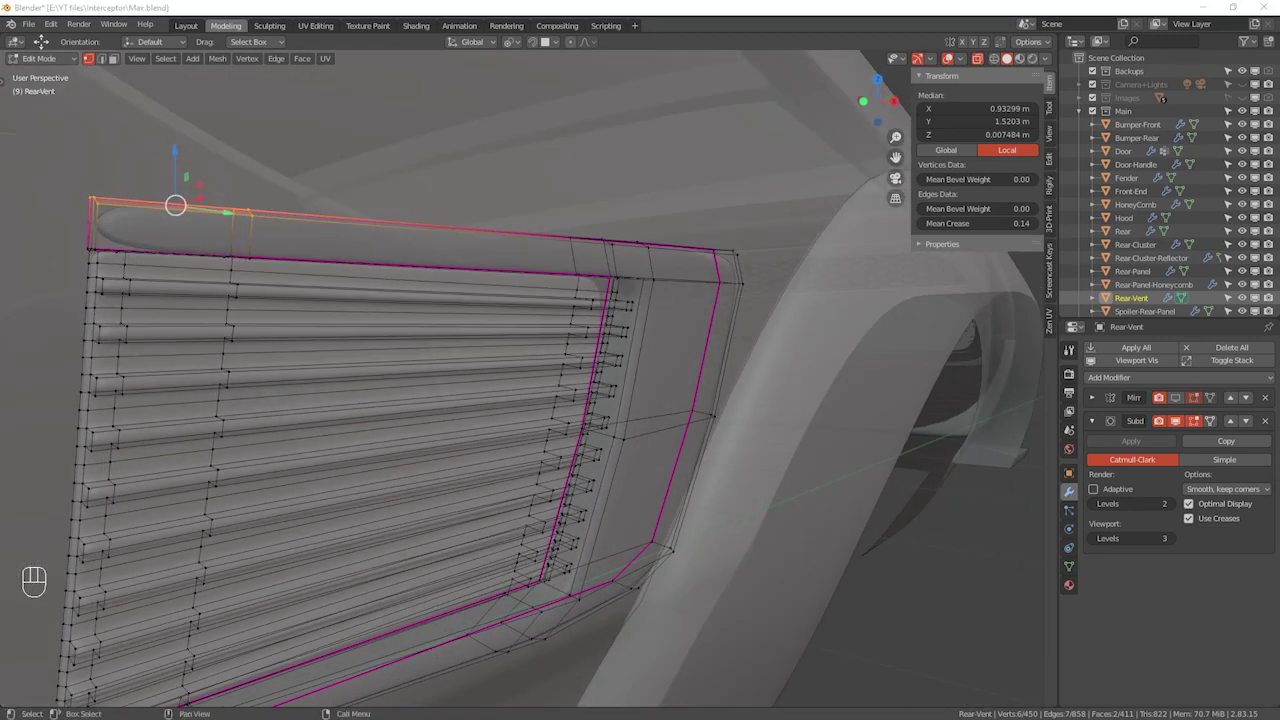
{"action": "left_click", "coordinate": [331, 383]}
{"action": "key", "text": "alt+z"}
{"action": "key", "text": "Tab"}
{"action": "middle_click", "coordinate": [1033, 70]}
Step: Switch to a dark MatCap and orbit around the car to inspect the vent
{"action": "left_click", "coordinate": [784, 547]}
{"action": "left_click", "coordinate": [697, 473]}
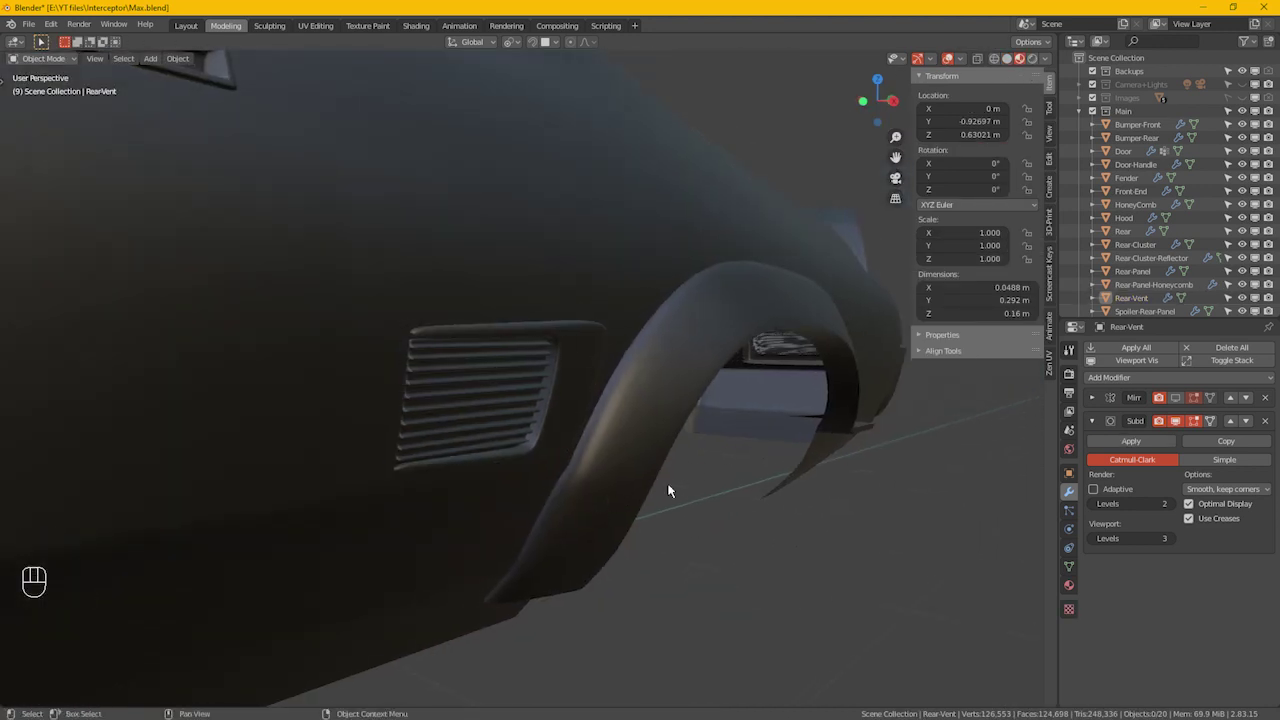
{"action": "left_click_drag", "start_coordinate": [655, 493], "coordinate": [623, 523]}
{"action": "left_click", "coordinate": [696, 490]}
{"action": "key", "text": "n"}
{"action": "left_click_drag", "start_coordinate": [686, 494], "coordinate": [700, 469]}
{"action": "left_click_drag", "start_coordinate": [709, 502], "coordinate": [733, 493]}
{"action": "left_click_drag", "start_coordinate": [767, 490], "coordinate": [795, 506]}
{"action": "left_click", "coordinate": [795, 506]}
{"action": "left_click_drag", "start_coordinate": [705, 506], "coordinate": [699, 506]}
{"action": "left_click_drag", "start_coordinate": [633, 510], "coordinate": [527, 505]}
Step: View the vent along the body and from the rear, then save Max.blend
{"action": "left_click", "coordinate": [960, 69]}
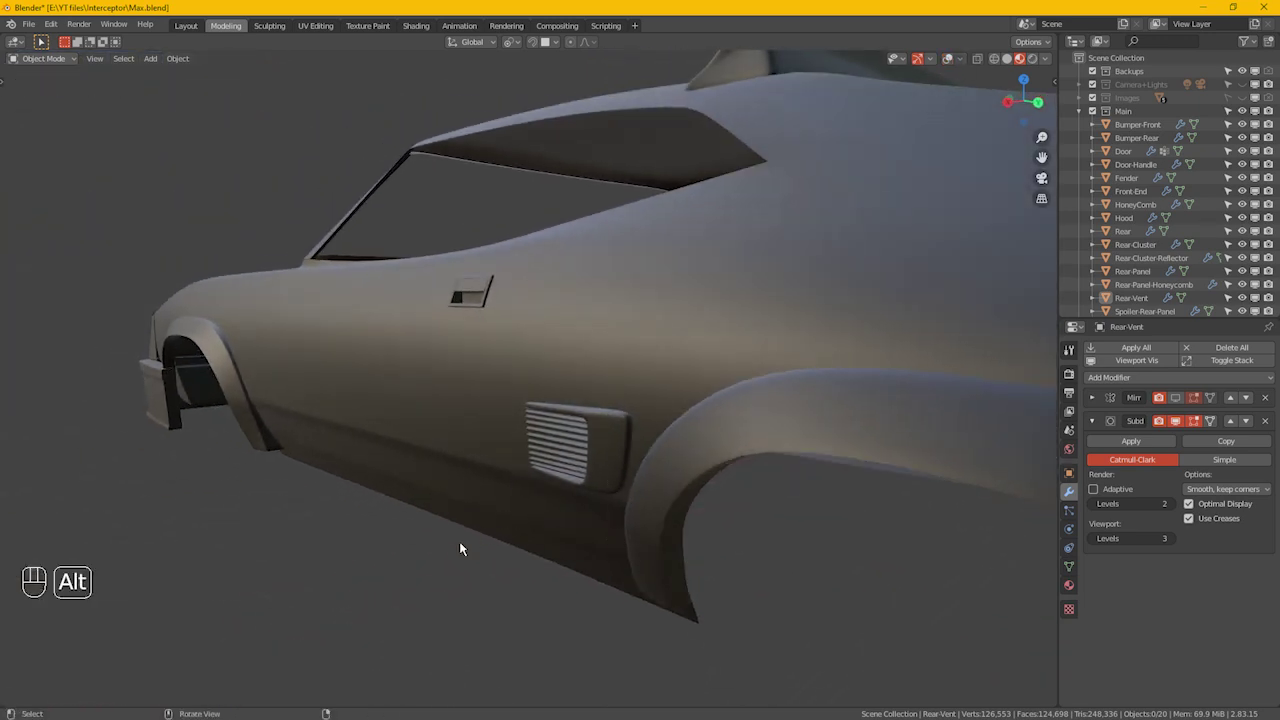
{"action": "middle_click", "coordinate": [437, 563]}
{"action": "middle_click", "coordinate": [443, 571]}
{"action": "left_click_drag", "start_coordinate": [607, 587], "coordinate": [561, 577]}
{"action": "middle_click", "coordinate": [561, 577]}
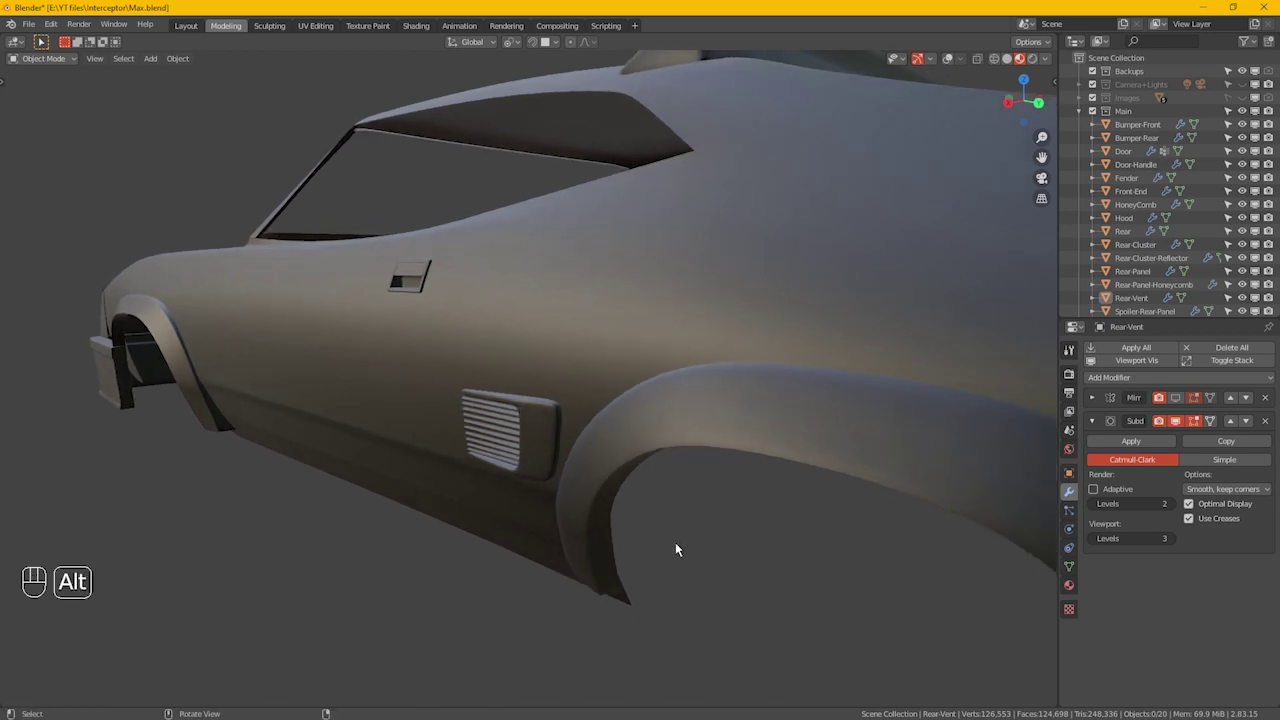
{"action": "left_click_drag", "start_coordinate": [685, 547], "coordinate": [830, 553]}
{"action": "left_click_drag", "start_coordinate": [754, 530], "coordinate": [821, 531]}
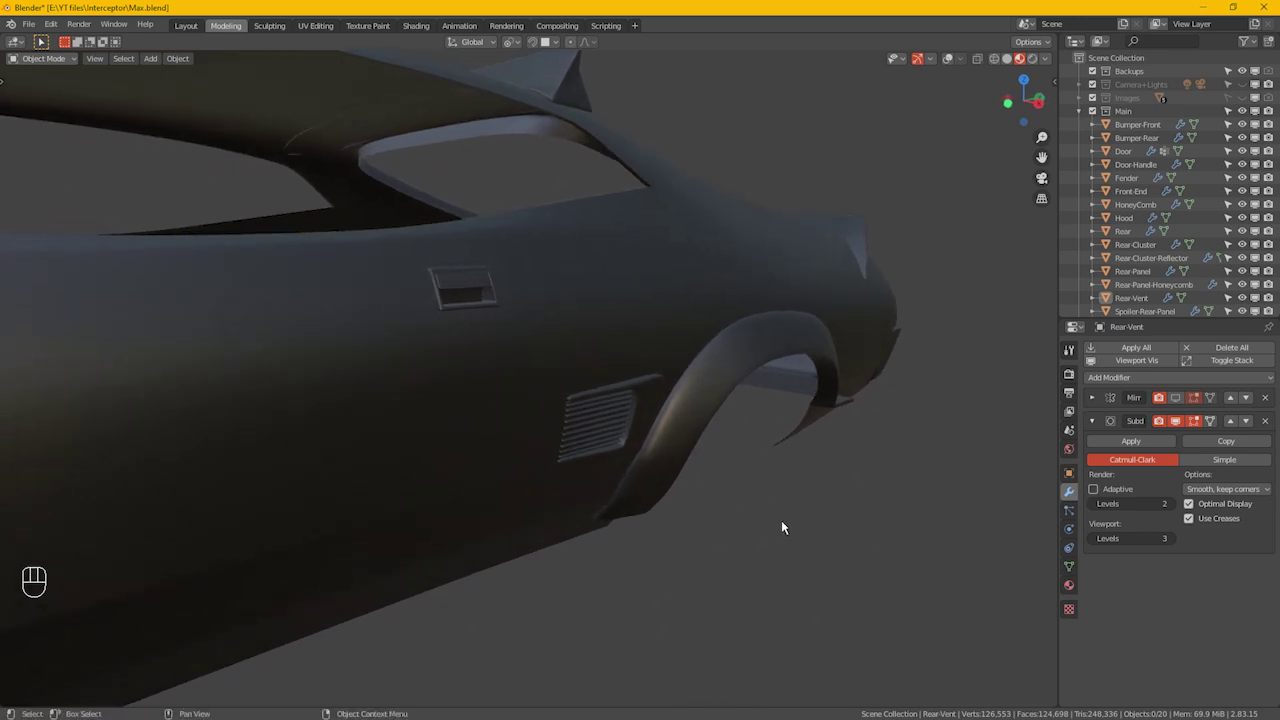
{"action": "key", "text": "ctrl+s"}
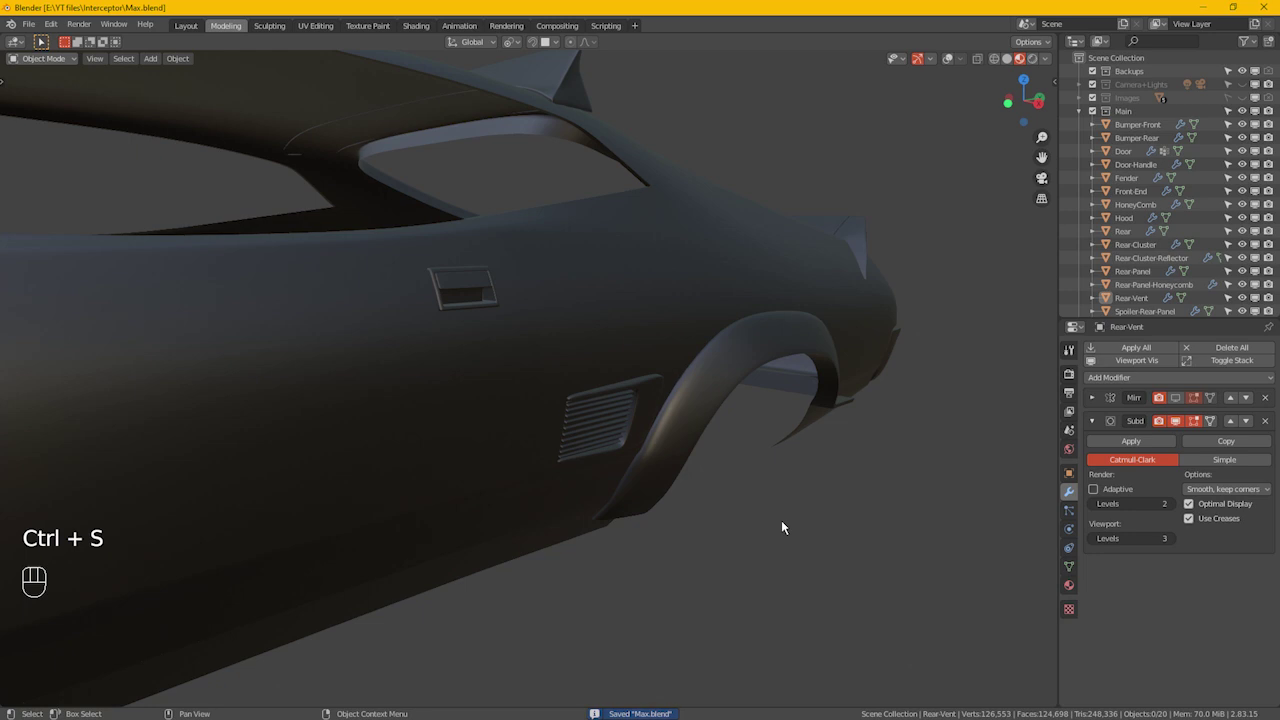